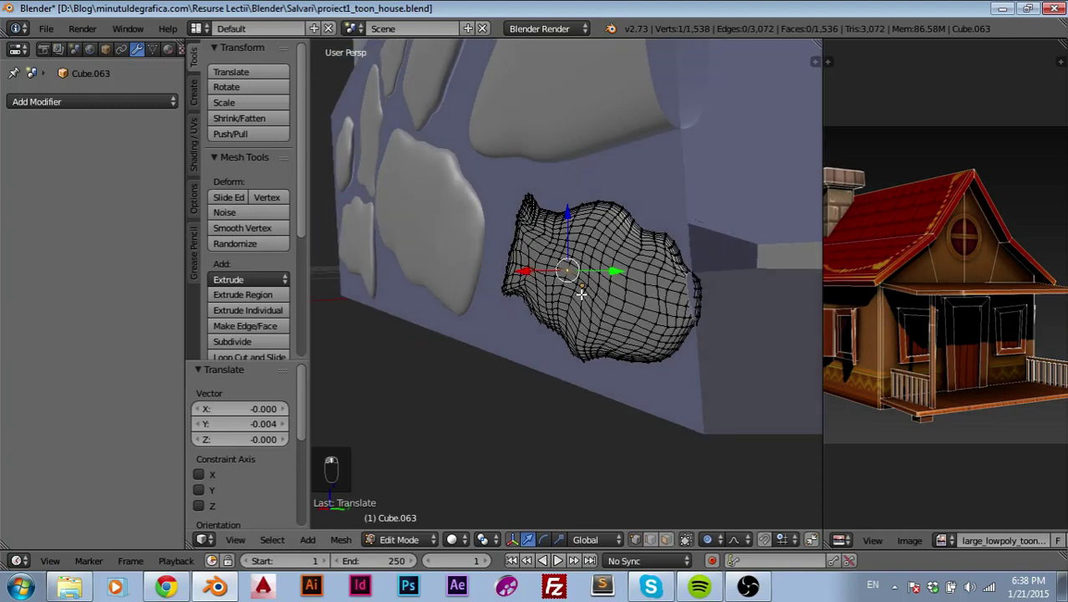
- Orbit and zoom so the small stone in front of the wall fills the view
left_click_drag(523, 269, 537, 319)
left_click_drag(537, 319, 629, 382)
left_click_drag(643, 362, 628, 382)
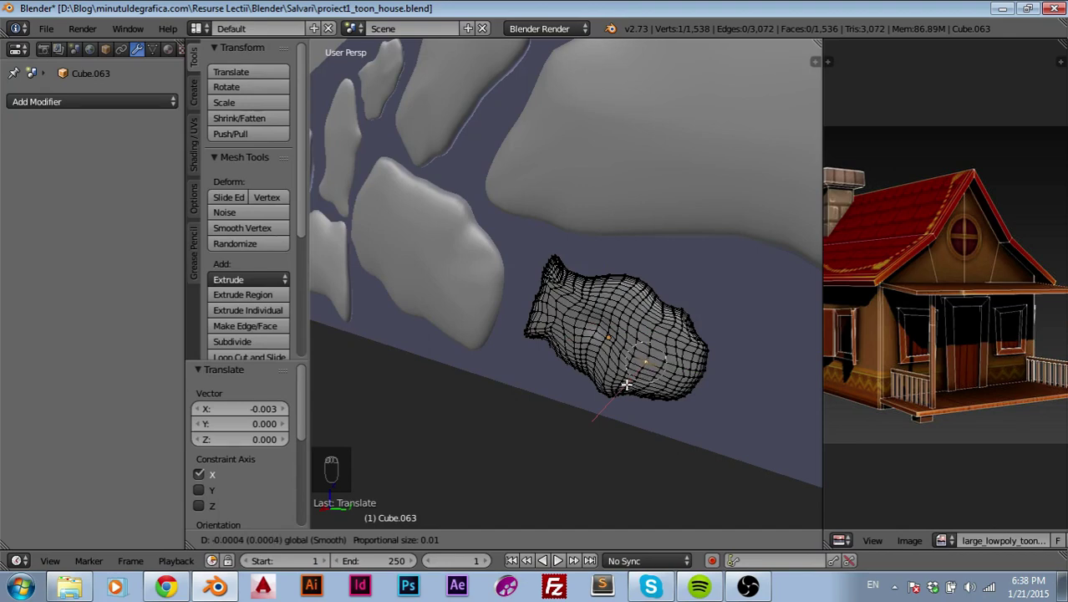
- Nudge the stone's vertices along one axis with proportional editing to reshape its outline
left_click_drag(630, 321, 613, 330)
middle_click(618, 338)
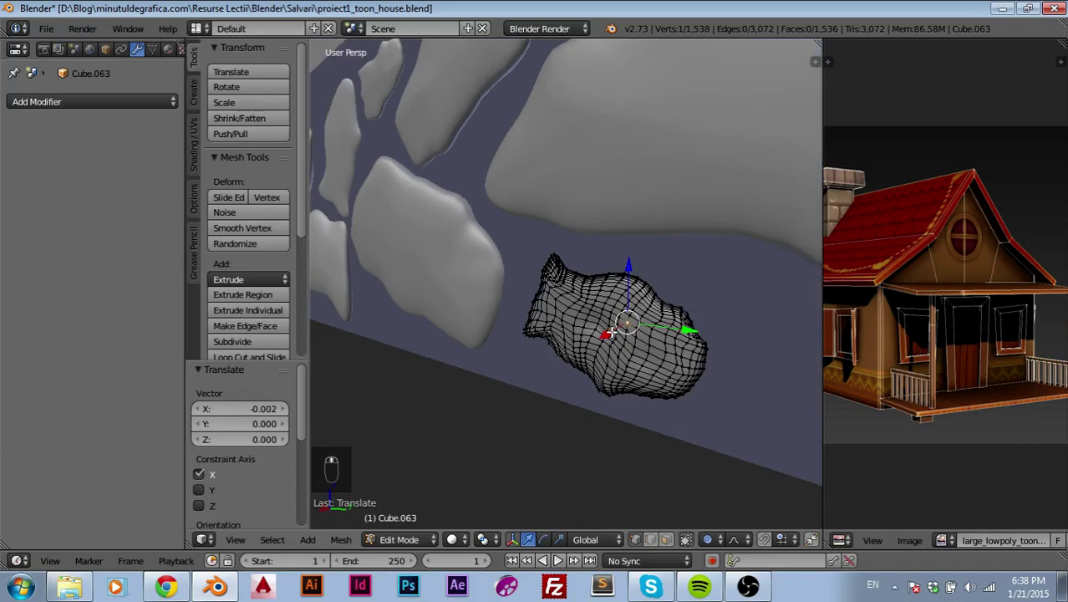
left_click_drag(607, 334, 606, 333)
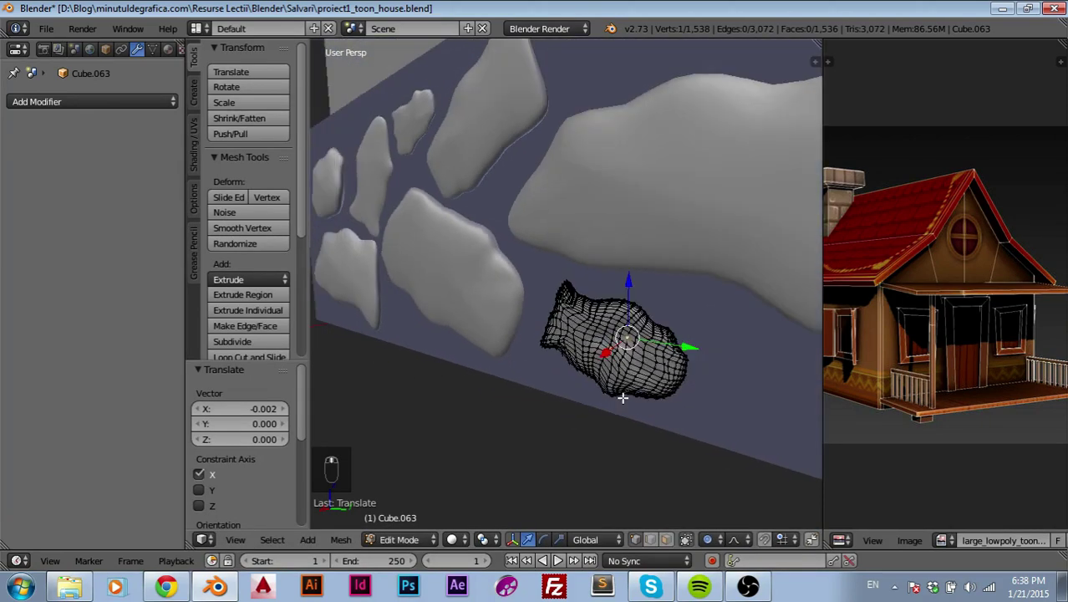
- Leave Edit Mode, switch to side view of the wall and undo an accidental duplicate
key("Tab")
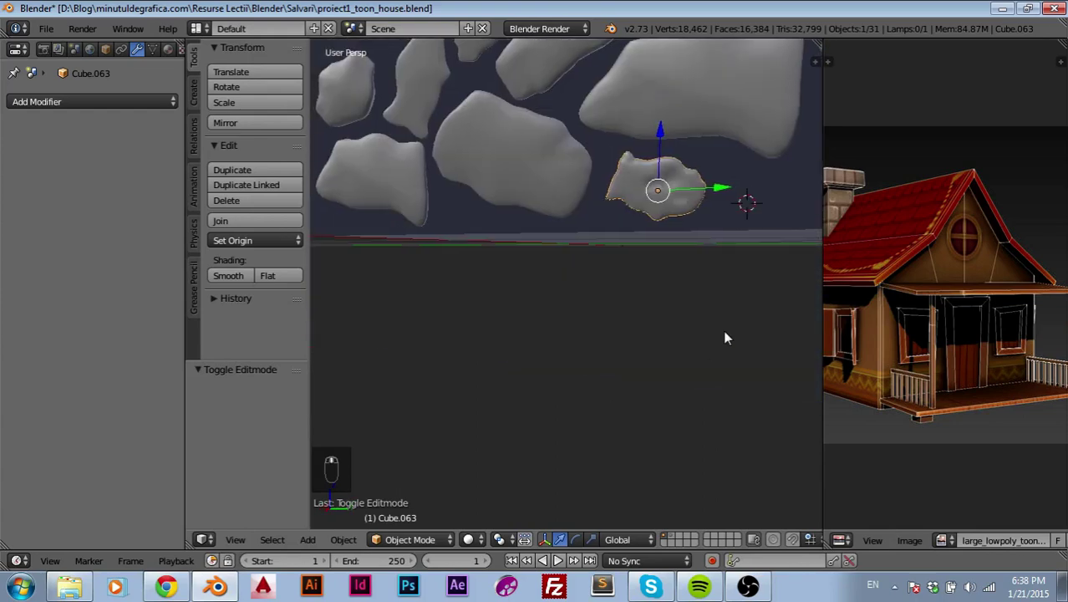
key("KP_3")
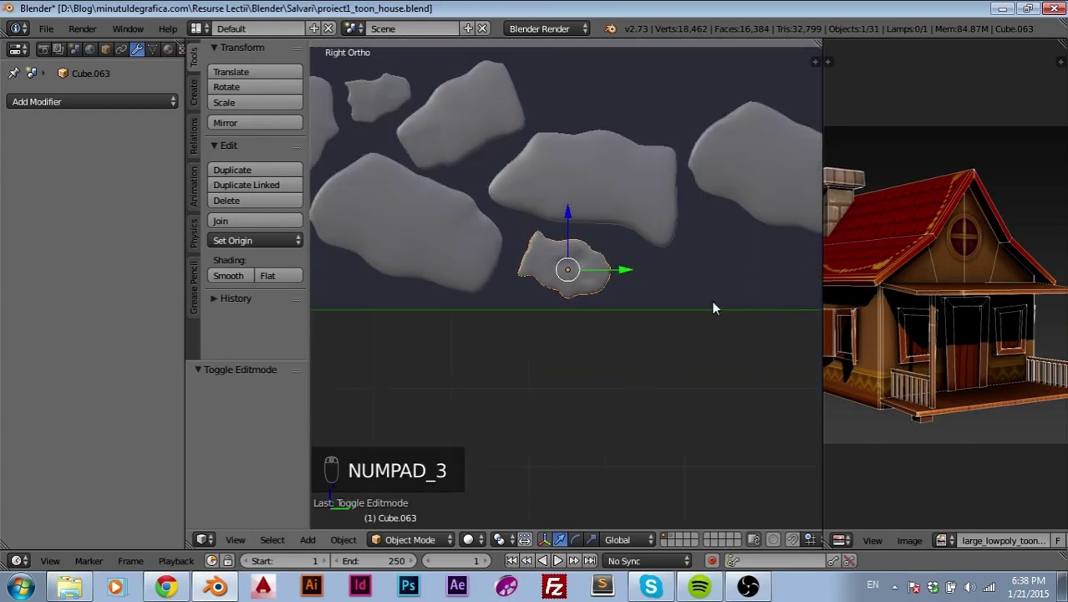
left_click_drag(686, 327, 618, 261)
key("shift+d")
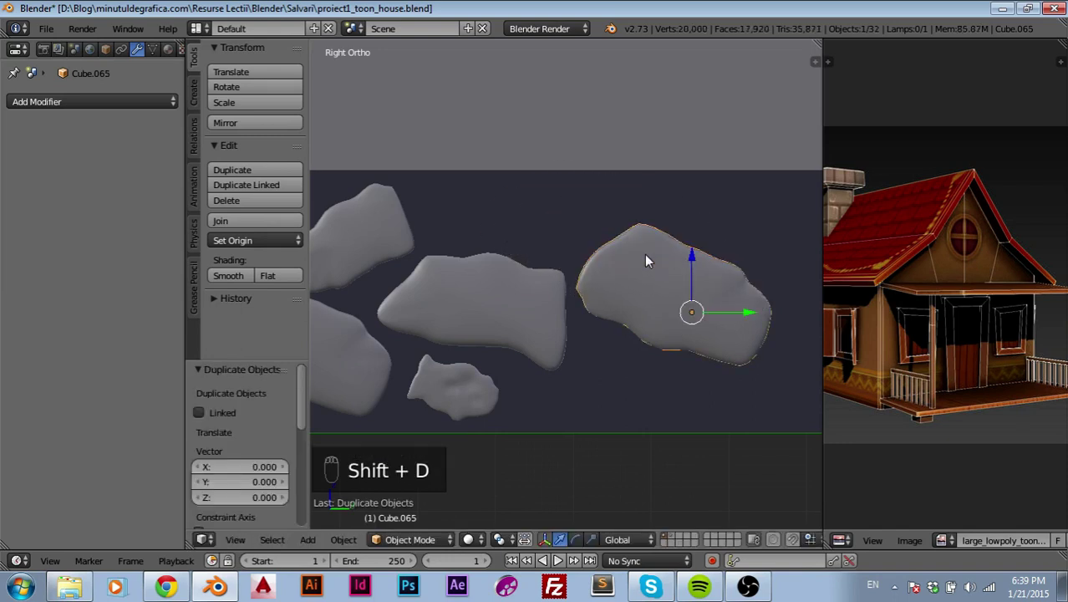
key("ctrl+z")
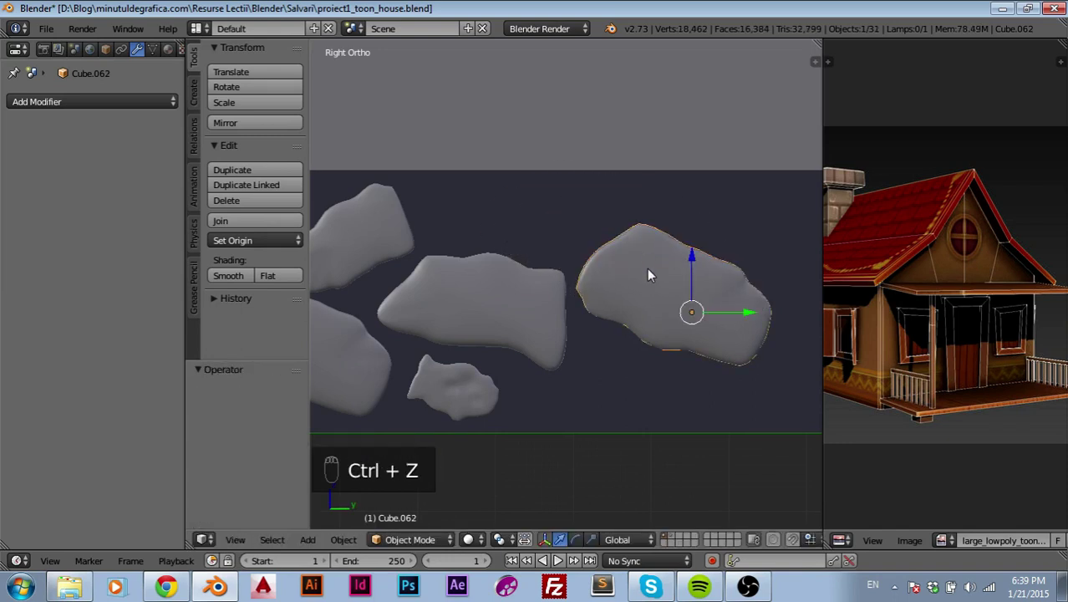
left_click_drag(648, 272, 547, 218)
- Rotate the selected stone to a new tilt, scale and move it, then enter Edit Mode on it
key("g")
key("r")
key("r")
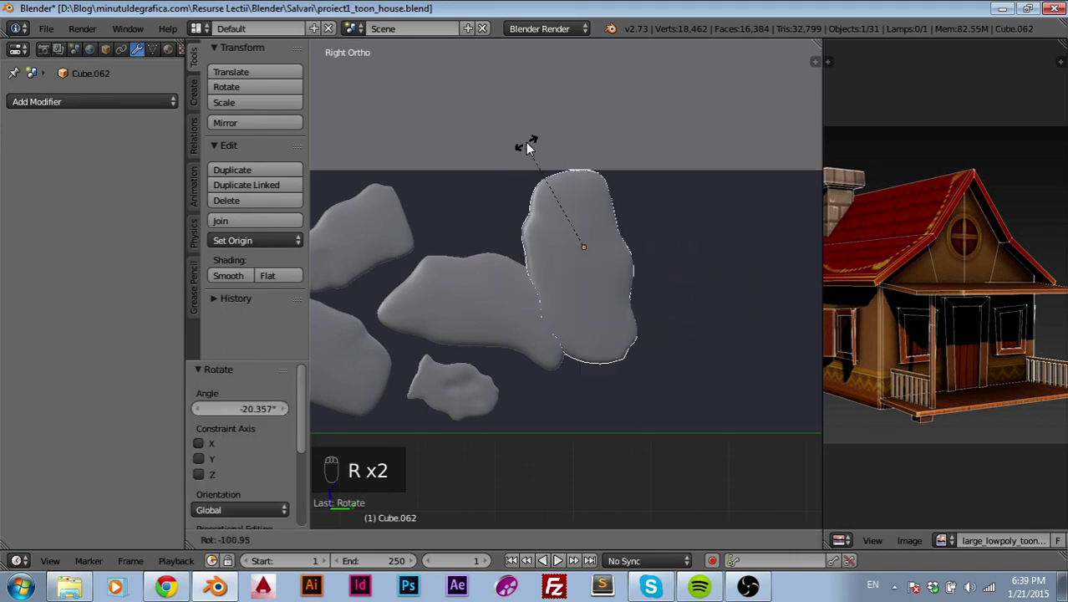
key("r")
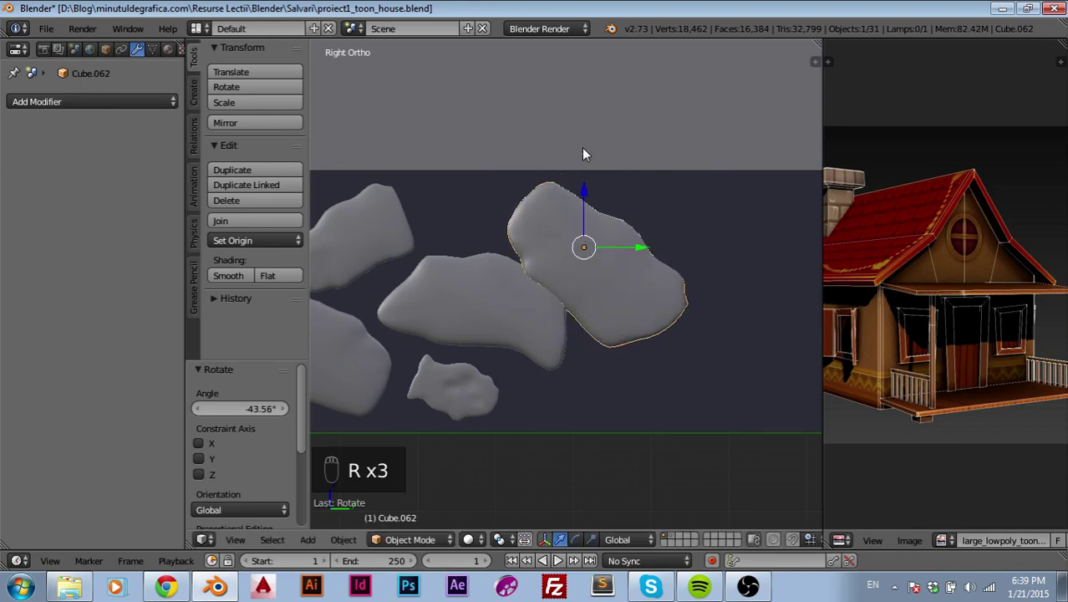
key("s")
key("g")
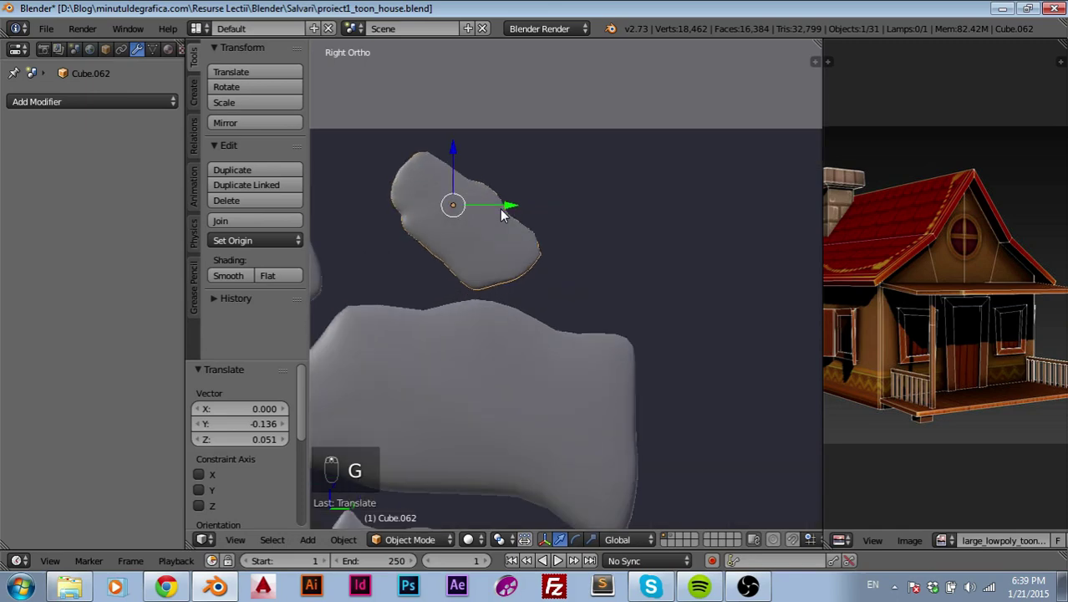
key("Tab")
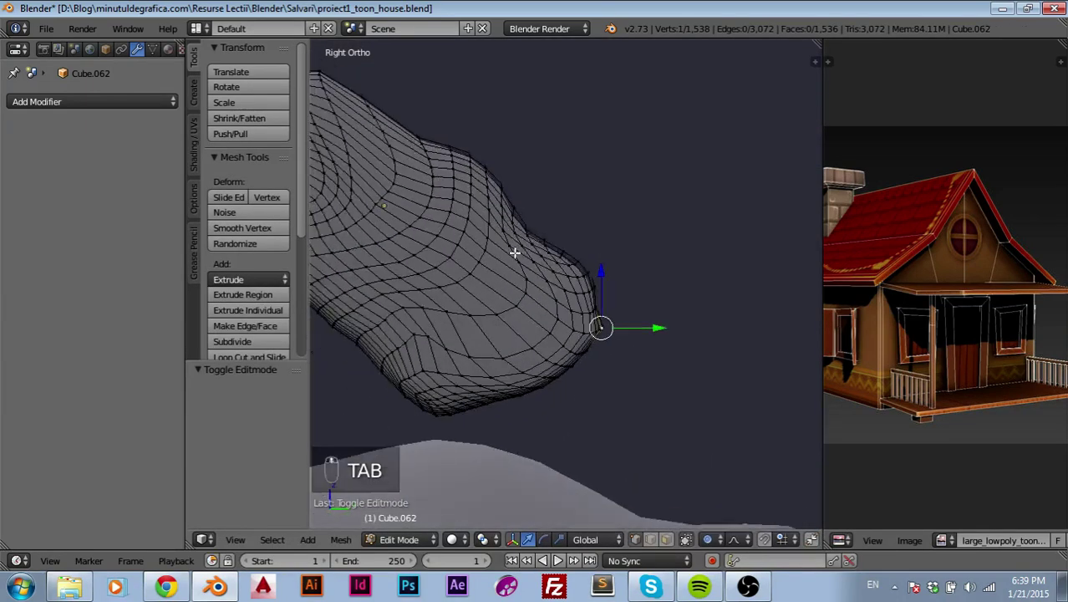
- Pull vertices one by one along the tilted stone's lower edge to make its outline irregular
left_click_drag(532, 281, 512, 271)
key("g")
left_click_drag(571, 310, 510, 342)
key("g")
left_click_drag(479, 353, 521, 338)
key("g")
left_click_drag(563, 326, 523, 310)
key("g")
left_click_drag(523, 309, 545, 317)
key("g")
left_click_drag(543, 317, 583, 304)
key("g")
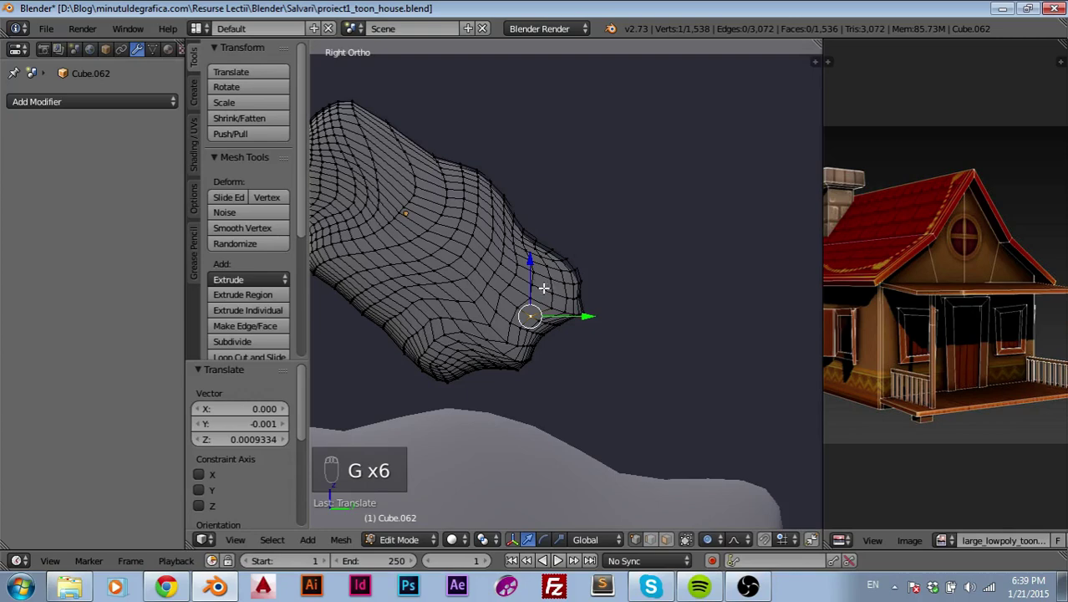
left_click_drag(513, 281, 523, 284)
key("g")
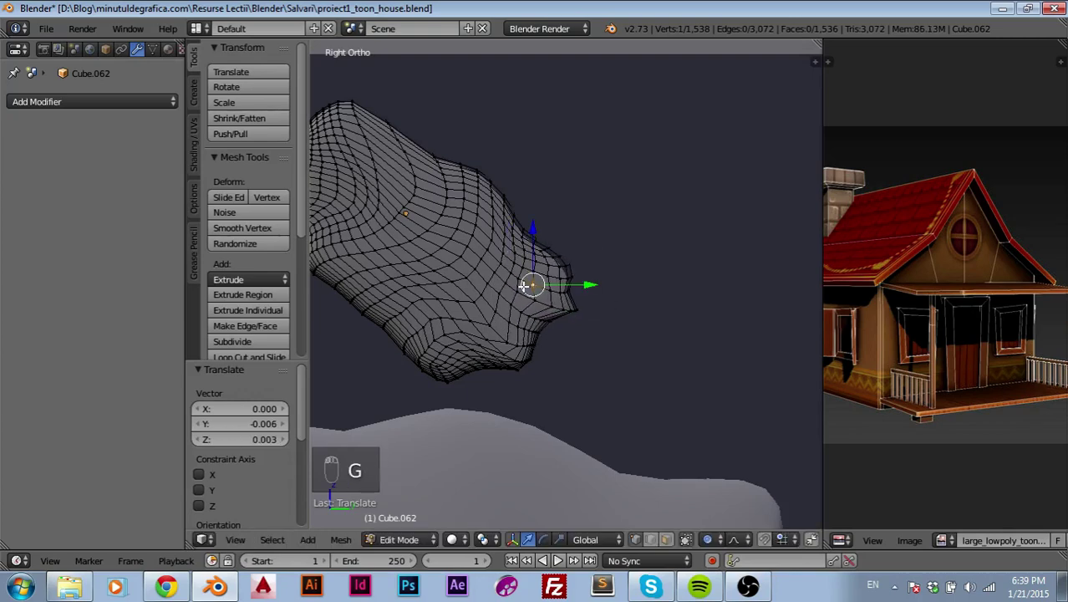
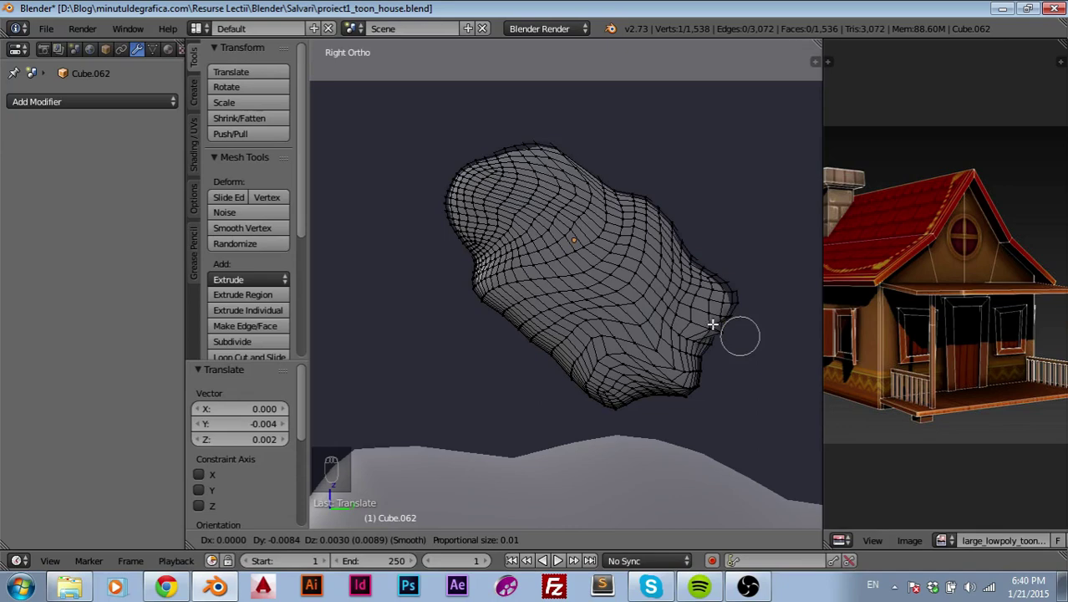
- Enlarge the proportional falloff and pull and dent vertices along the stone's right edge
left_click_drag(734, 330, 686, 326)
left_click_drag(686, 326, 665, 318)
key("g")
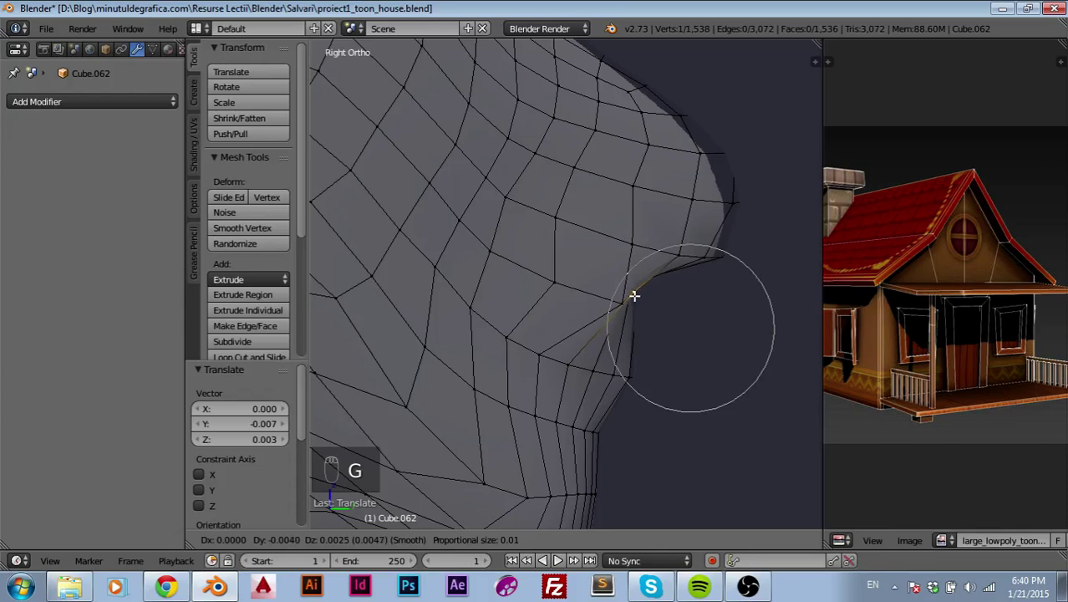
left_click_drag(640, 293, 640, 293)
key("g")
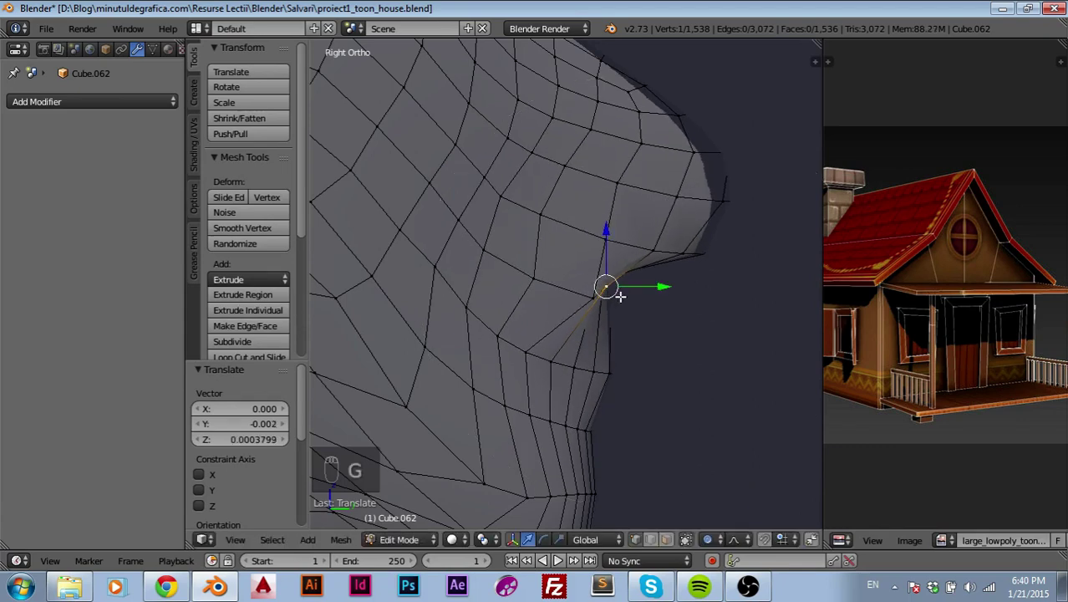
- Leave Edit Mode, select the neighbouring larger stone and enter Edit Mode on it
key("Tab")
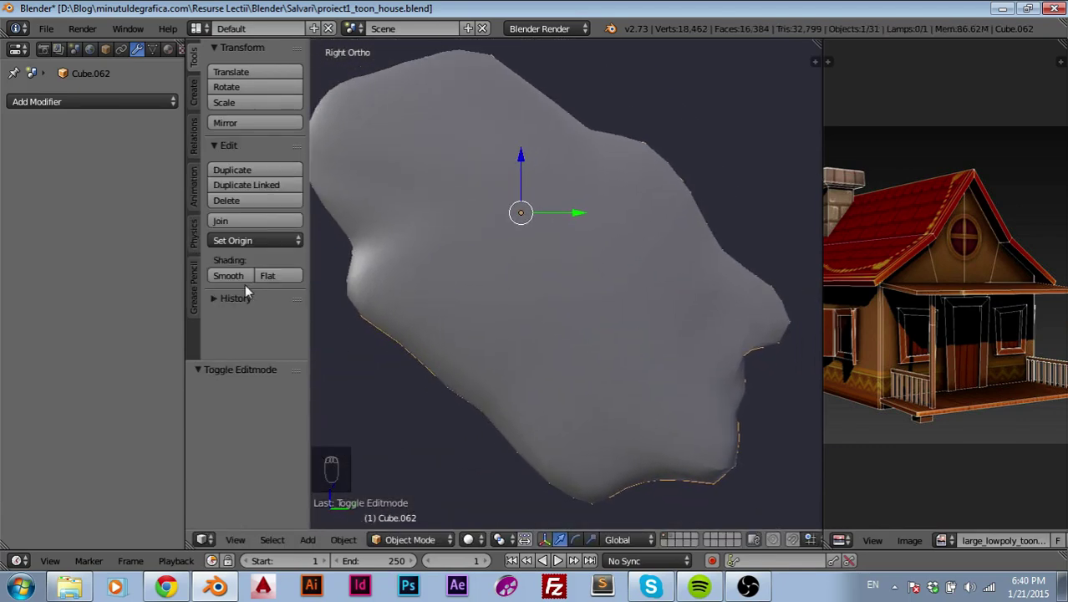
left_click_drag(241, 285, 642, 381)
left_click_drag(641, 381, 684, 319)
left_click(683, 319)
key("Tab")
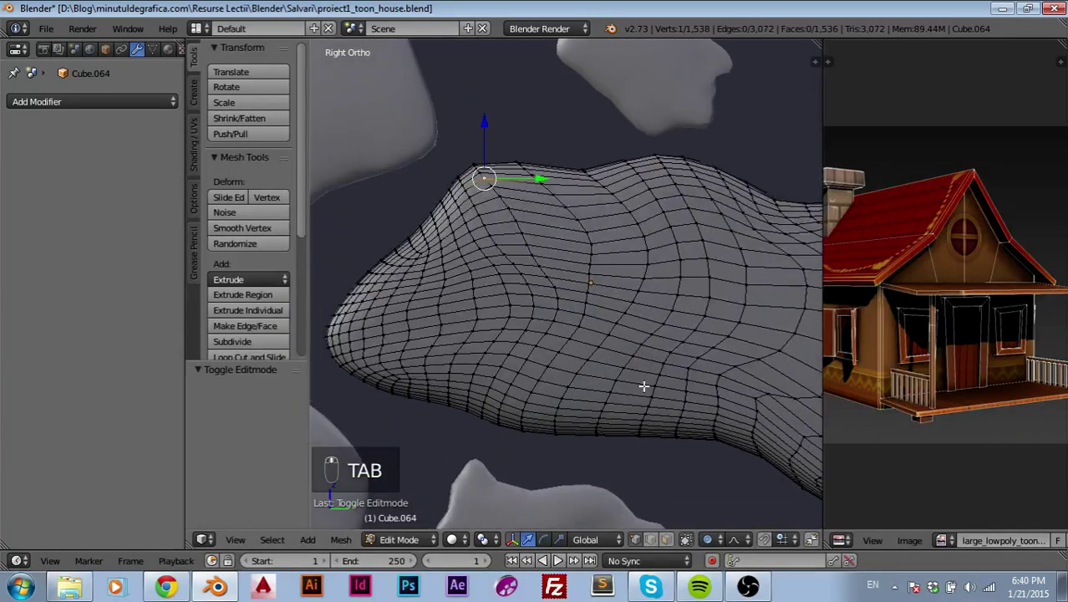
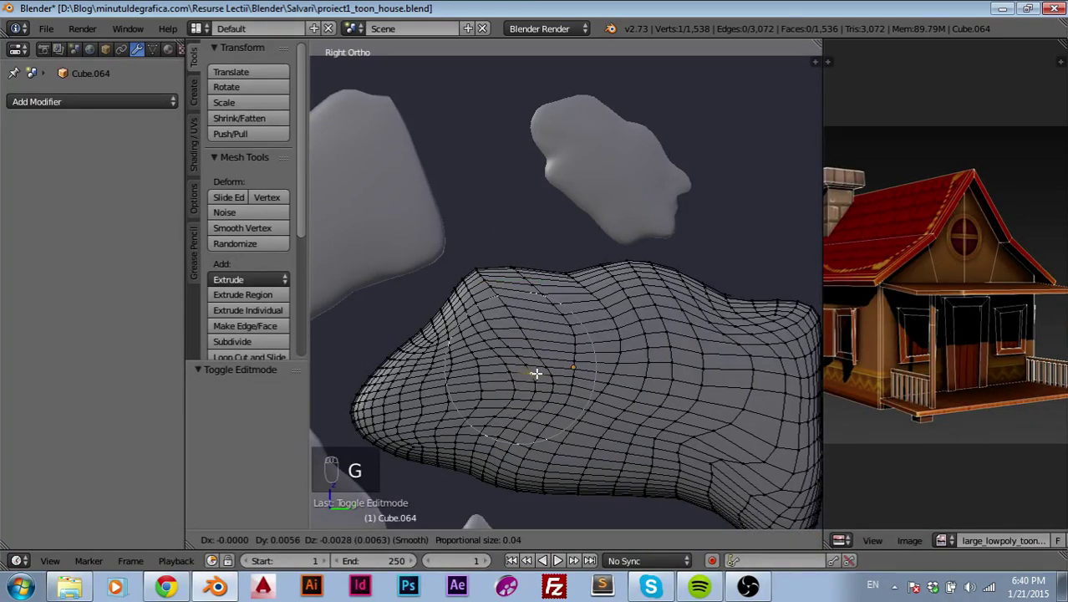
- Pull vertices on the larger stone's top edge with soft falloff to reshape its contour
left_click_drag(561, 325, 574, 330)
key("g")
left_click_drag(495, 338, 678, 323)
key("g")
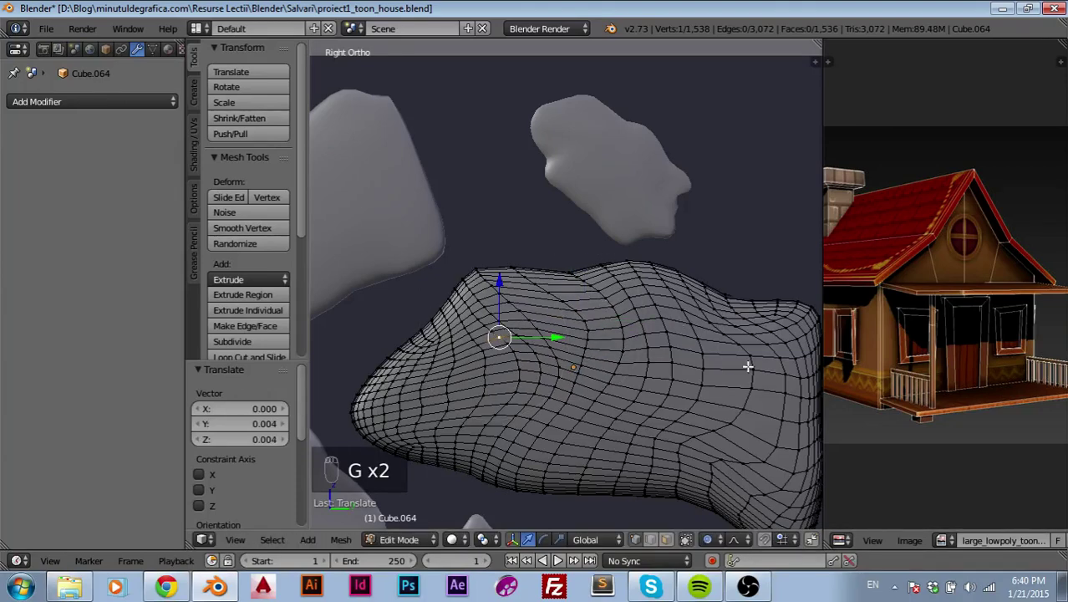
left_click_drag(748, 364, 774, 443)
left_click_drag(774, 443, 710, 376)
key("g")
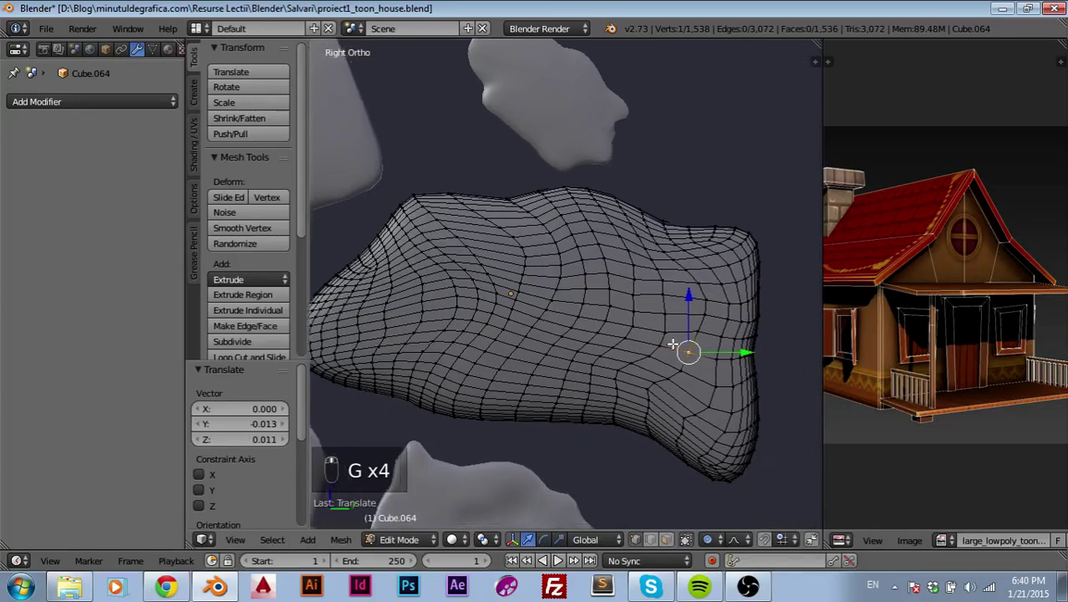
key("g")
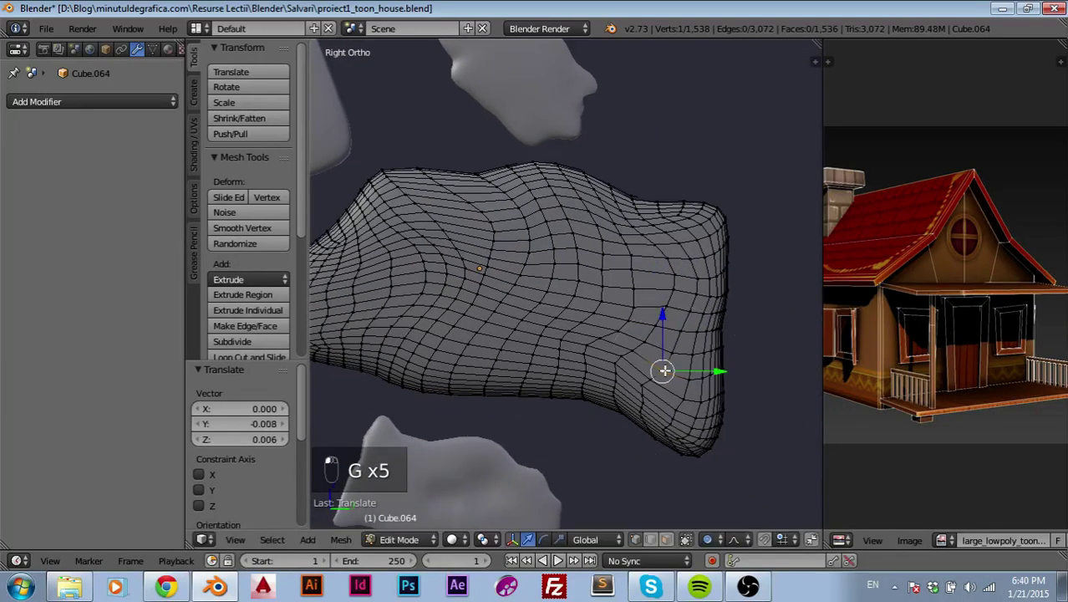
- Taper the stone's right end and push a dent into its upper-right edge
left_click_drag(689, 430, 717, 221)
key("g")
left_click_drag(717, 220, 677, 243)
key("g")
key("g")
left_click_drag(693, 233, 723, 346)
key("g")
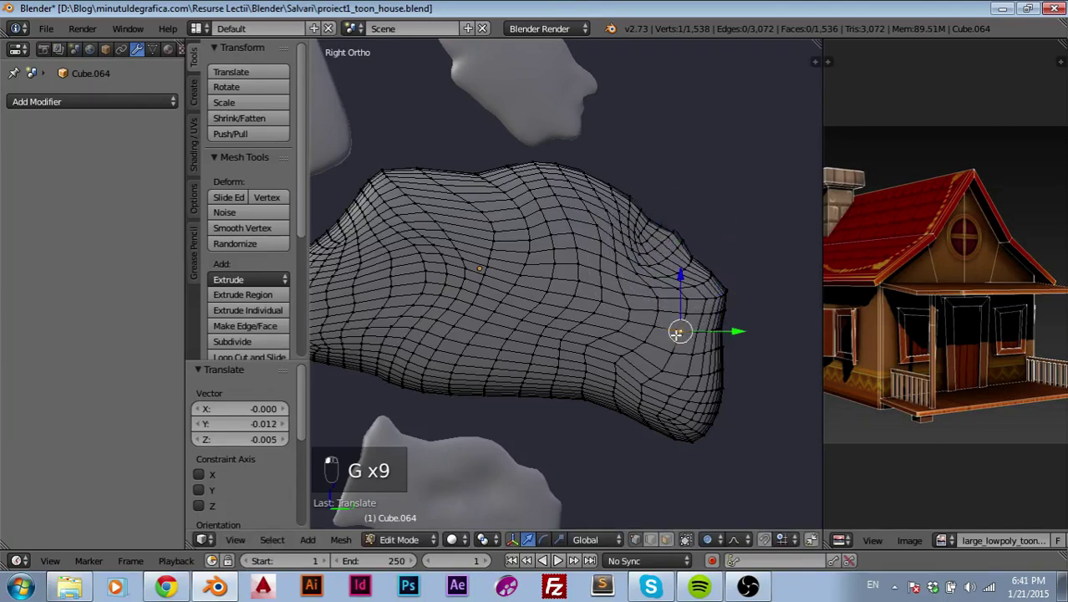
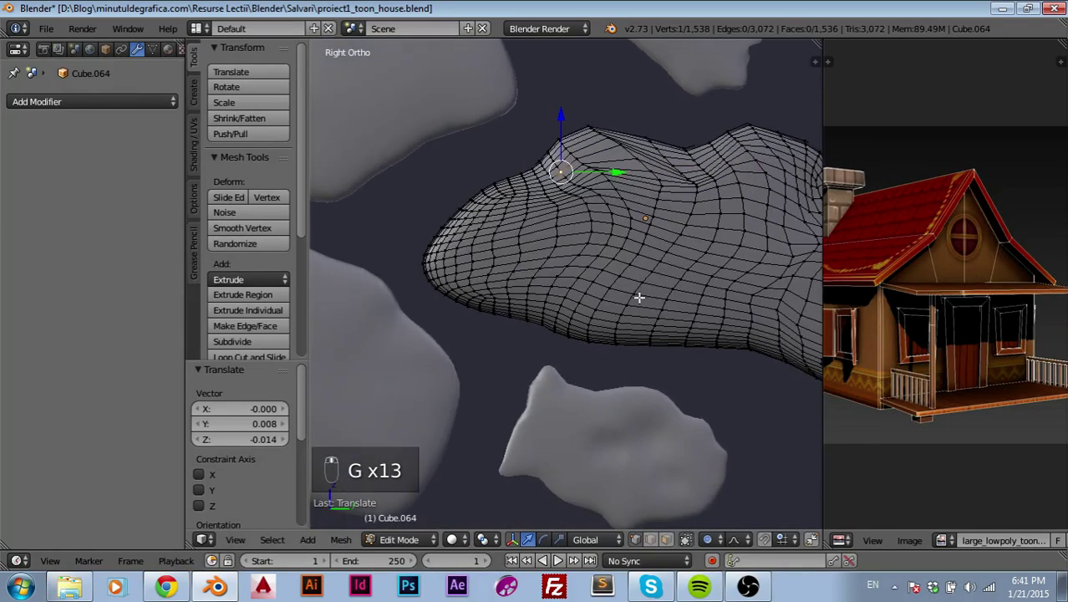
- Reshape the top and lower edges and widen the proportional falloff radius
left_click_drag(459, 276, 542, 301)
key("g")
left_click_drag(542, 302, 633, 319)
key("g")
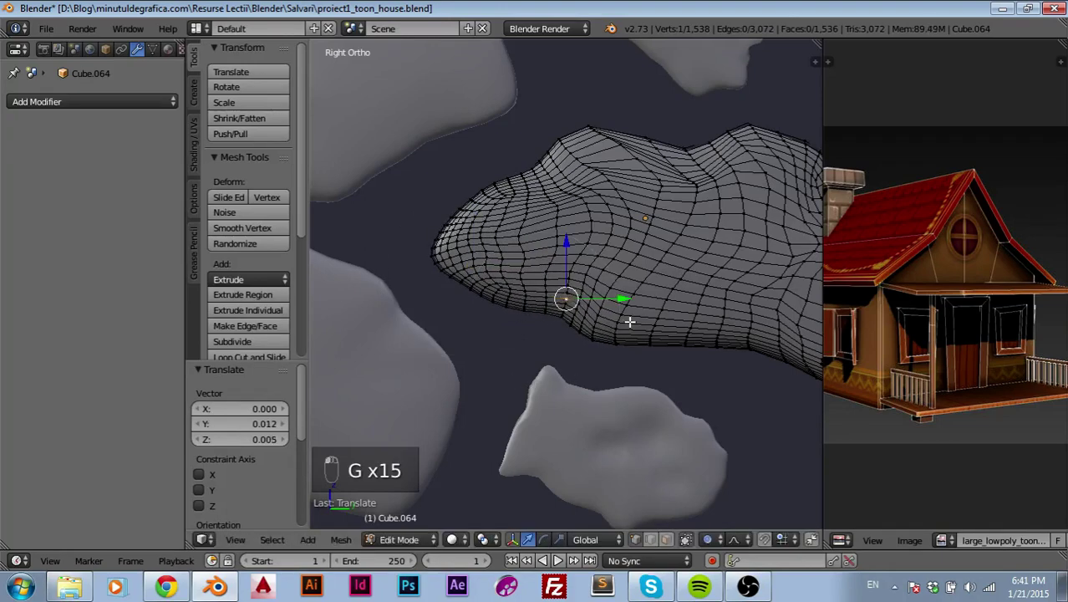
key("g")
left_click_drag(645, 315, 658, 282)
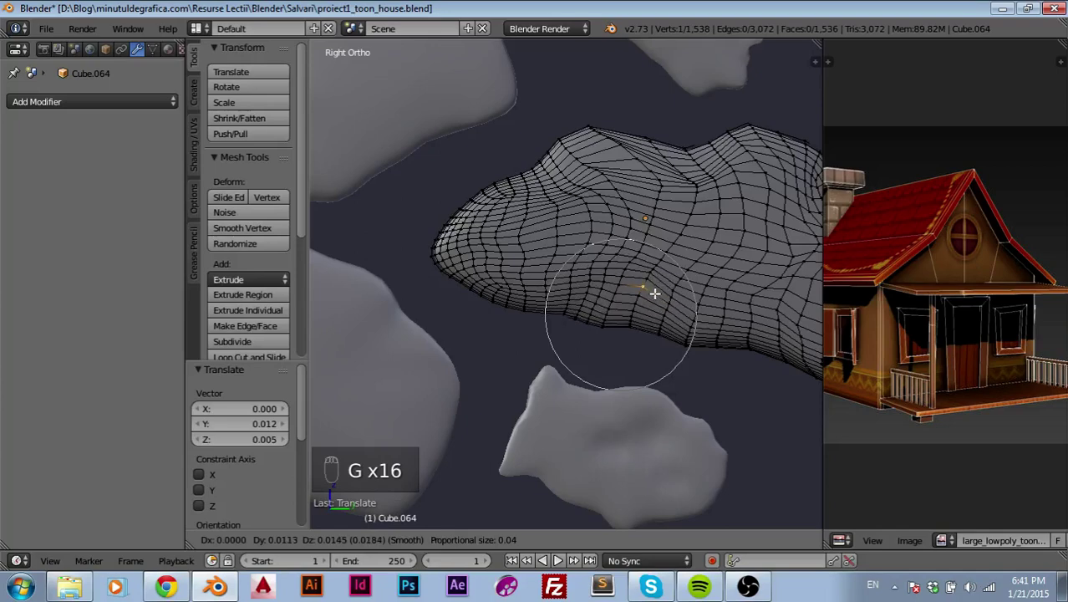
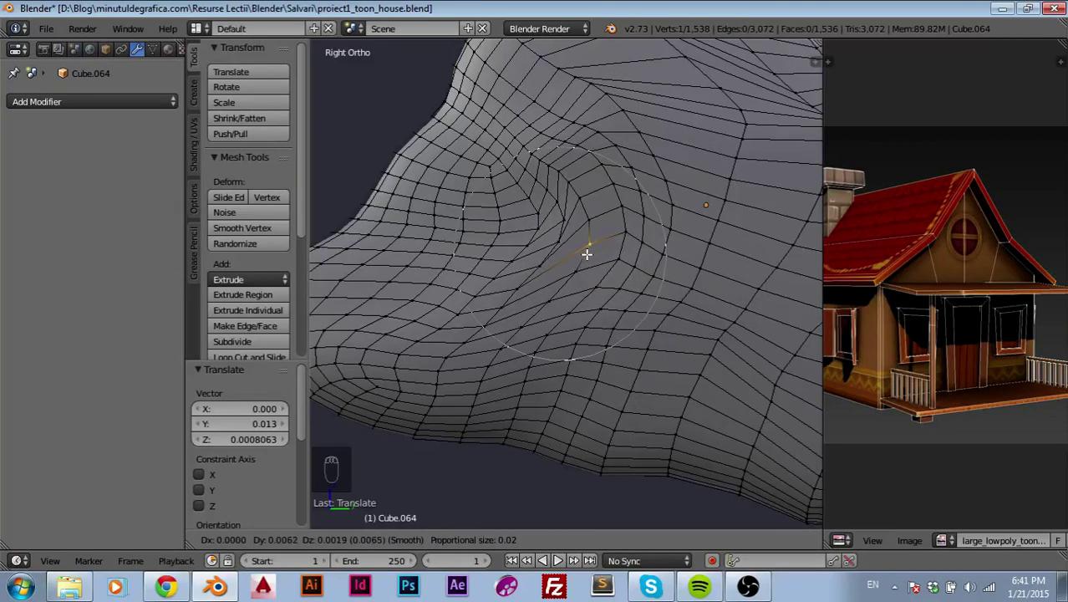
- Push surface vertices with soft falloff to dent a crease into the stone's face
left_click_drag(551, 162, 563, 144)
key("g")
left_click_drag(598, 121, 633, 119)
key("g")
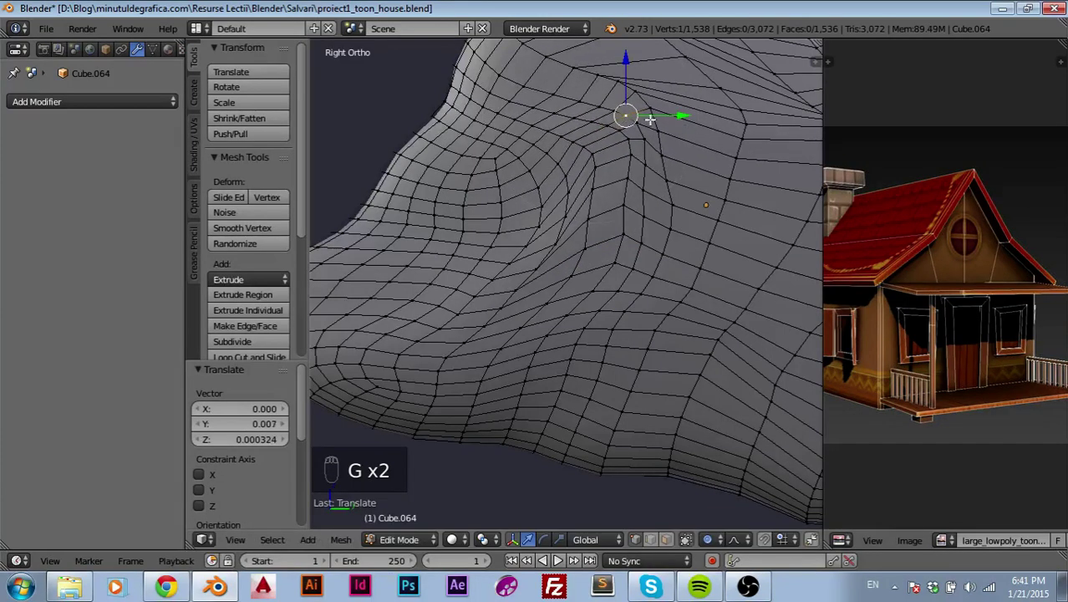
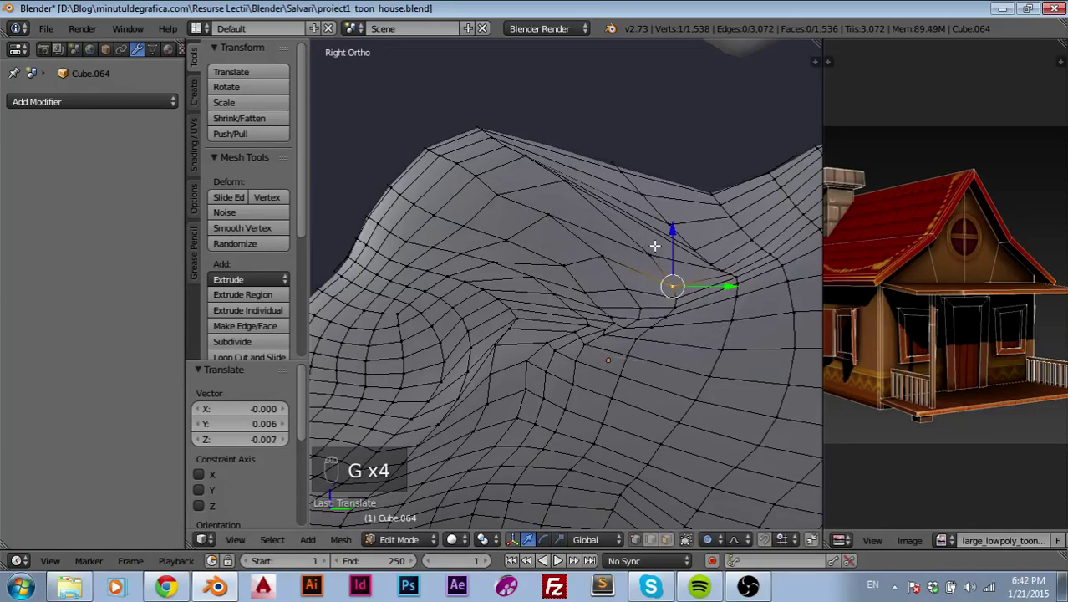
- Raise, pull and flatten bumps along the stone's top outline for an uneven silhouette
left_click_drag(660, 217, 616, 169)
key("g")
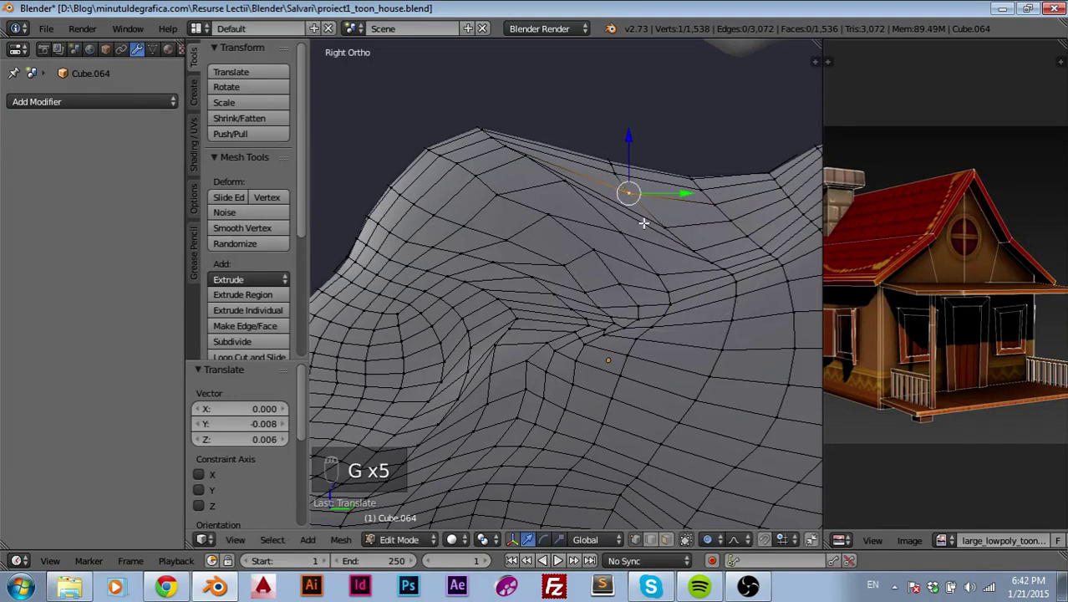
left_click_drag(668, 226, 626, 189)
key("g")
left_click_drag(593, 204, 612, 193)
key("g")
left_click_drag(622, 186, 697, 316)
key("g")
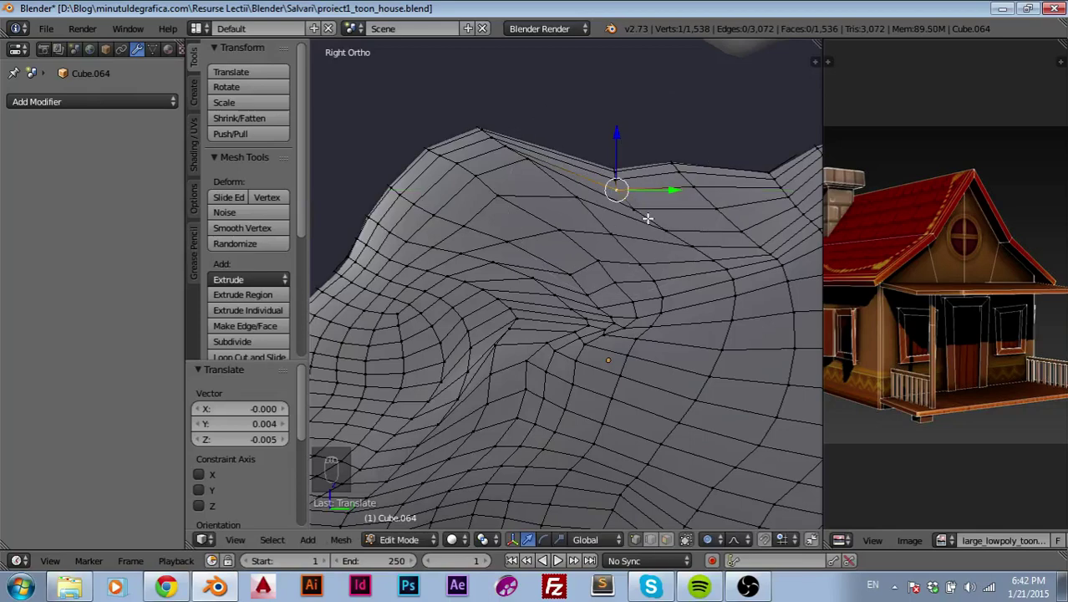
key("g")
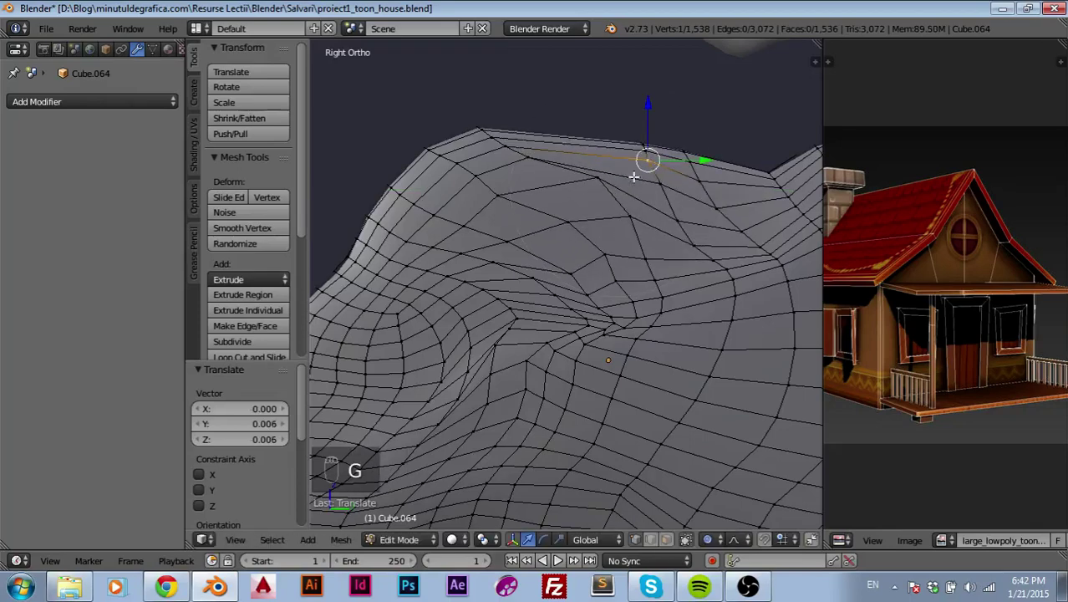
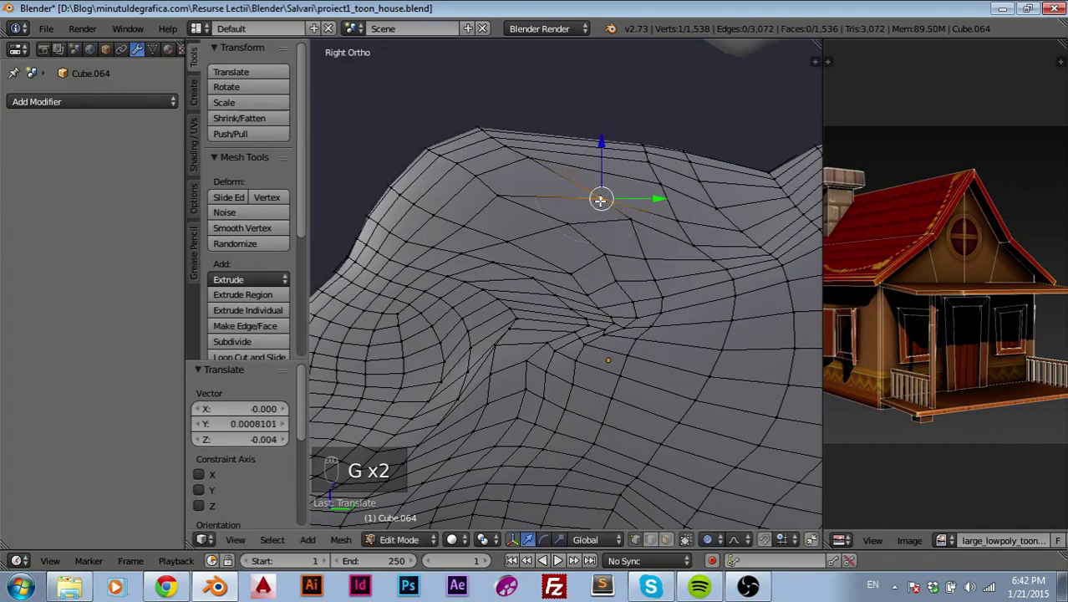
left_click_drag(632, 222, 668, 287)
key("g")
- Dent the centre of the stone's face into a hollow and smooth it with wider falloff
left_click_drag(698, 303, 580, 267)
left_click_drag(580, 267, 577, 247)
key("g")
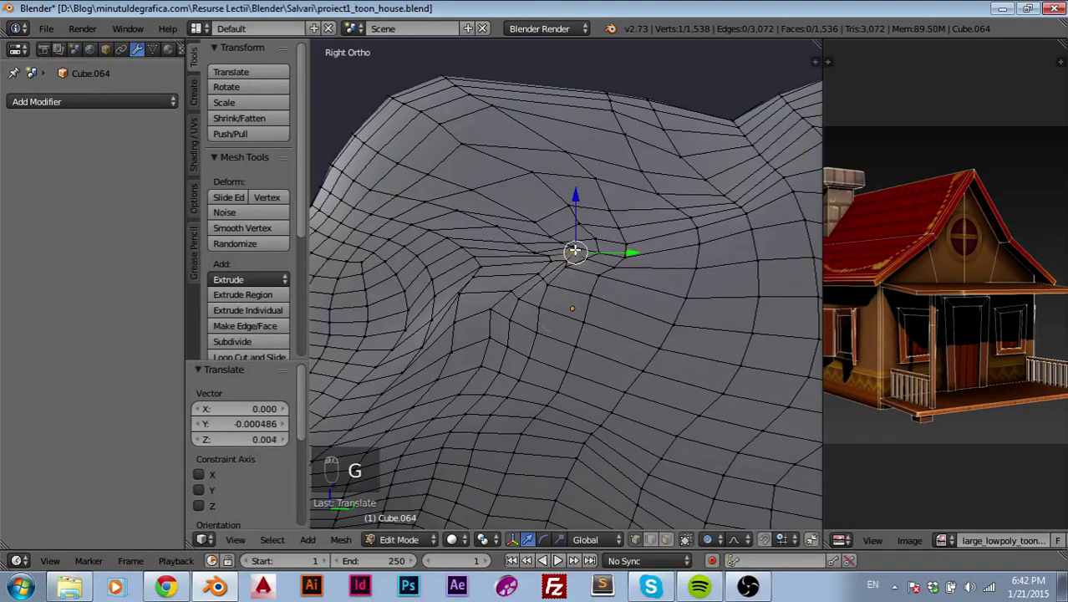
left_click_drag(568, 267, 571, 266)
key("g")
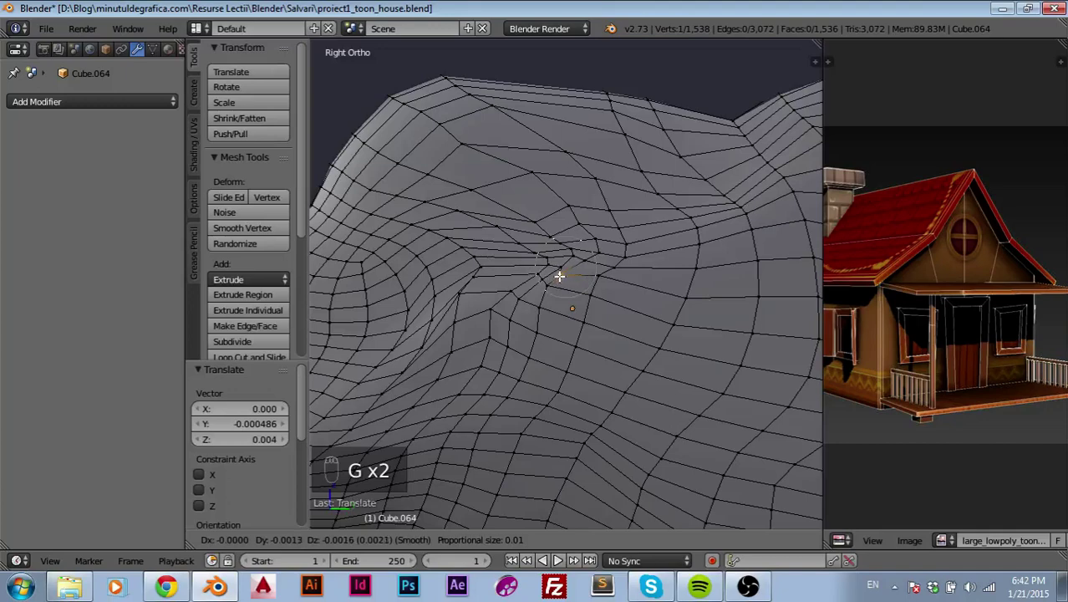
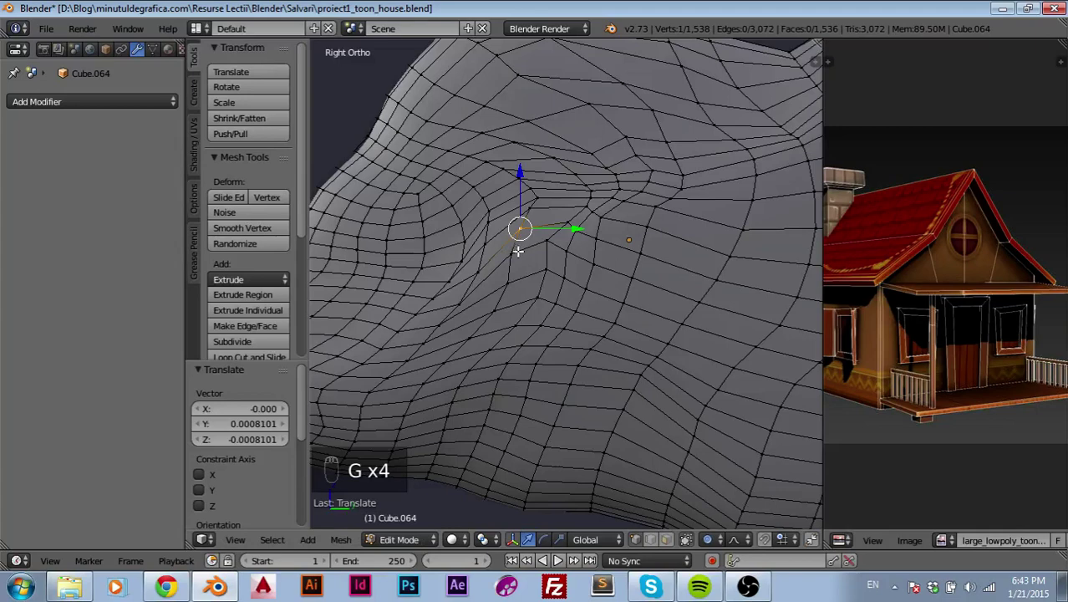
left_click_drag(511, 252, 602, 271)
key("g")
key("g")
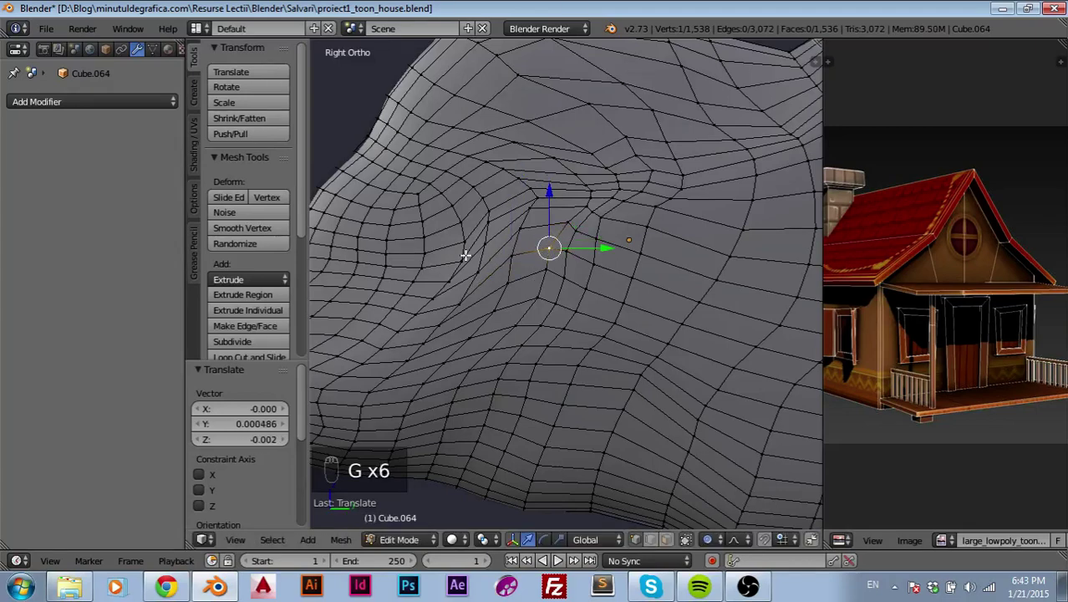
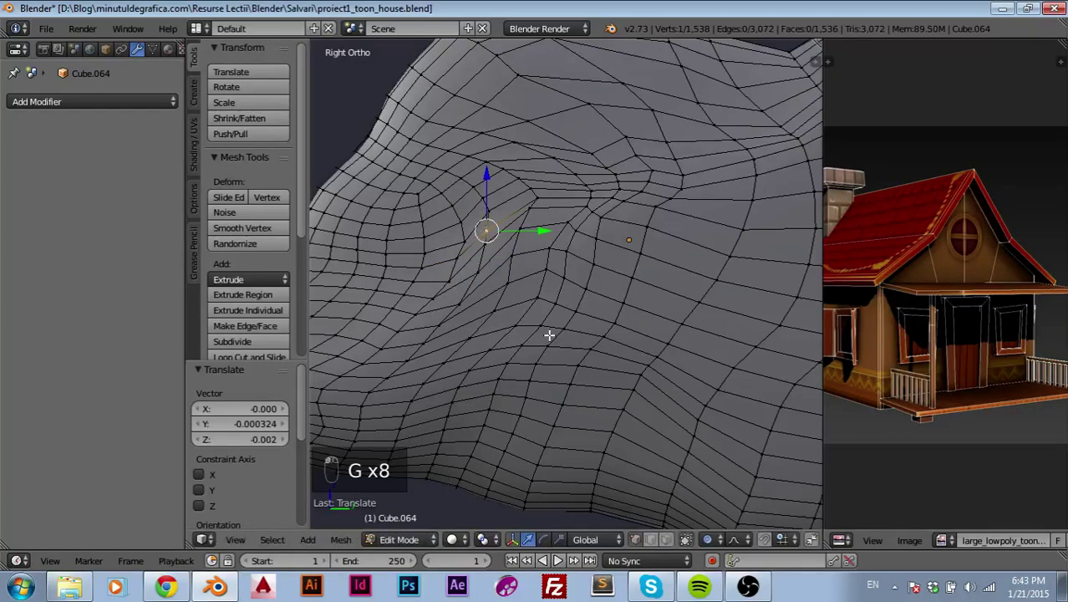
left_click_drag(572, 223, 571, 223)
left_click_drag(571, 223, 571, 224)
key("g")
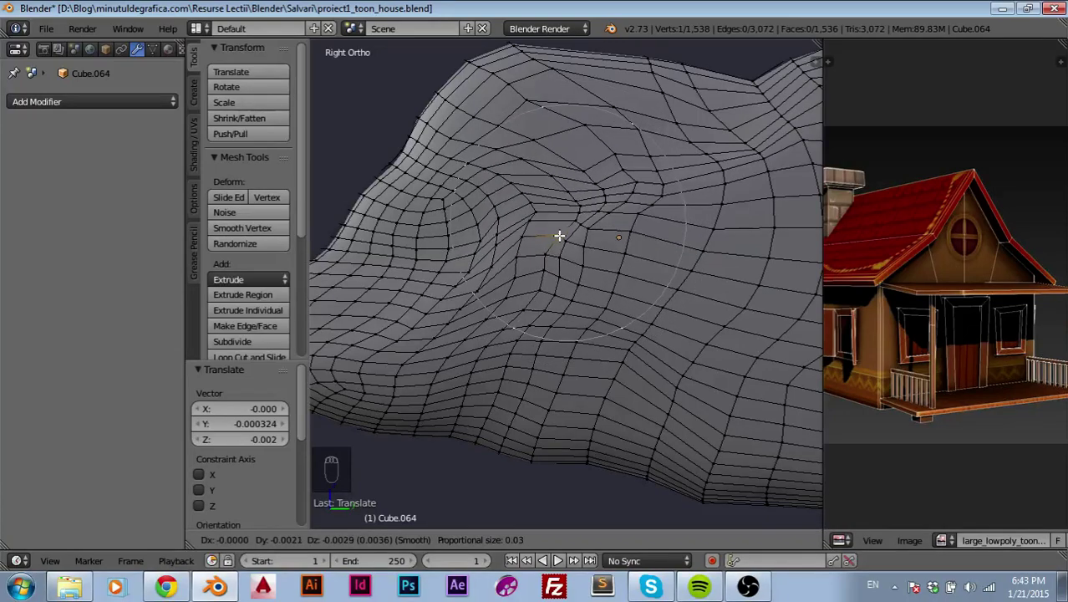
- Pull and bulge vertices along the stone's right side to vary its silhouette
left_click_drag(559, 266, 726, 264)
left_click_drag(739, 264, 726, 276)
key("g")
left_click_drag(726, 277, 667, 239)
left_click_drag(667, 239, 672, 240)
key("g")
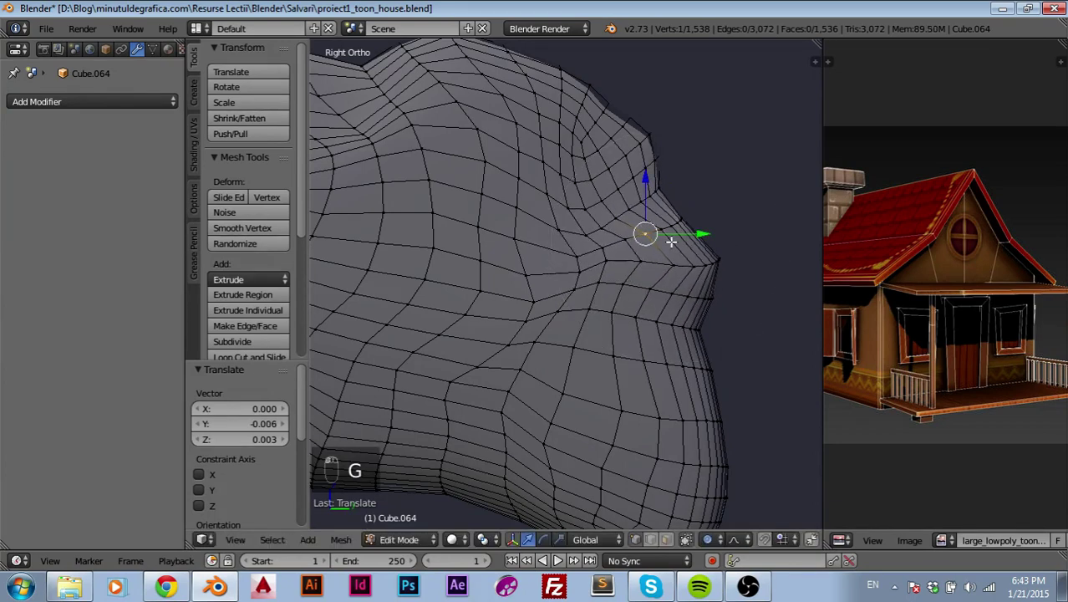
left_click_drag(703, 267, 630, 238)
key("g")
left_click_drag(693, 361, 660, 320)
key("g")
left_click_drag(640, 303, 672, 341)
key("g")
- Dent and reshape the lower-right area of the stone's face with soft falloff
left_click_drag(652, 290, 647, 284)
key("g")
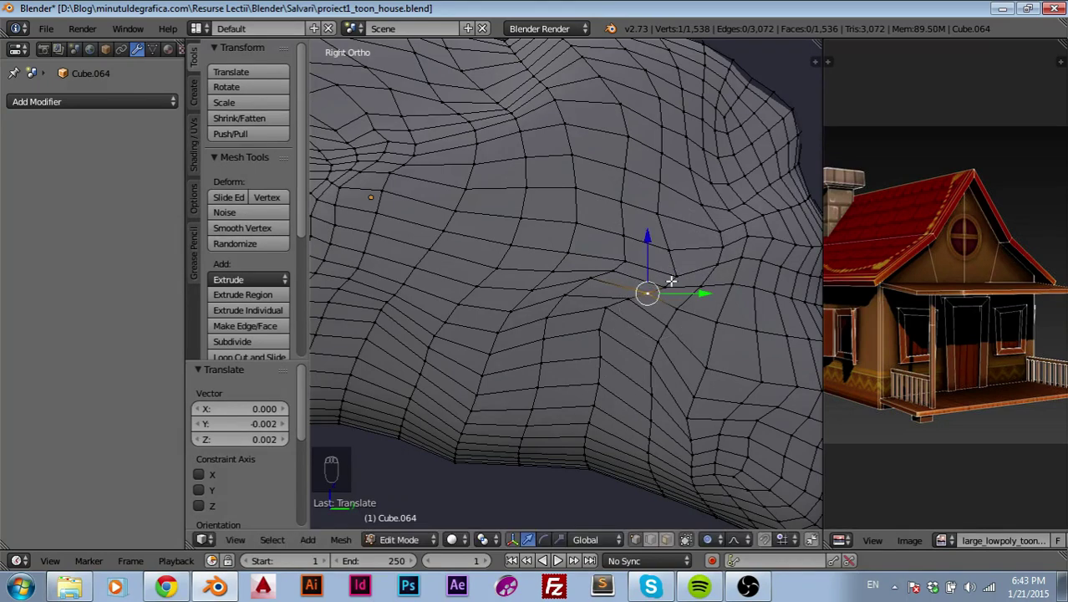
left_click_drag(667, 279, 599, 264)
key("g")
left_click_drag(596, 272, 644, 232)
key("g")
key("g")
middle_click(644, 232)
left_click_drag(637, 258, 702, 263)
key("g")
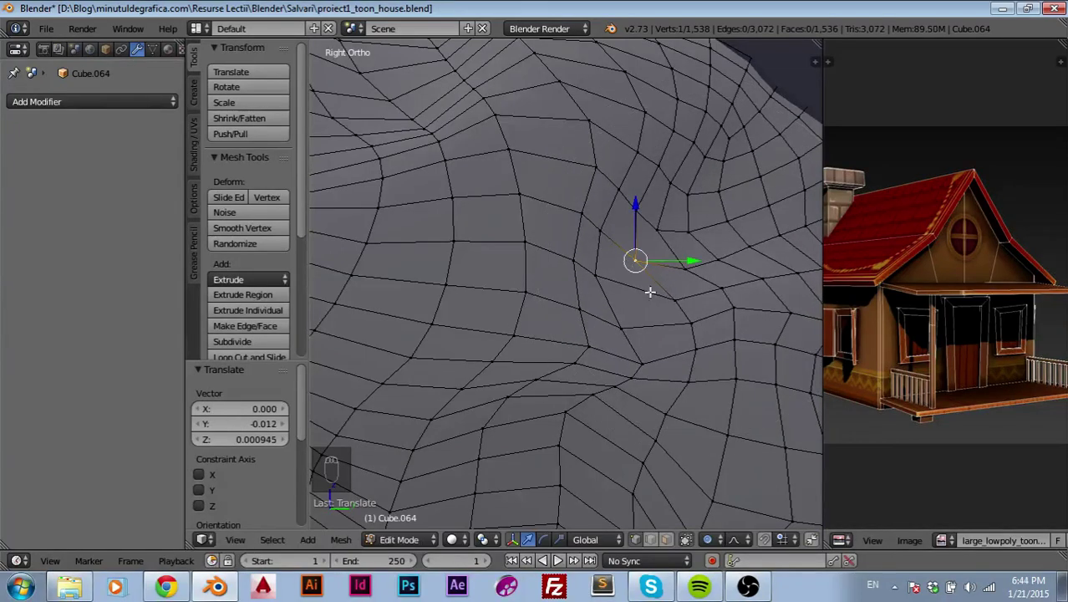
- In Object Mode, rotate, move and shrink the reshaped stone to about 83 percent
middle_click(658, 299)
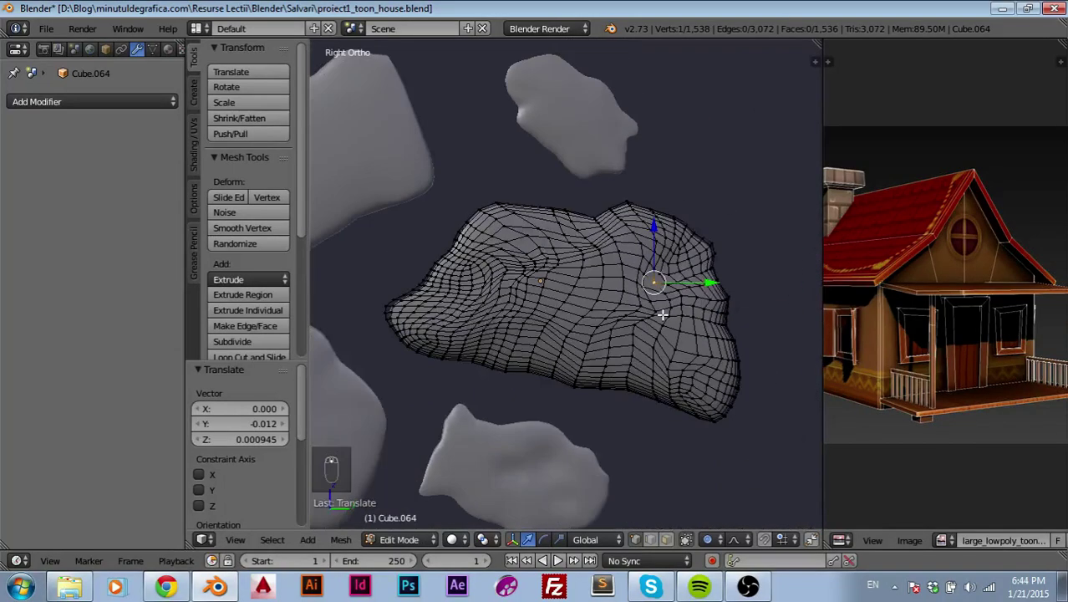
key("Tab")
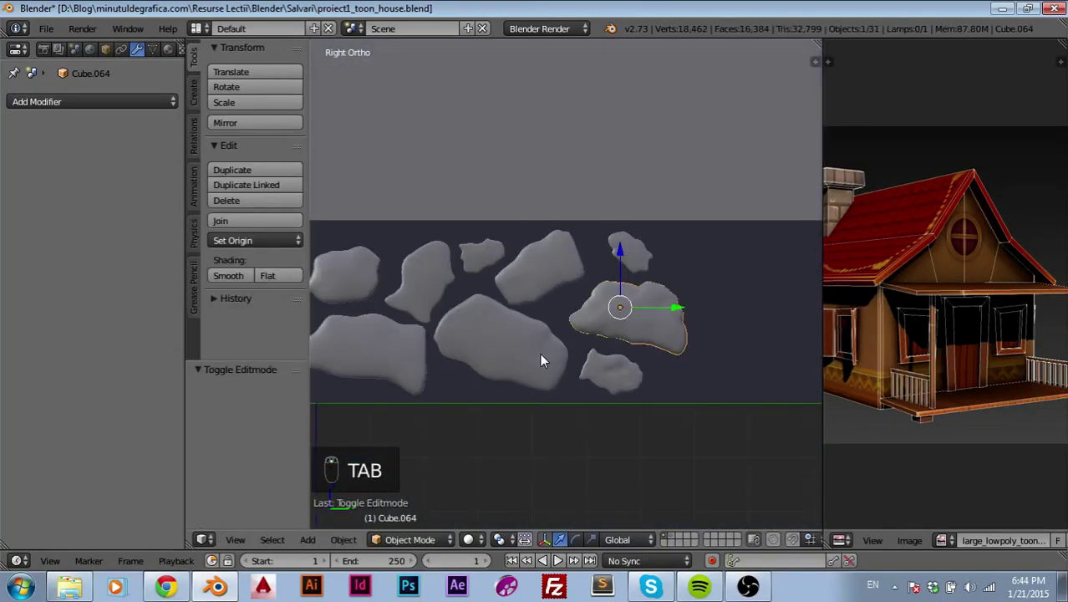
key("r")
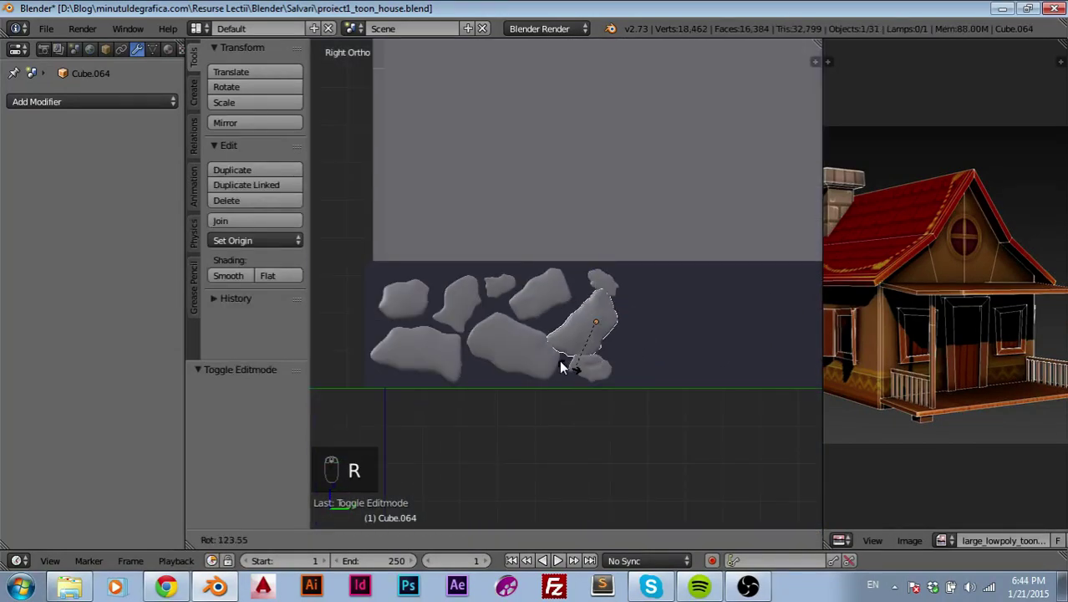
key("g")
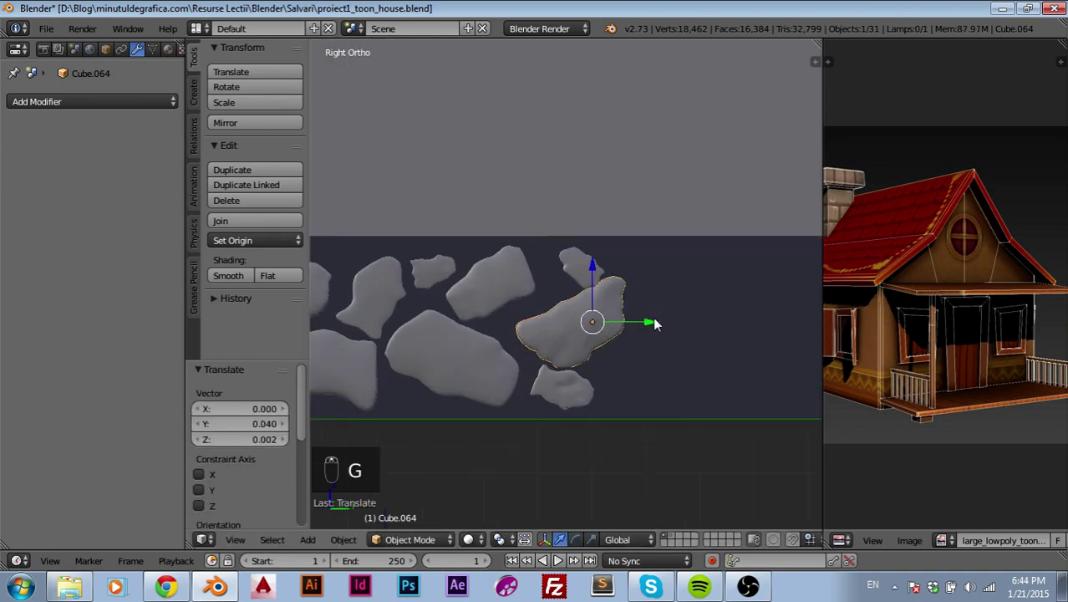
key("r")
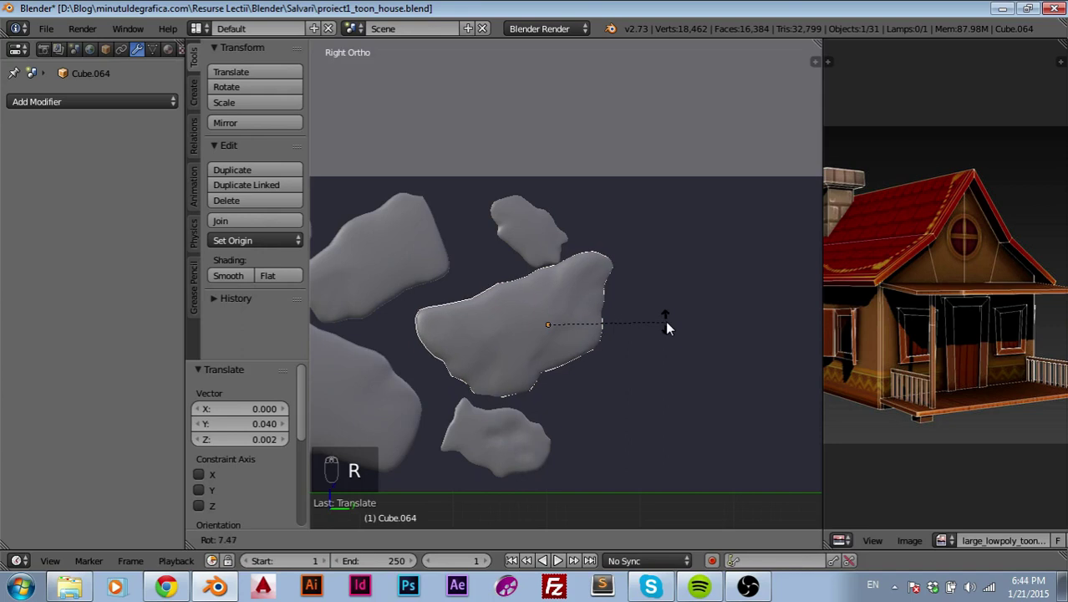
key("s")
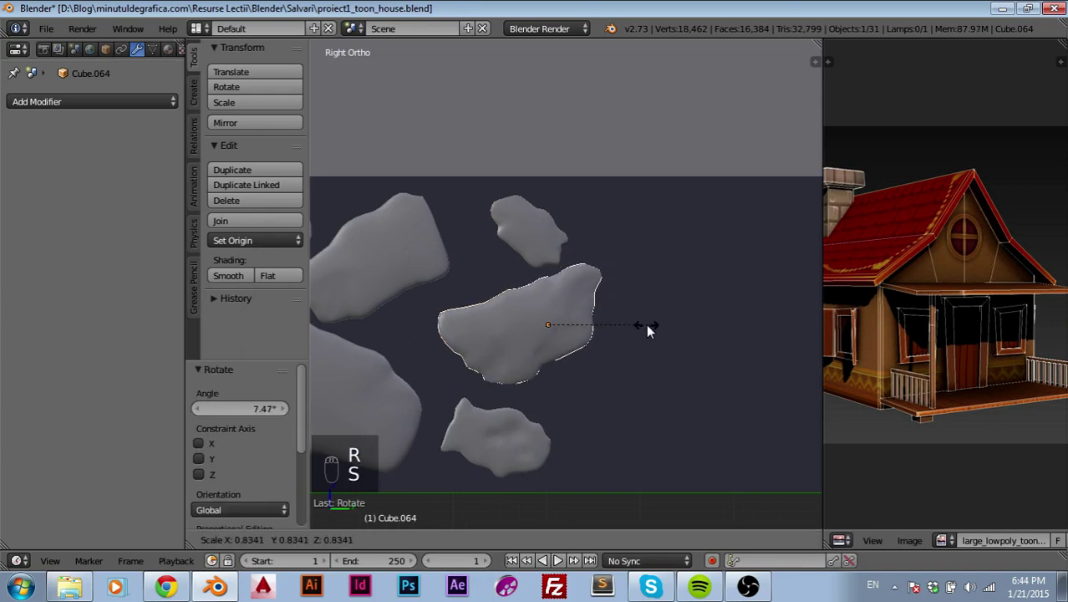
key("g")
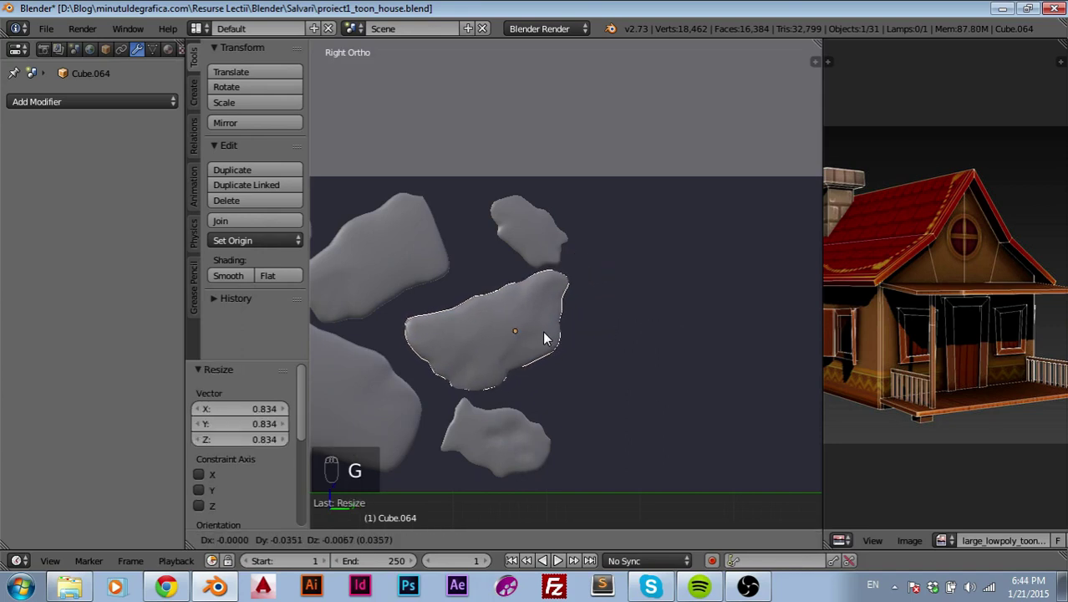
- Zoom out to frame the whole wall and duplicate the stone with Shift+D
middle_click(568, 338)
left_click_drag(568, 338, 422, 371)
left_click_drag(422, 370, 643, 336)
key("shift+d")
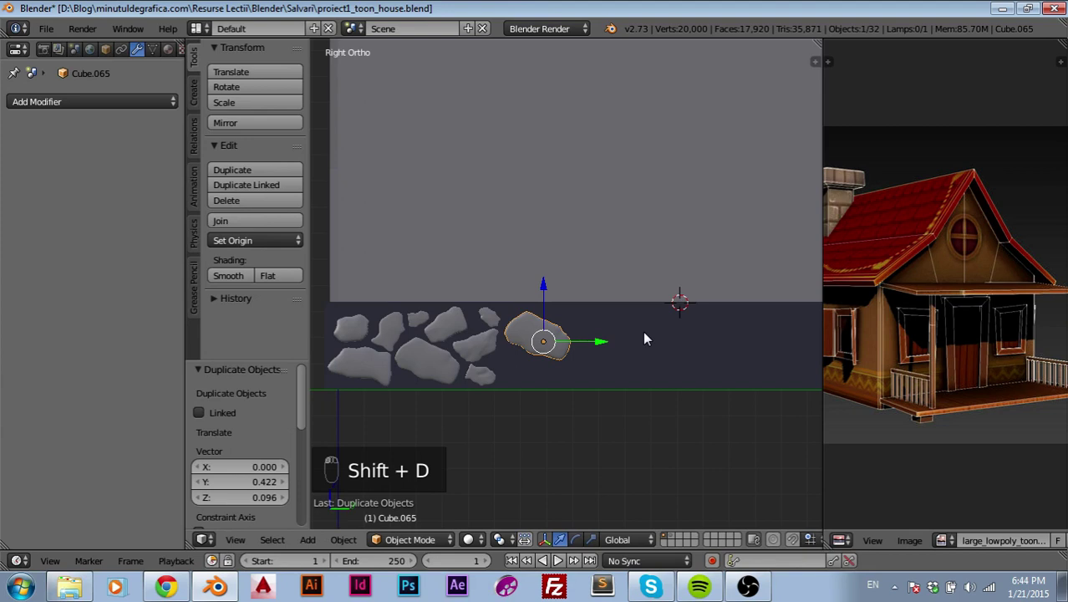
- Rotate and shrink the duplicate to about half size, place it among the stones, then view it front-on
key("r")
middle_click(594, 337)
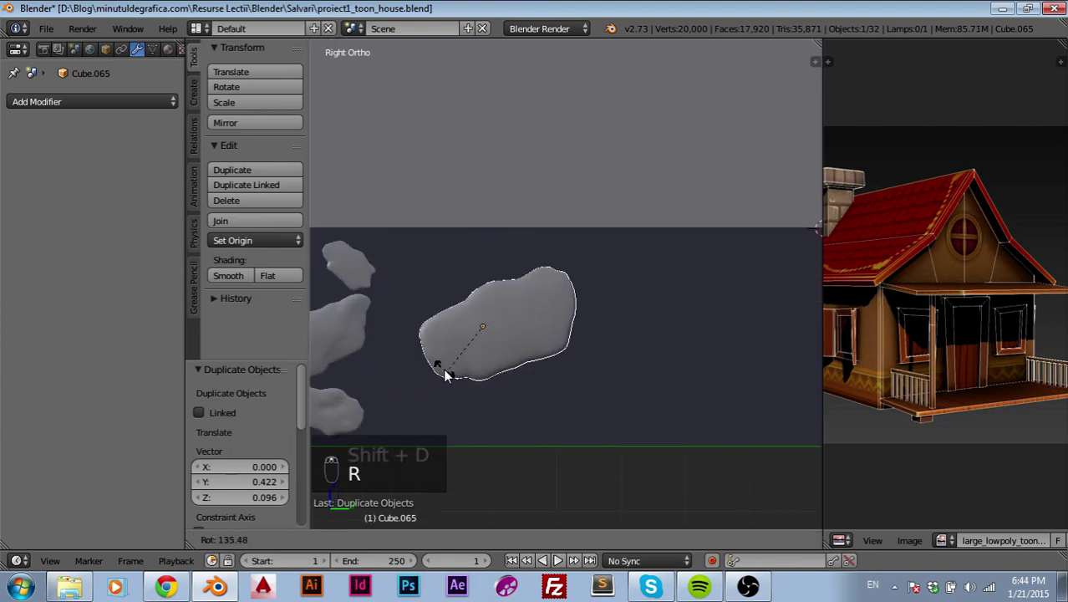
key("s")
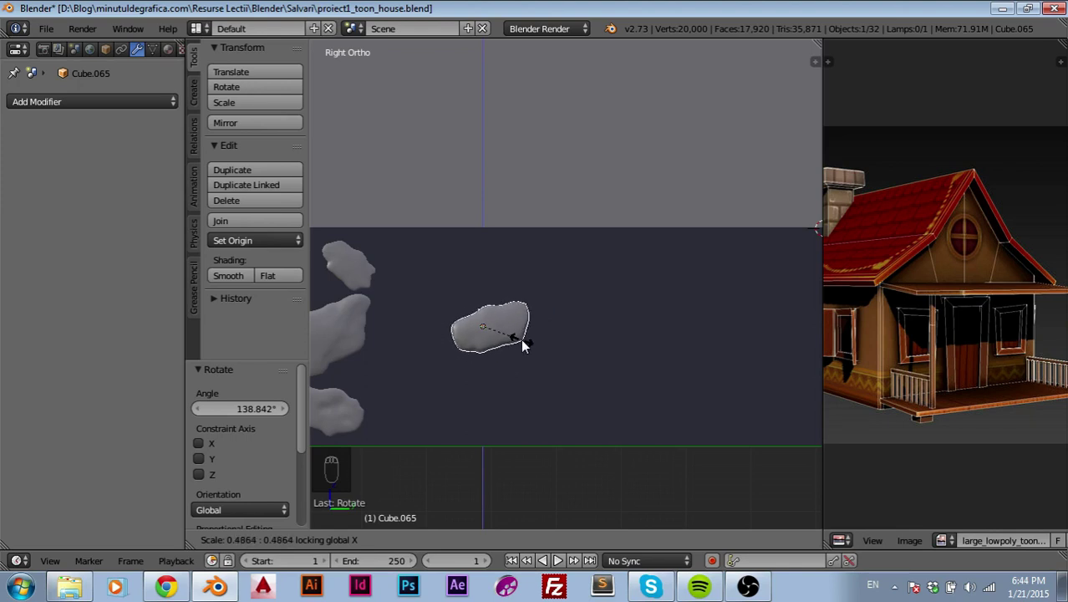
key("g")
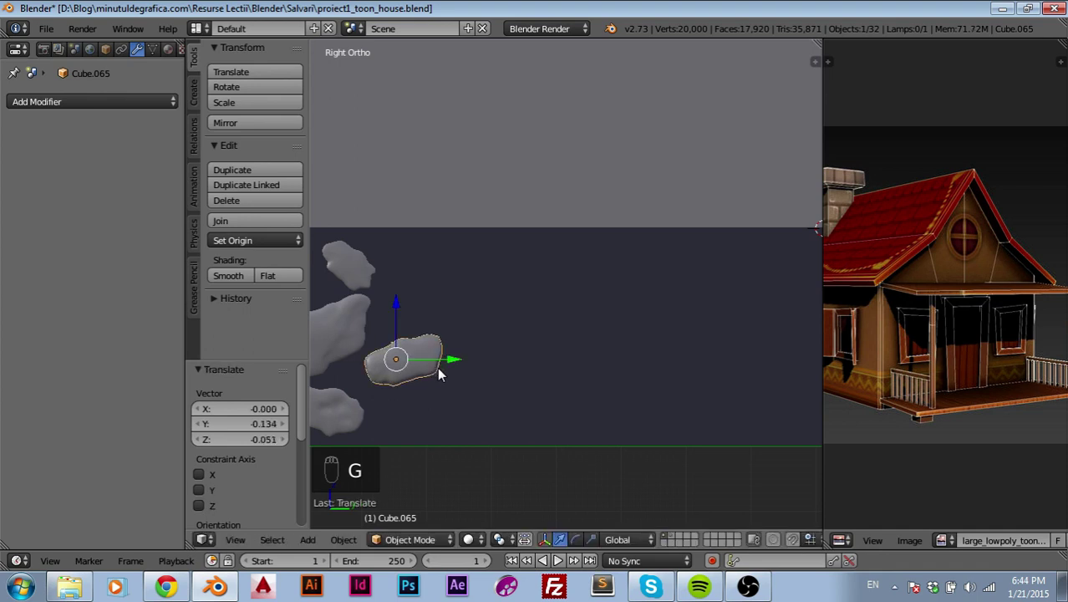
left_click_drag(693, 377, 659, 389)
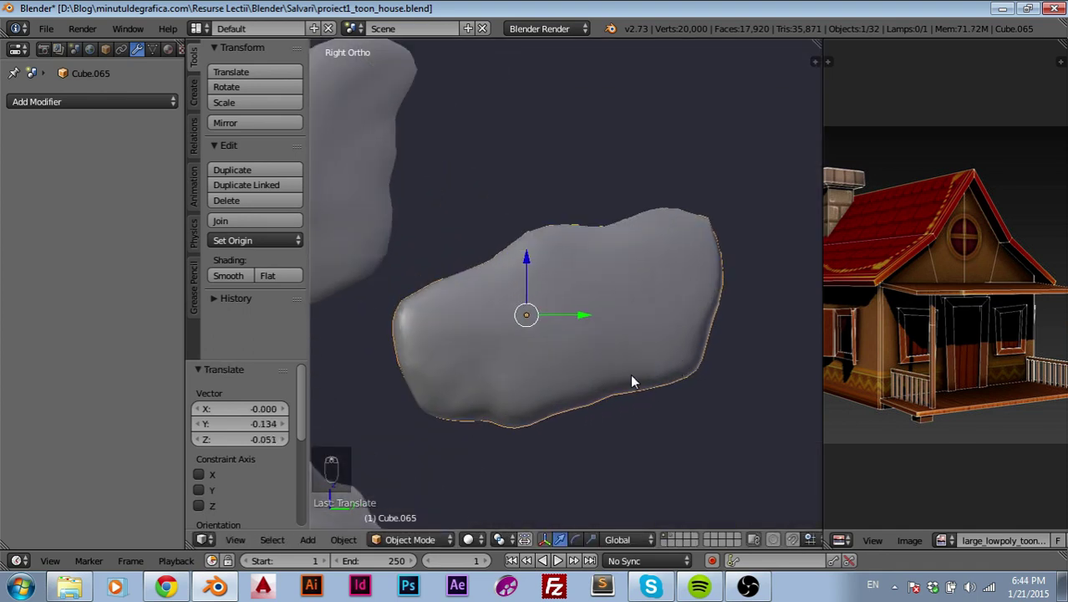
key("KP_1")
- Toggle shading and Edit Mode briefly, then switch to the side view of the wall
key("z")
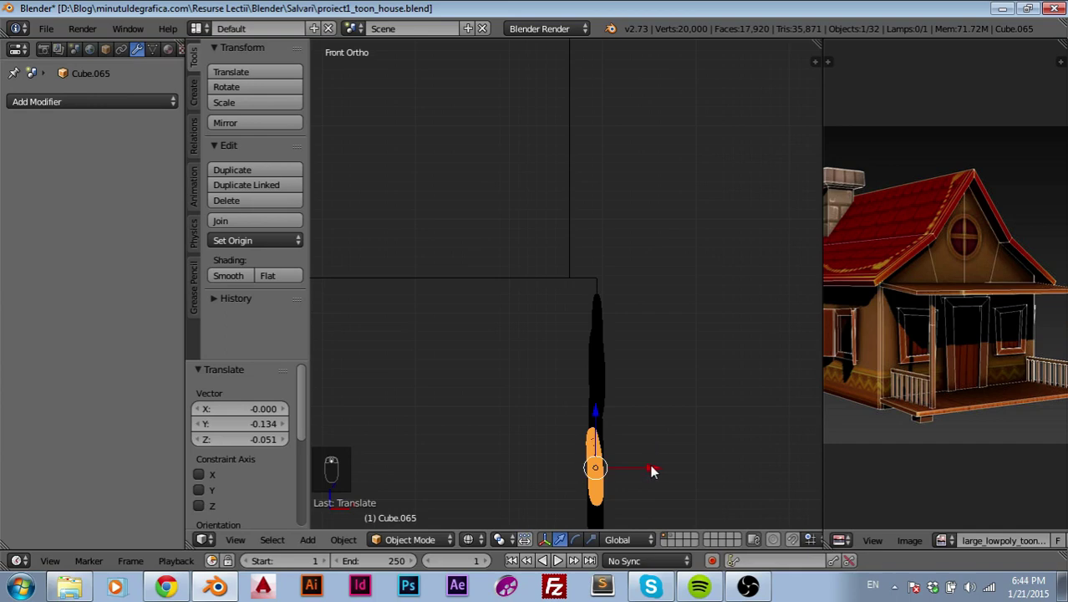
key("Tab")
key("Tab")
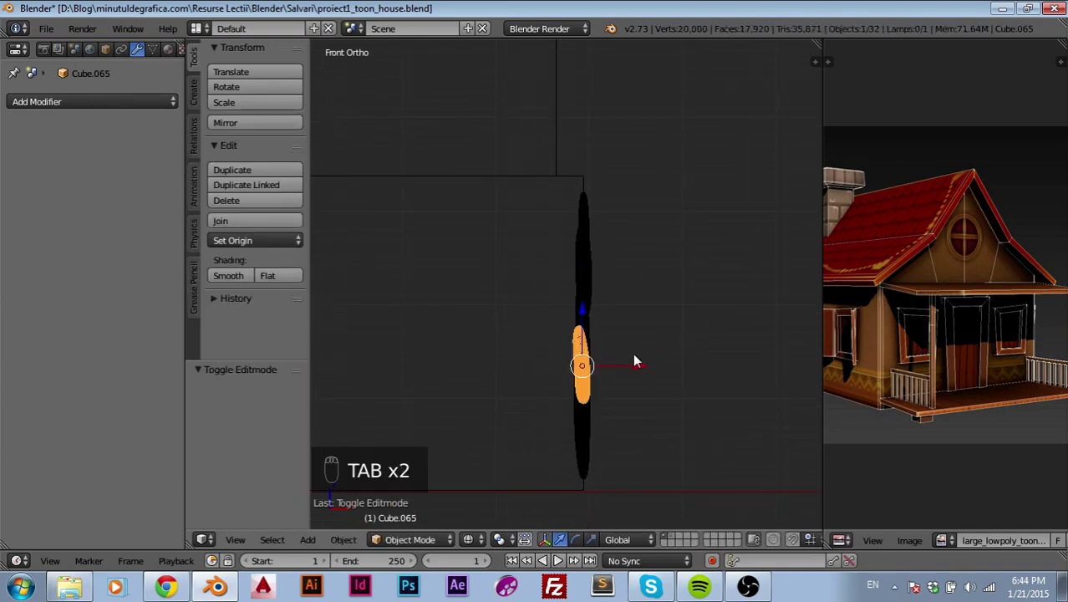
key("KP_3")
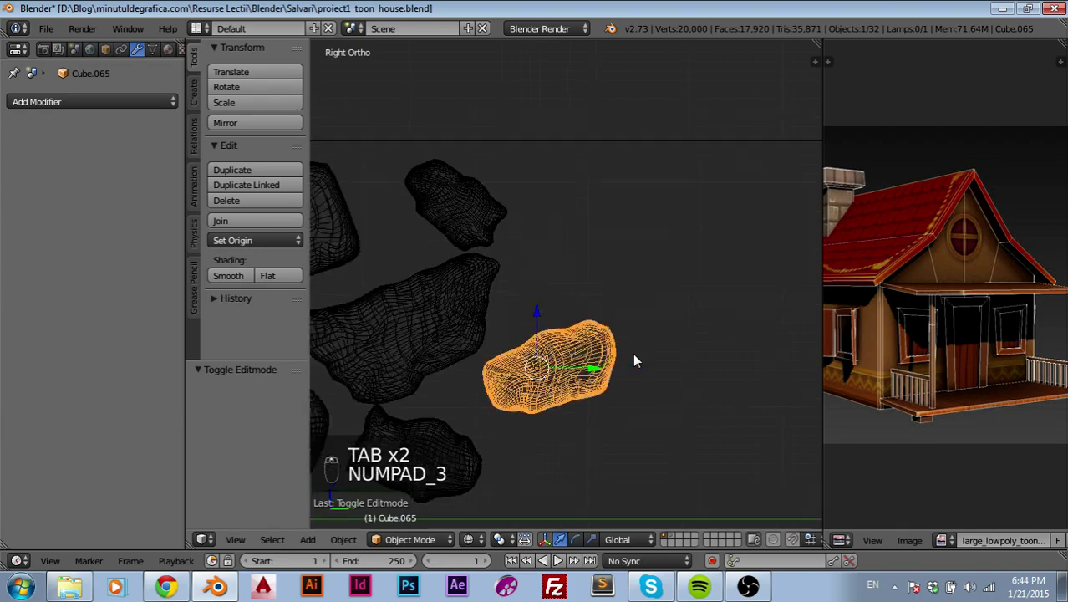
- Tilt the stone, move it into the upper-right gap of the cluster, then enter Edit Mode
key("r")
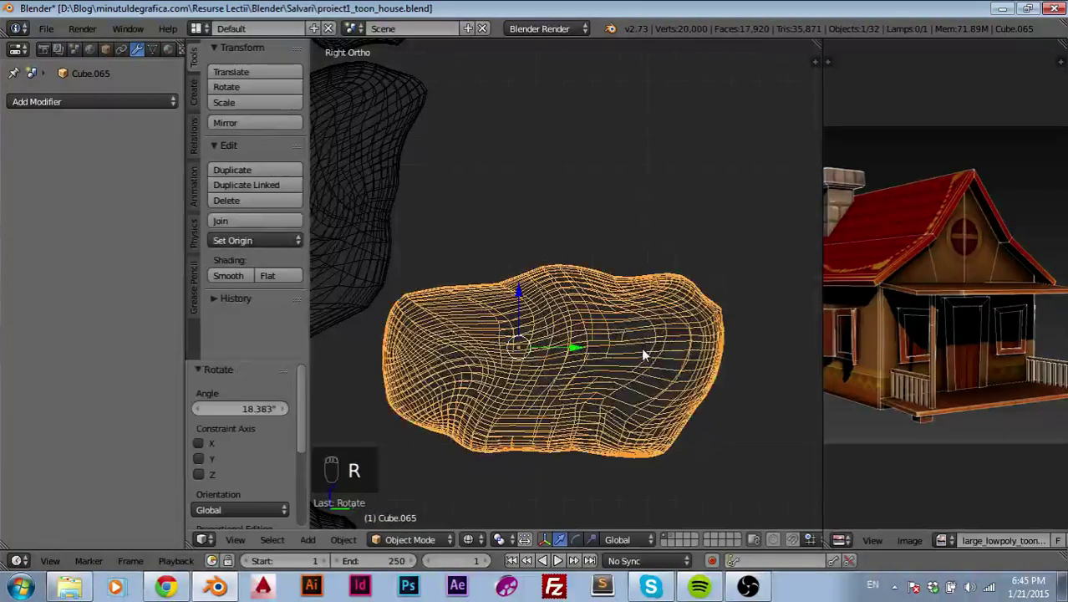
key("g")
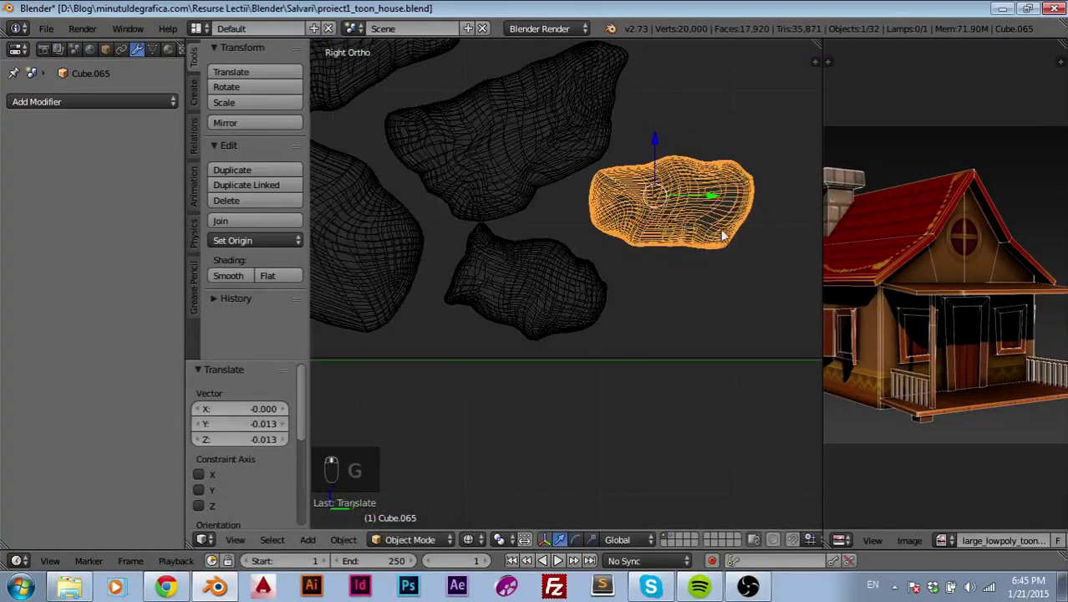
key("g")
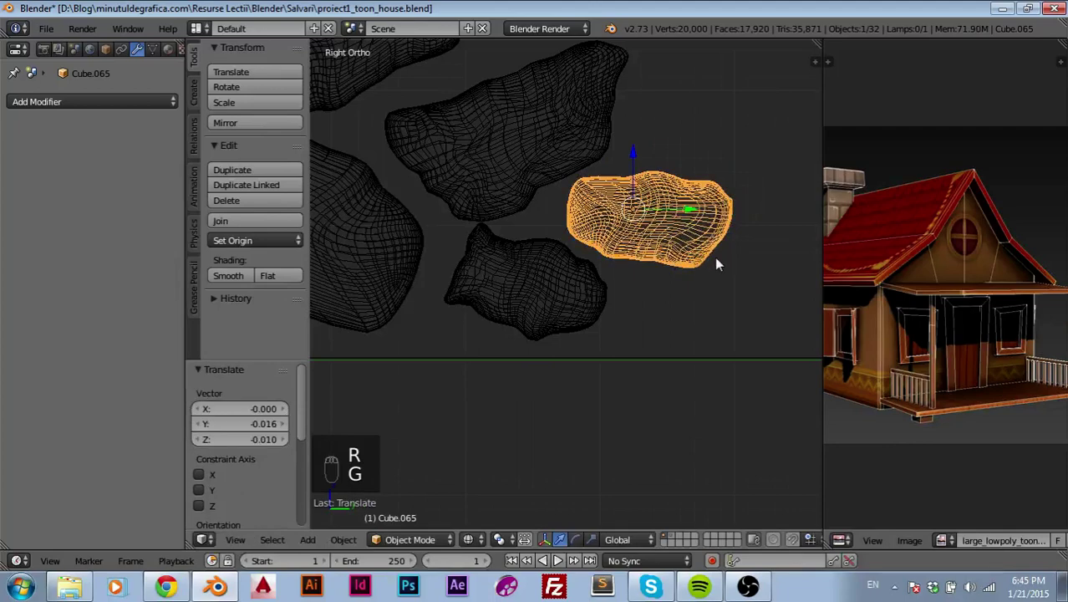
key("Tab")
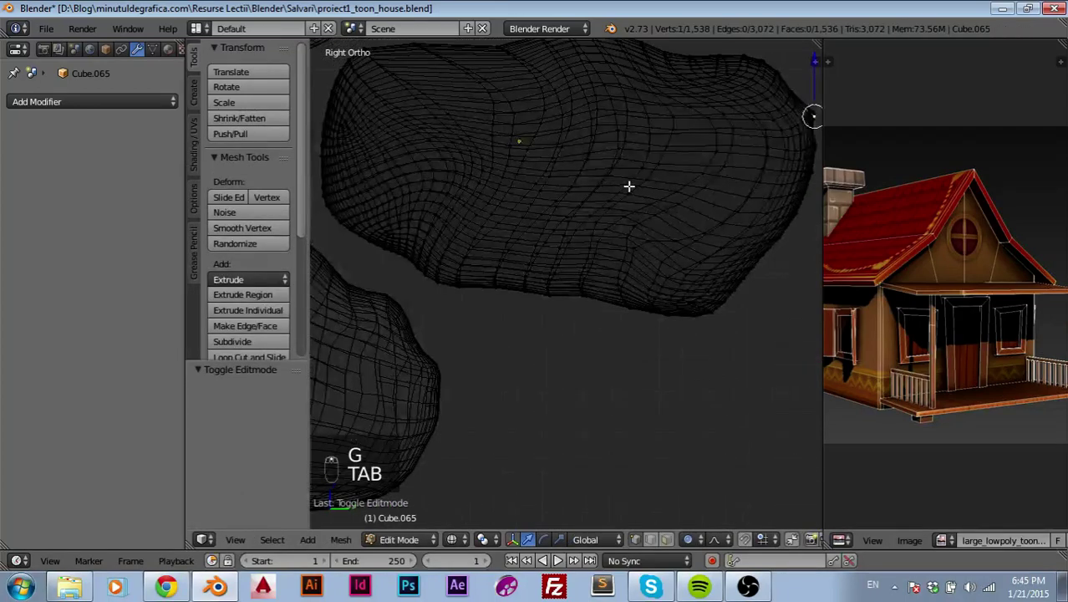
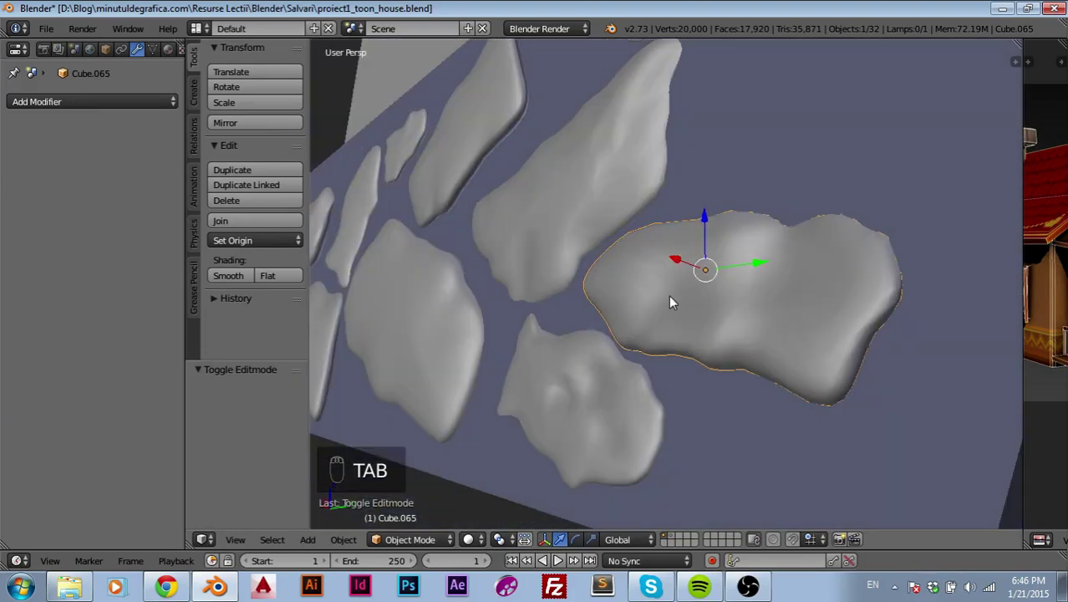
- Pull part of the large middle stone's vertices sideways along X to rework its shape
left_click_drag(545, 365, 646, 420)
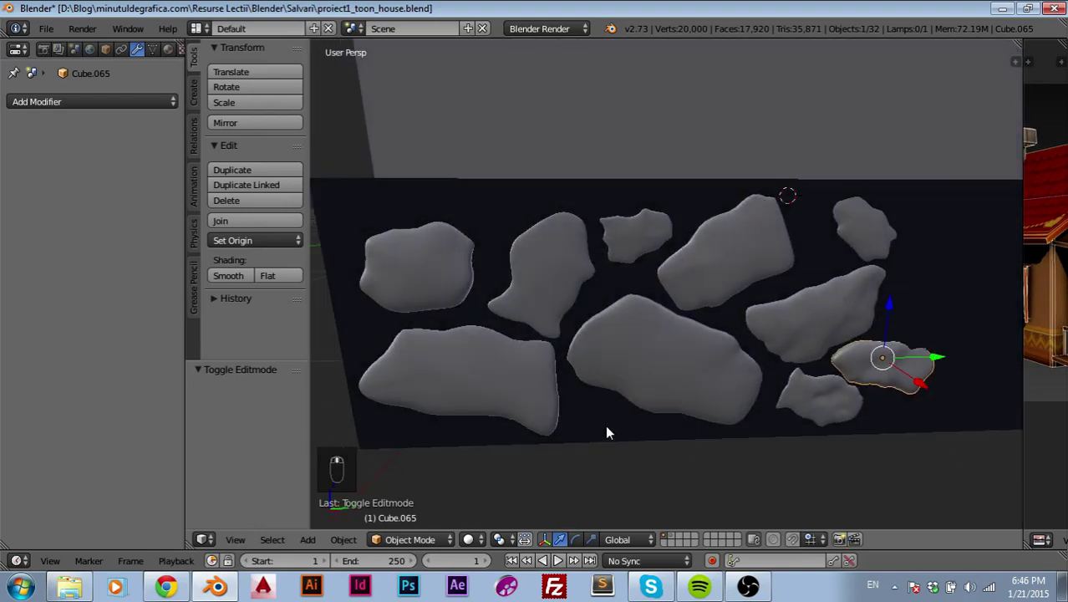
middle_click(559, 385)
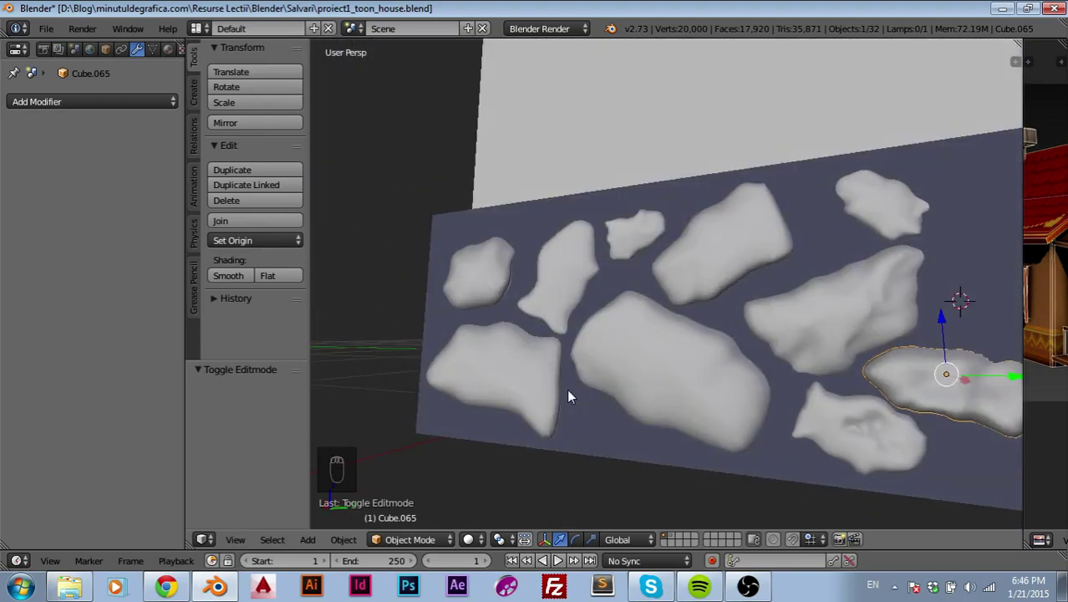
left_click_drag(644, 383, 578, 369)
key("Tab")
left_click_drag(571, 367, 568, 367)
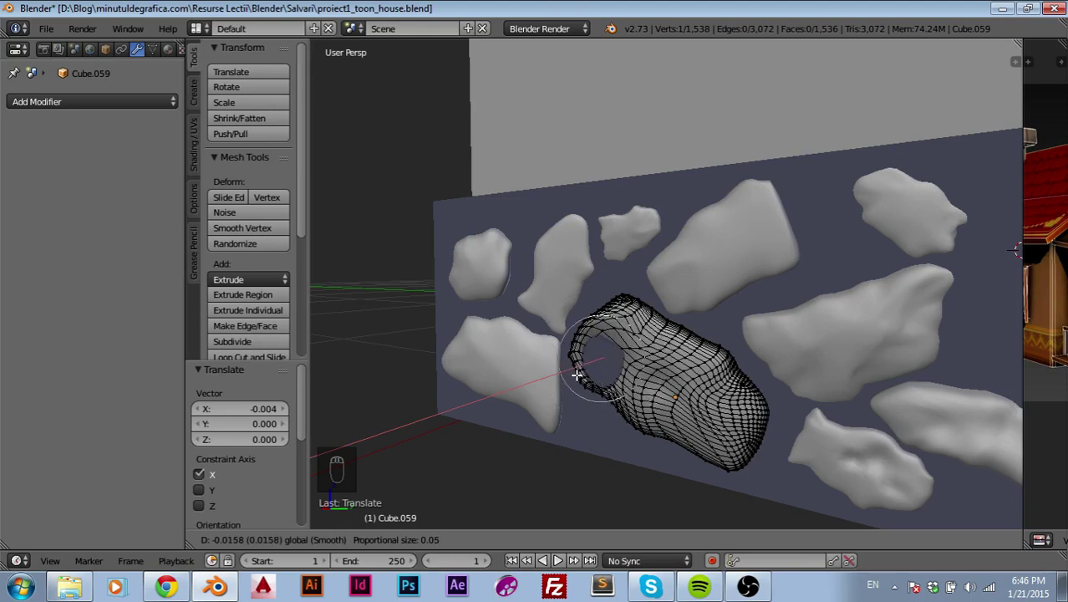
key("Tab")
- Face the wall and make a copy of a stone with Shift+D for the empty right end
left_click_drag(575, 398, 586, 400)
left_click_drag(577, 404, 685, 378)
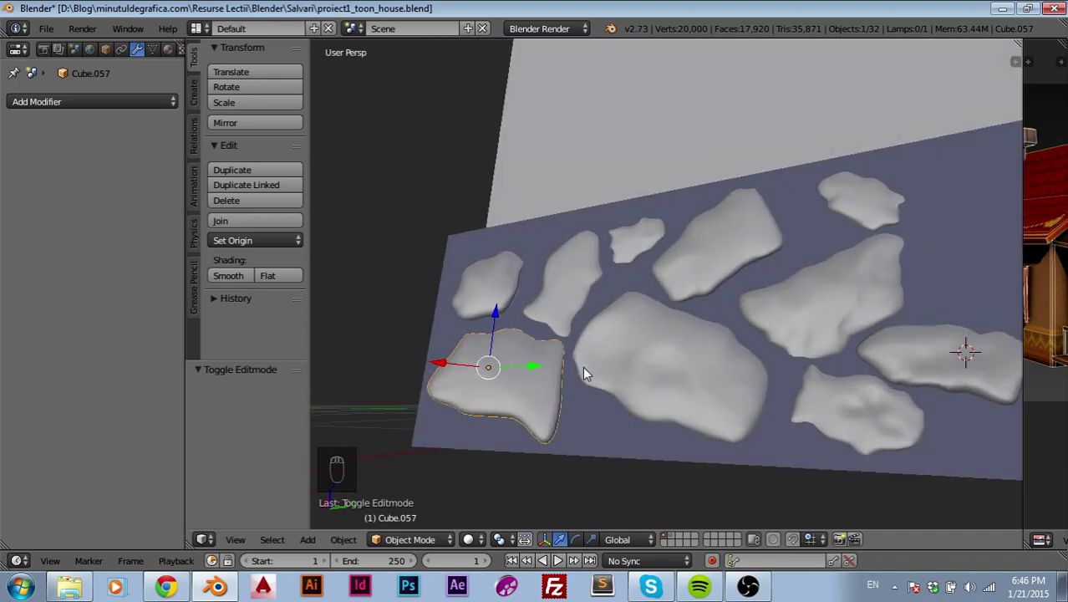
left_click_drag(730, 359, 438, 353)
left_click_drag(438, 353, 666, 299)
key("shift+d")
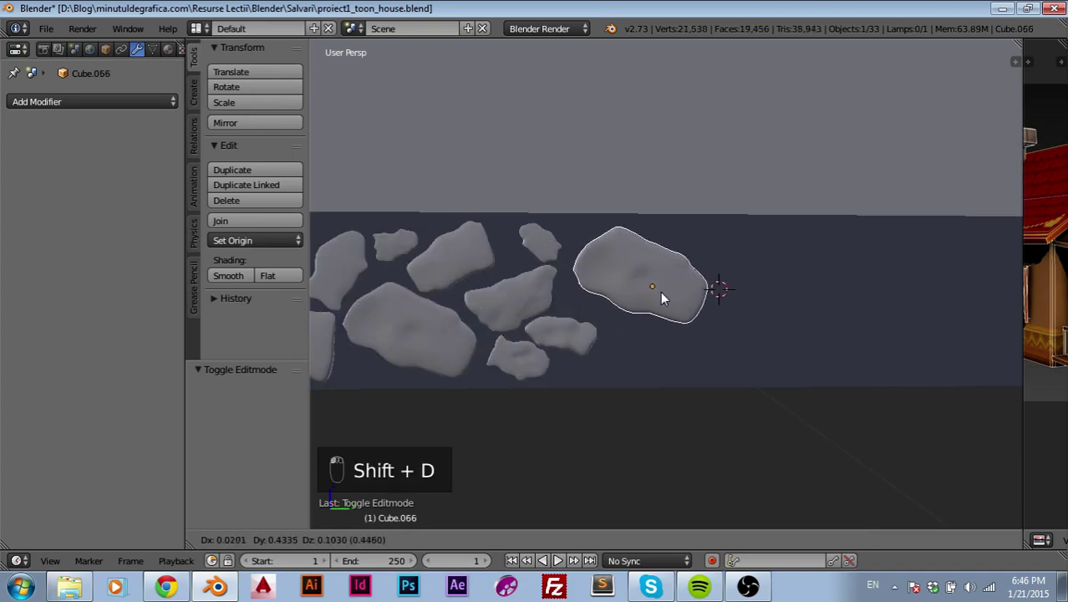
- Rotate the copied stone to a new angle and set it down at the wall's right end
key("r")
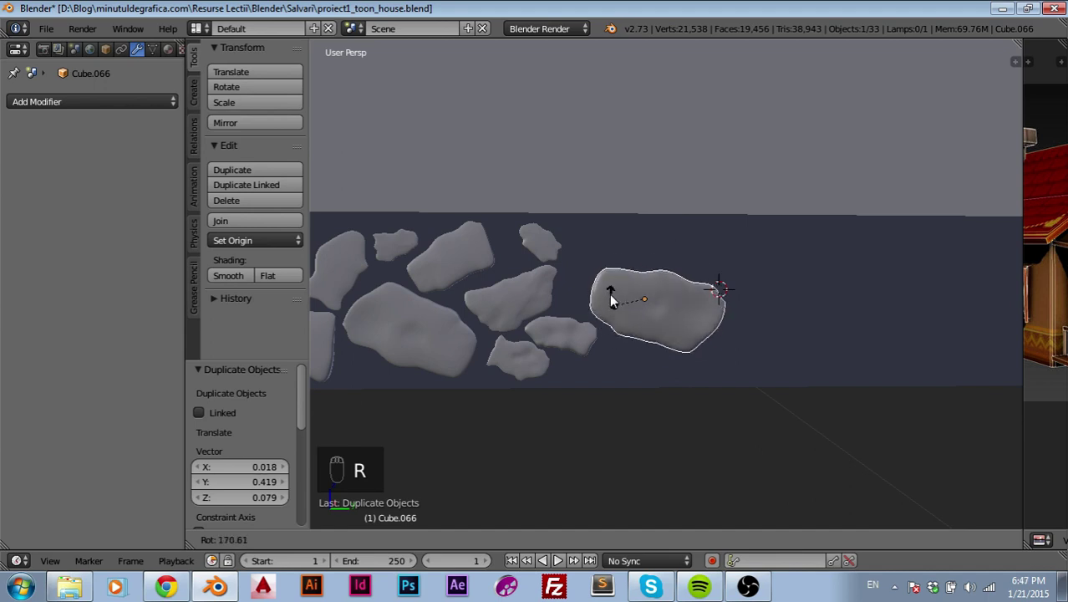
key("g")
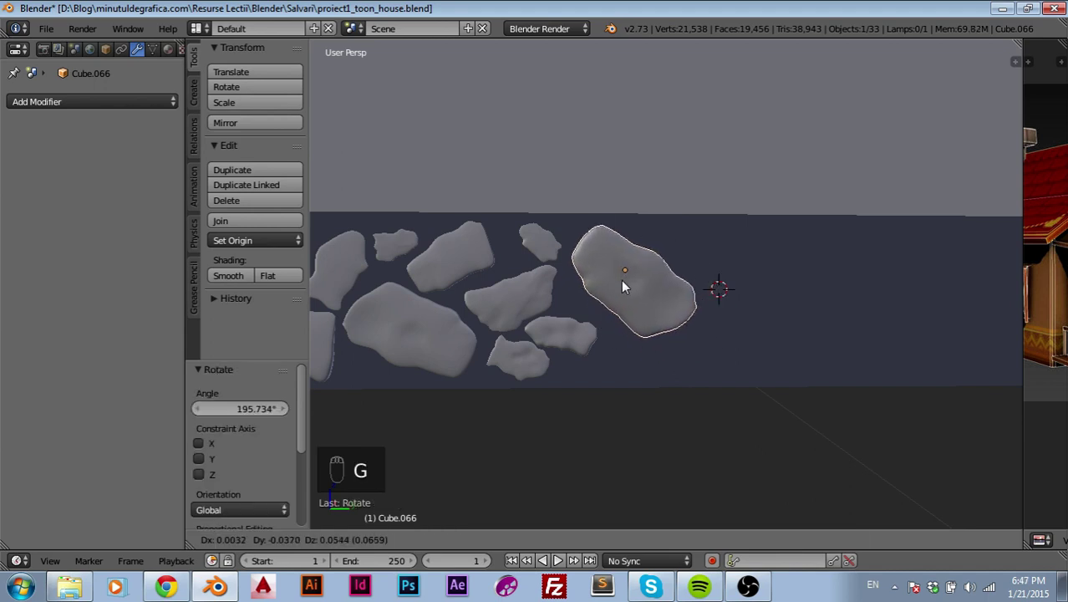
left_click_drag(684, 290, 580, 234)
key("Tab")
- Begin pulling the copied stone's vertices with soft proportional falloff
left_click_drag(580, 235, 564, 247)
key("g")
left_click_drag(595, 324, 722, 337)
key("g")
left_click_drag(708, 354, 729, 305)
- Pull the stone's right tip, left end, top edge and right side outward into a lumpier blob
left_click_drag(729, 304, 727, 304)
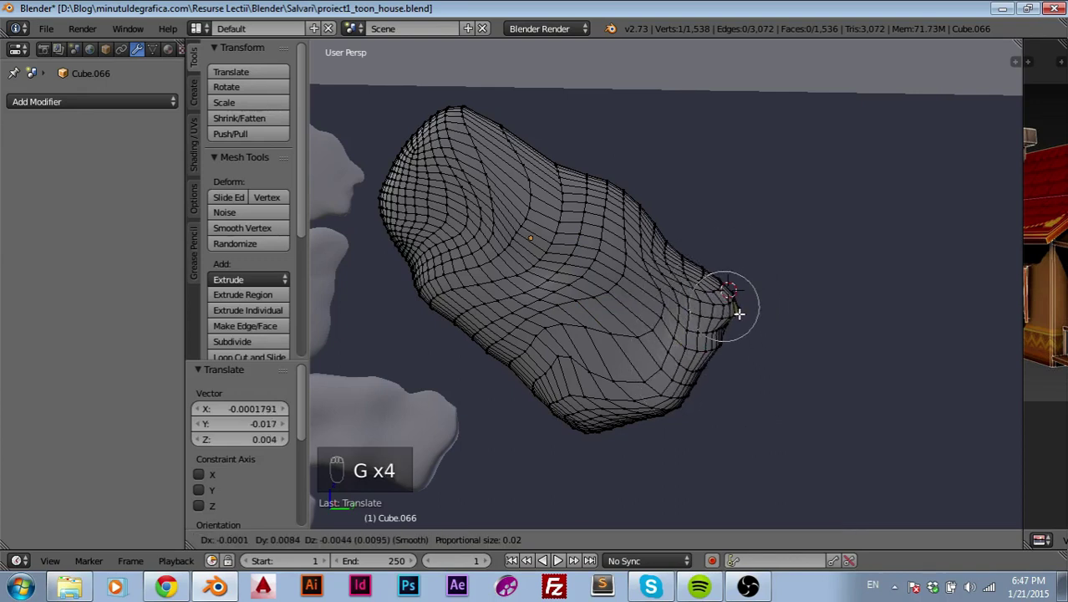
left_click_drag(410, 212, 410, 211)
key("g")
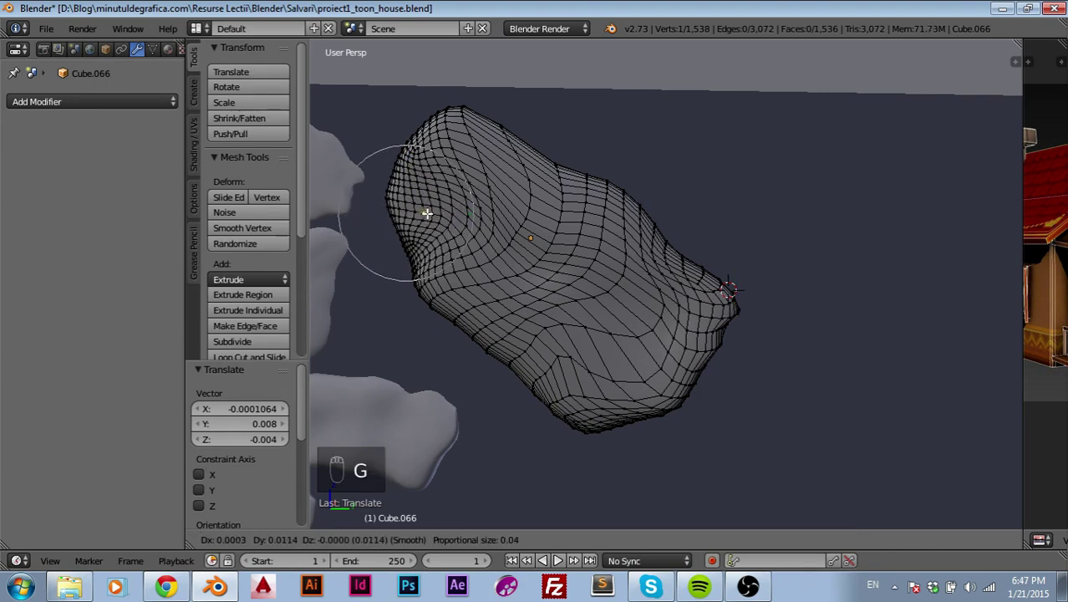
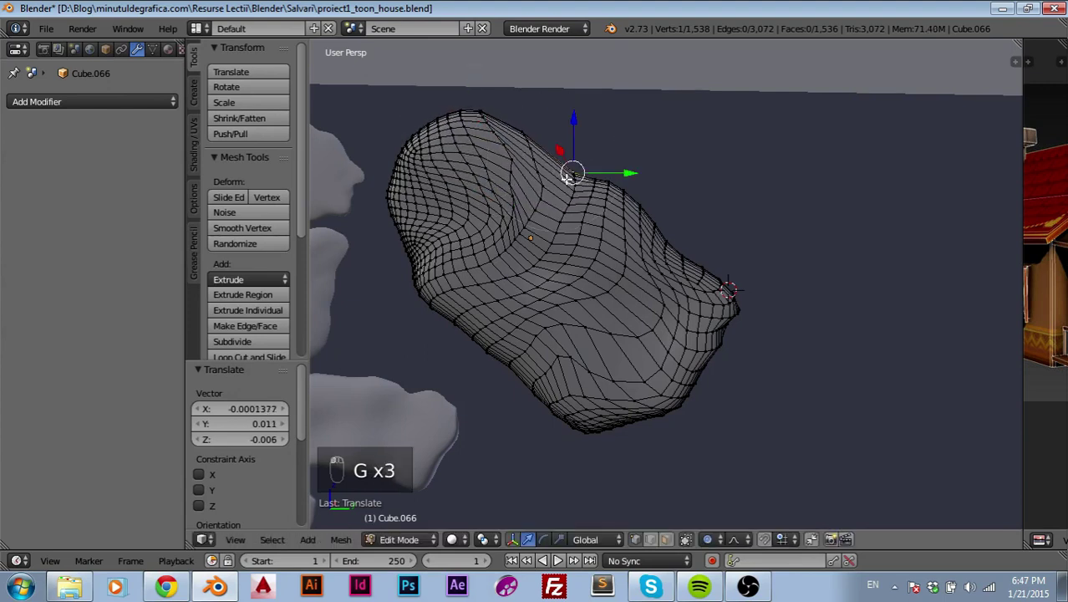
key("g")
left_click_drag(630, 211, 731, 336)
key("g")
key("g")
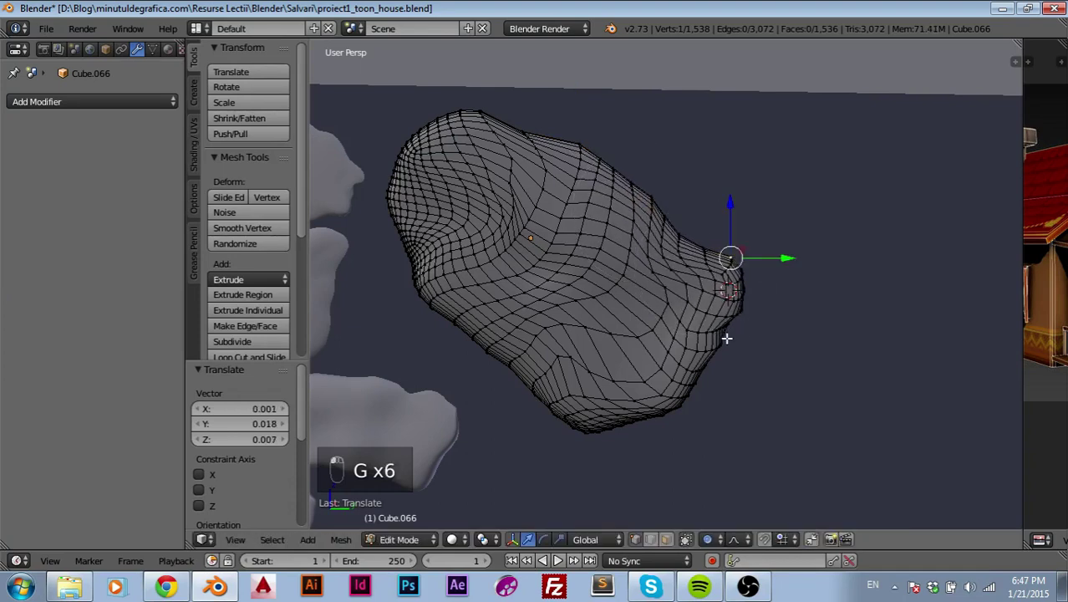
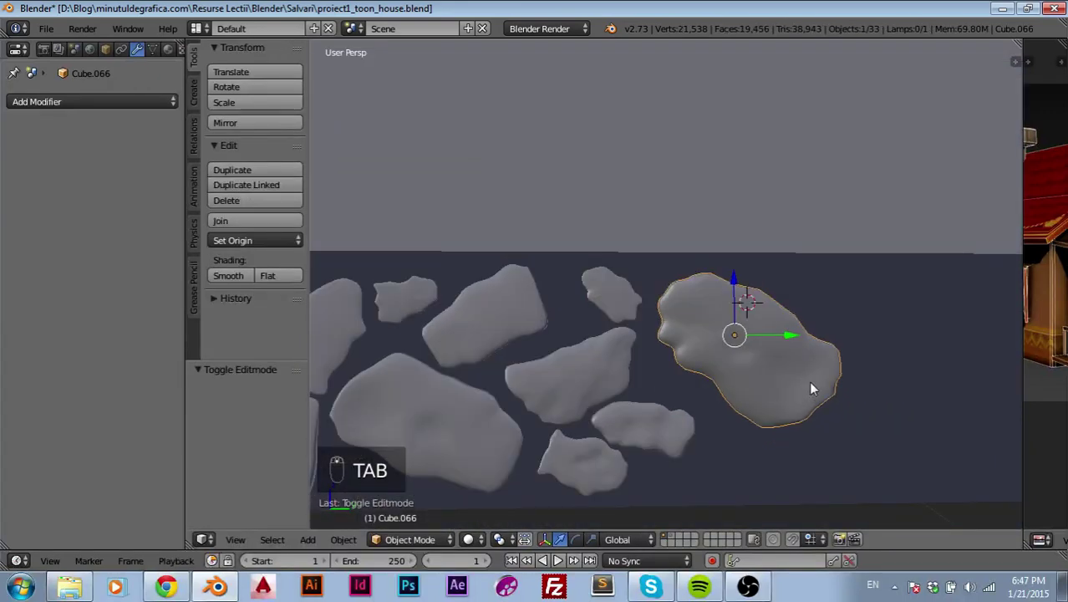
- Reposition the reshaped stone, then copy a group of right-end stones and place them along the wall
key("g")
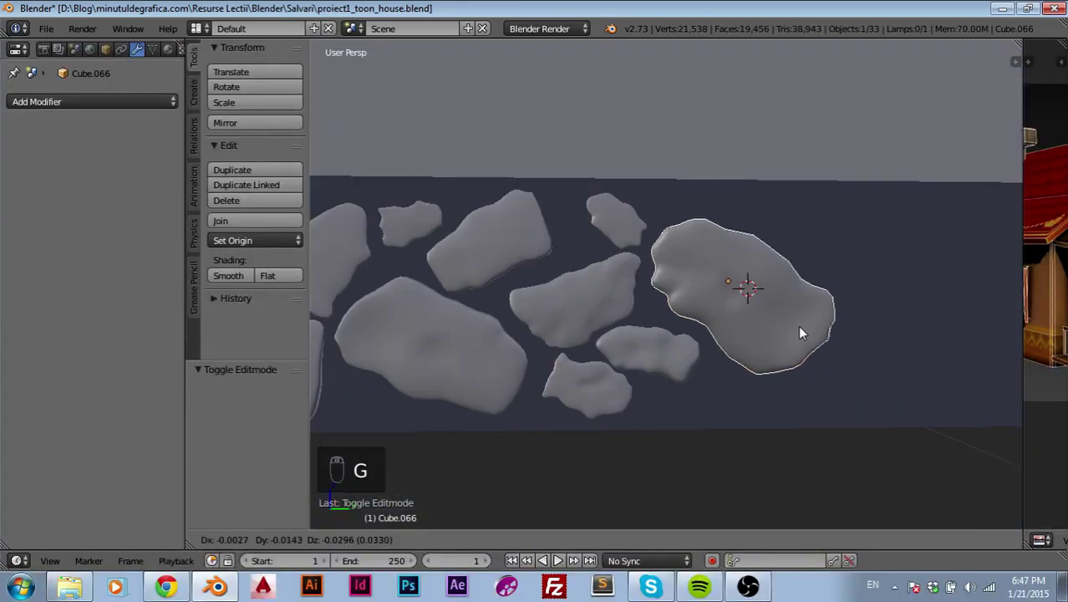
left_click_drag(897, 373, 712, 390)
left_click_drag(712, 390, 465, 306)
left_click_drag(464, 306, 879, 368)
key("shift+d")
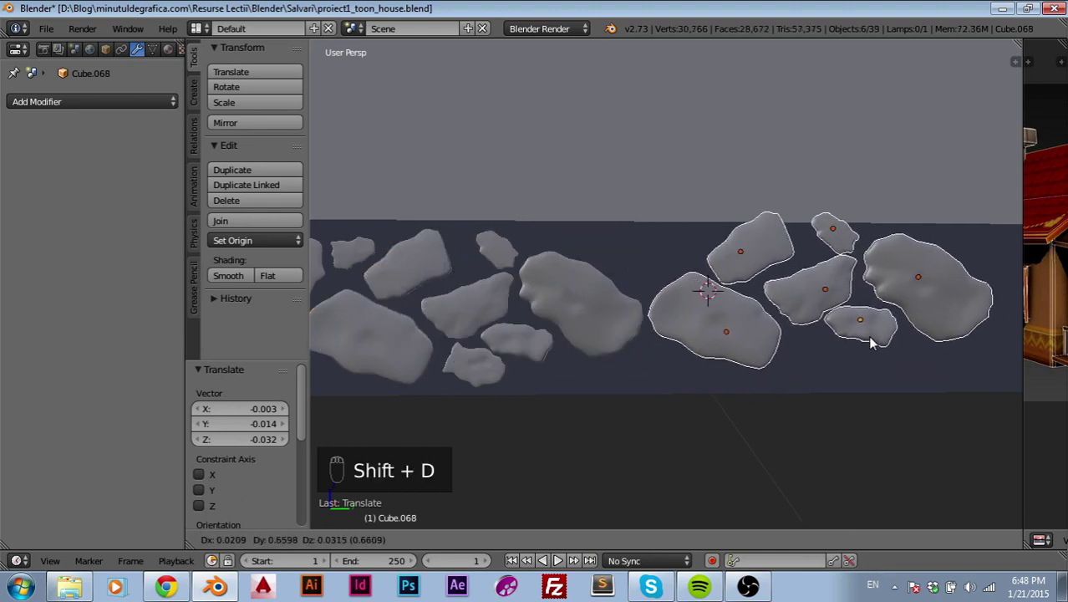
left_click_drag(862, 263, 607, 382)
- Copy one more small stone, then undo the recent copies back to 33 objects
key("g")
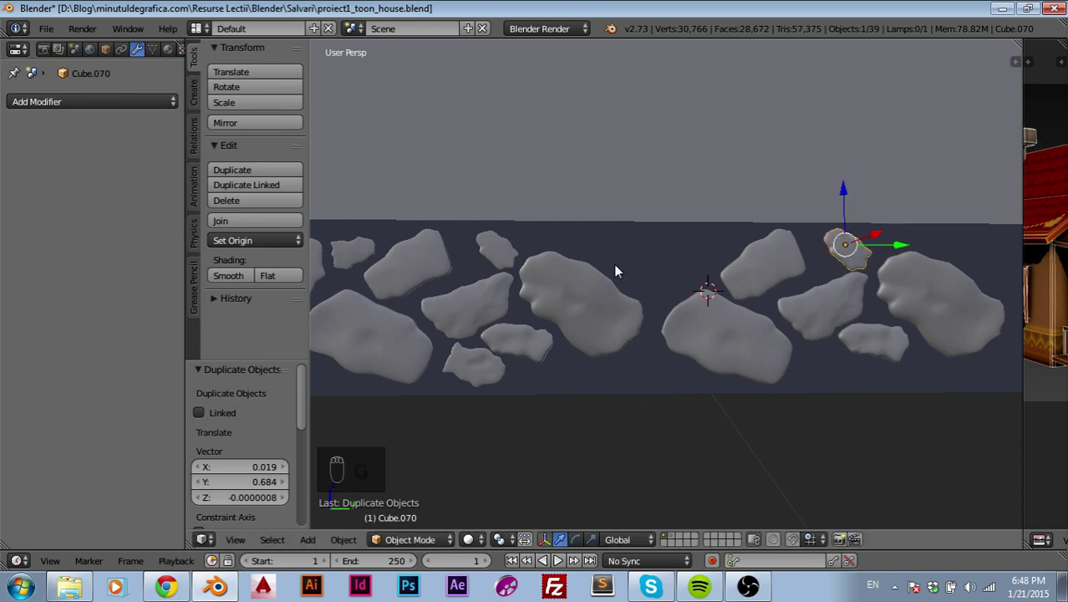
key("KP_1")
key("z")
key("ctrl+z")
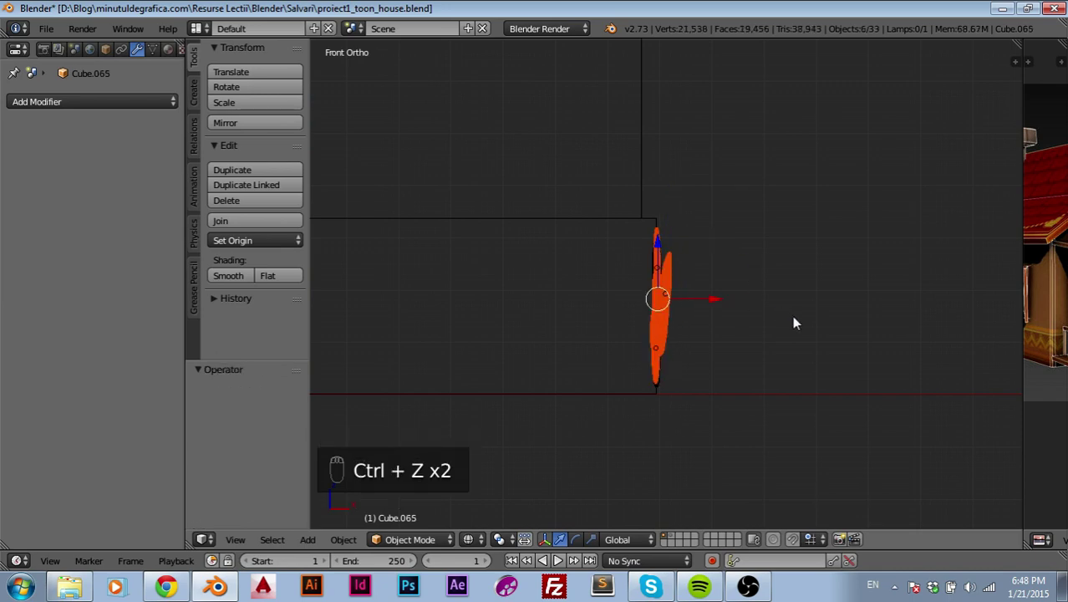
- Move the six right-end stones along Z toward the wall surface, checking from front and side views
left_click_drag(790, 321, 673, 273)
key("KP_1")
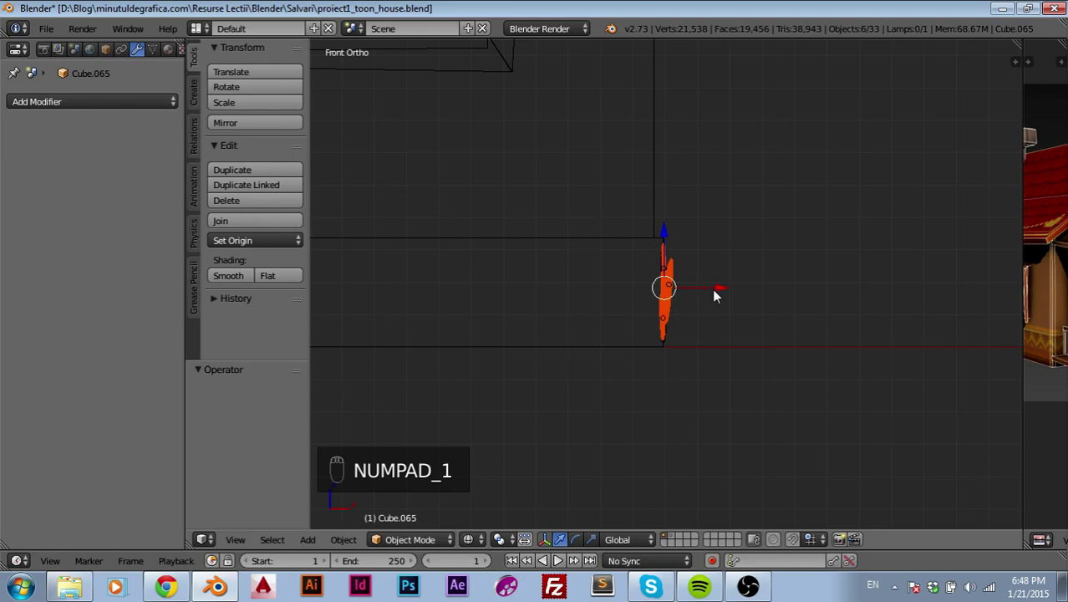
key("KP_3")
left_click_drag(711, 292, 849, 297)
key("ctrl+z")
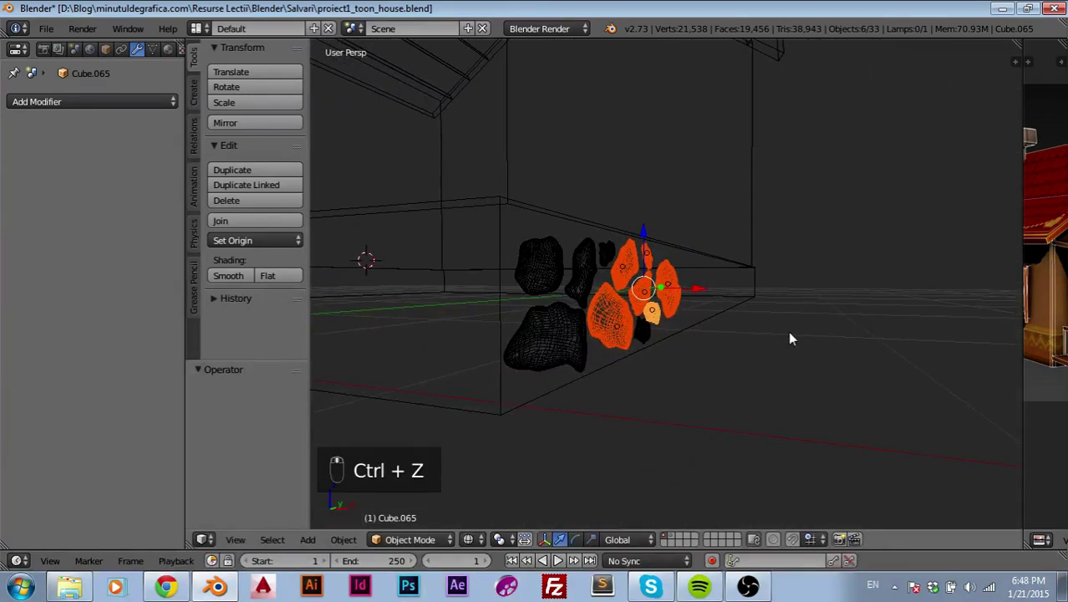
key("KP_1")
left_click_drag(655, 268, 682, 254)
- Toggle the selection, then view one wall stone straight from the front for mesh editing
key("a")
key("a")
key("a")
left_click_drag(660, 269, 734, 297)
key("KP_3")
left_click_drag(570, 300, 746, 296)
key("KP_1")
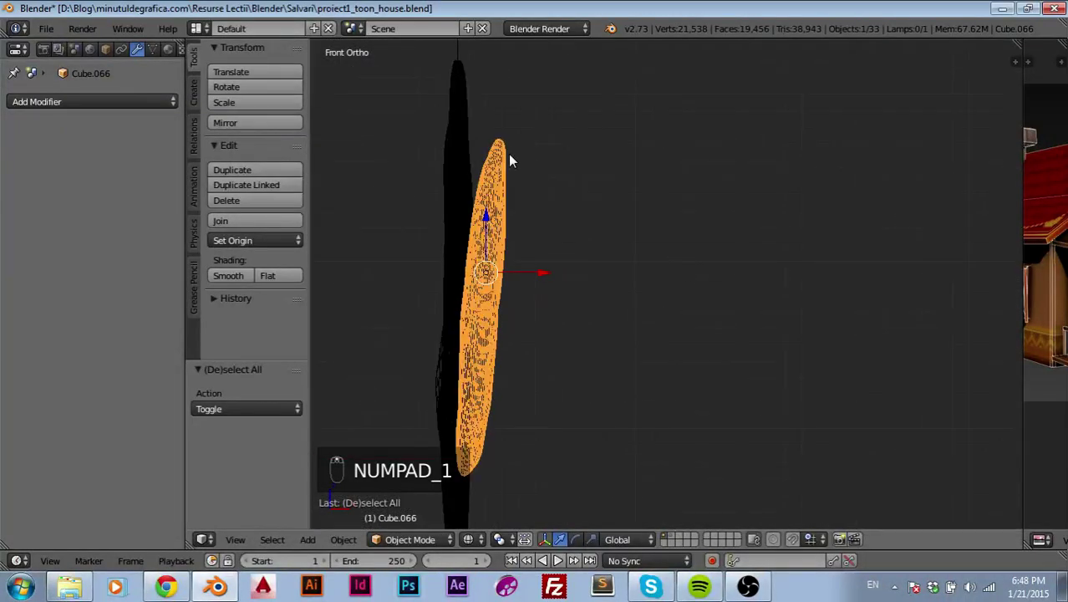
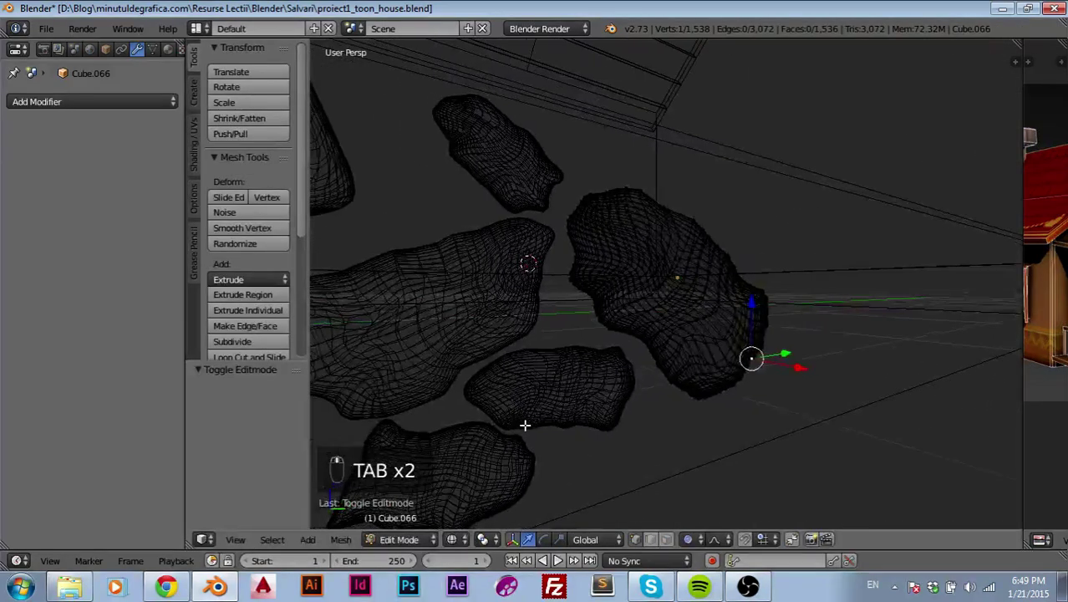
- Nudge a vertex slightly along X, return to solid shading and leave mesh editing
key("x")
key("z")
key("Tab")
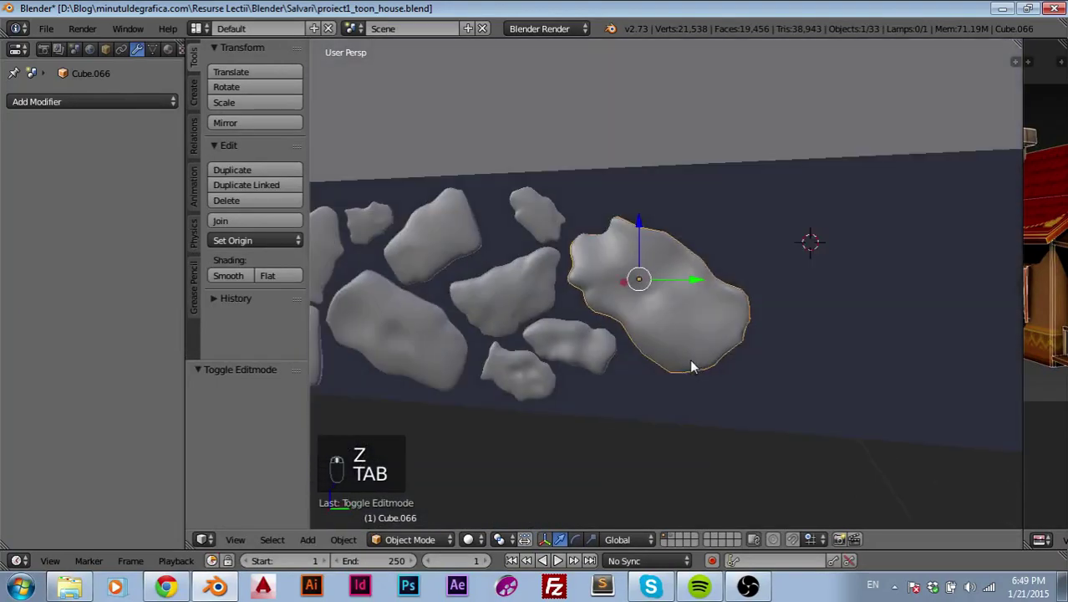
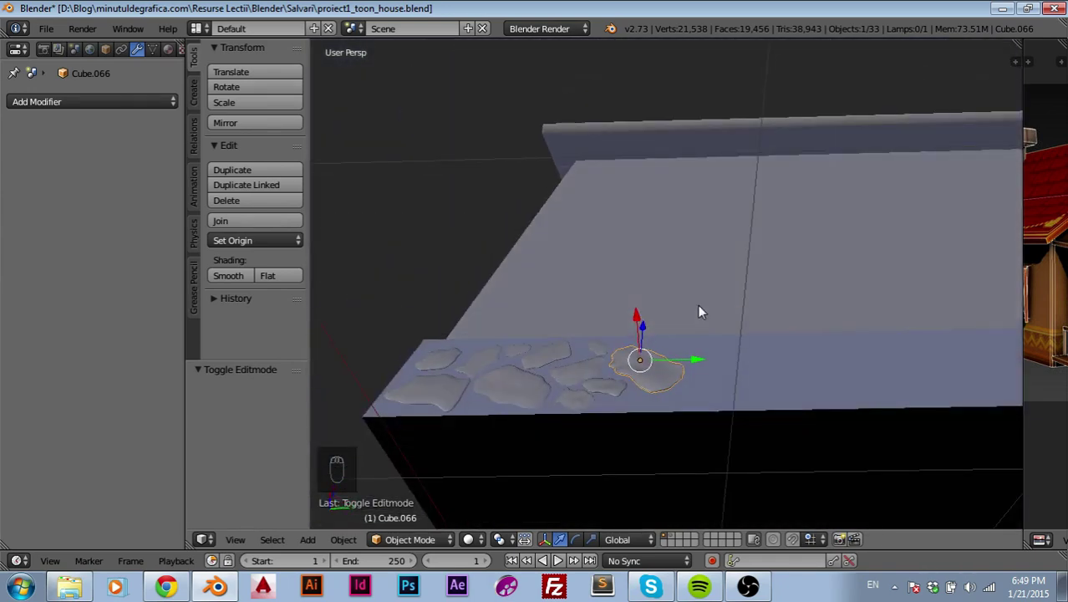
- Inspect the stone from a lower angle and shift it deeper into the wall surface
left_click_drag(648, 362, 674, 348)
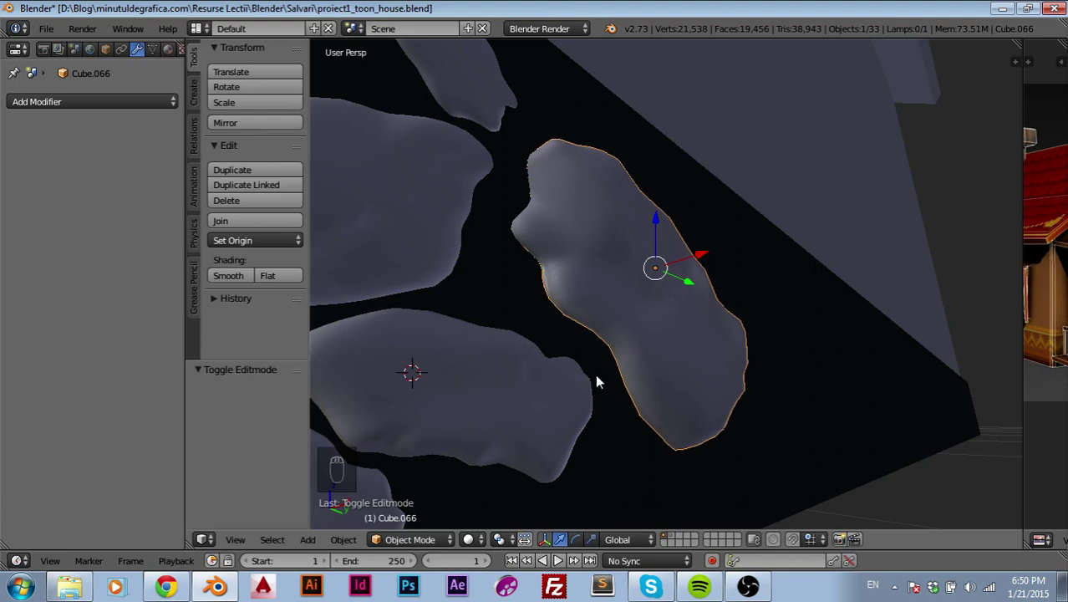
left_click_drag(613, 375, 669, 358)
left_click_drag(623, 358, 767, 358)
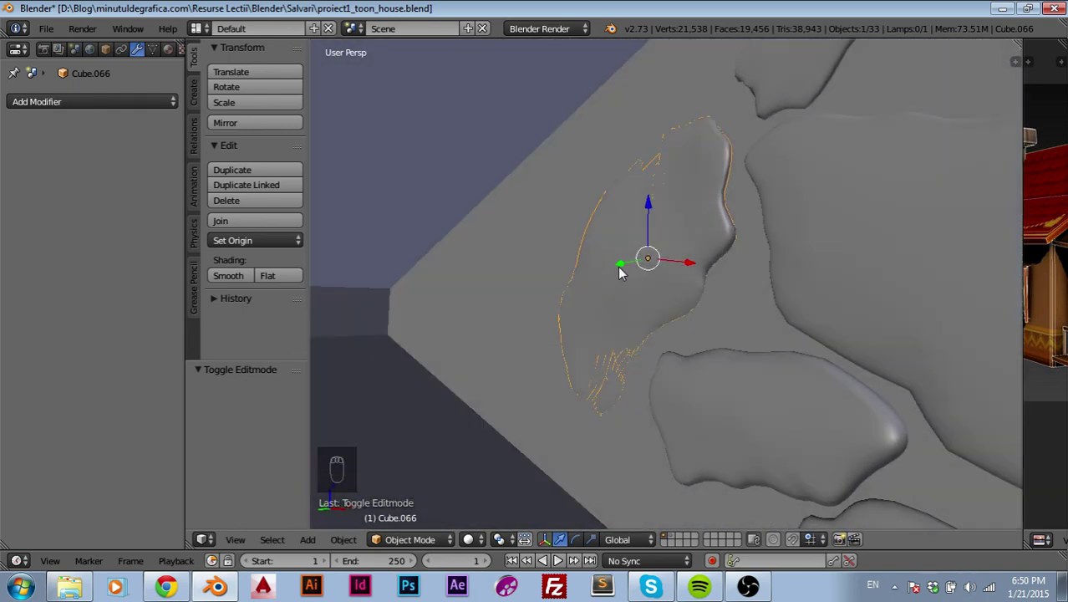
left_click_drag(622, 273, 621, 272)
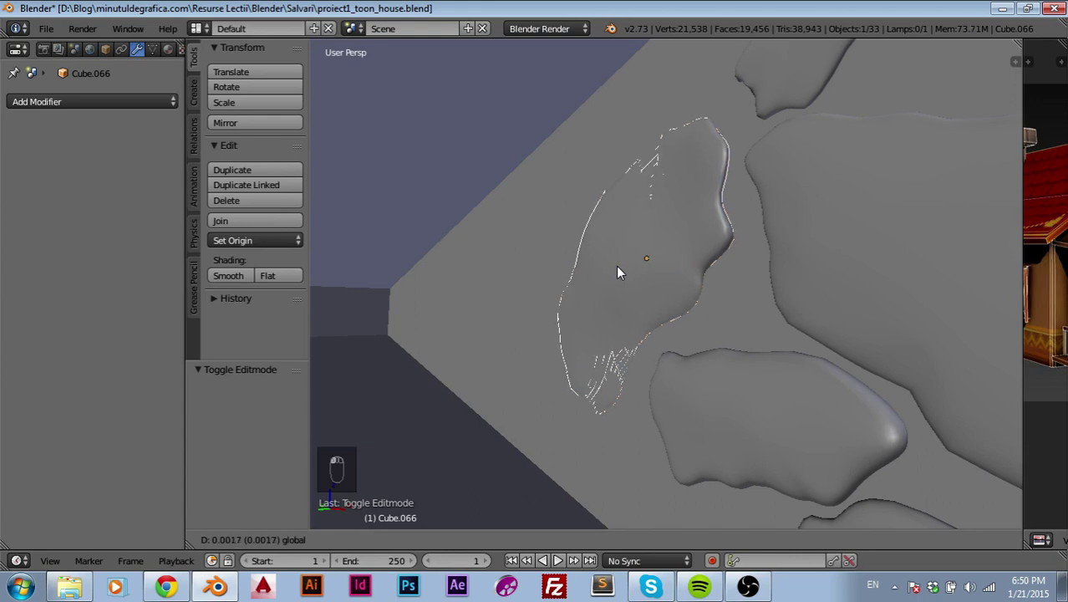
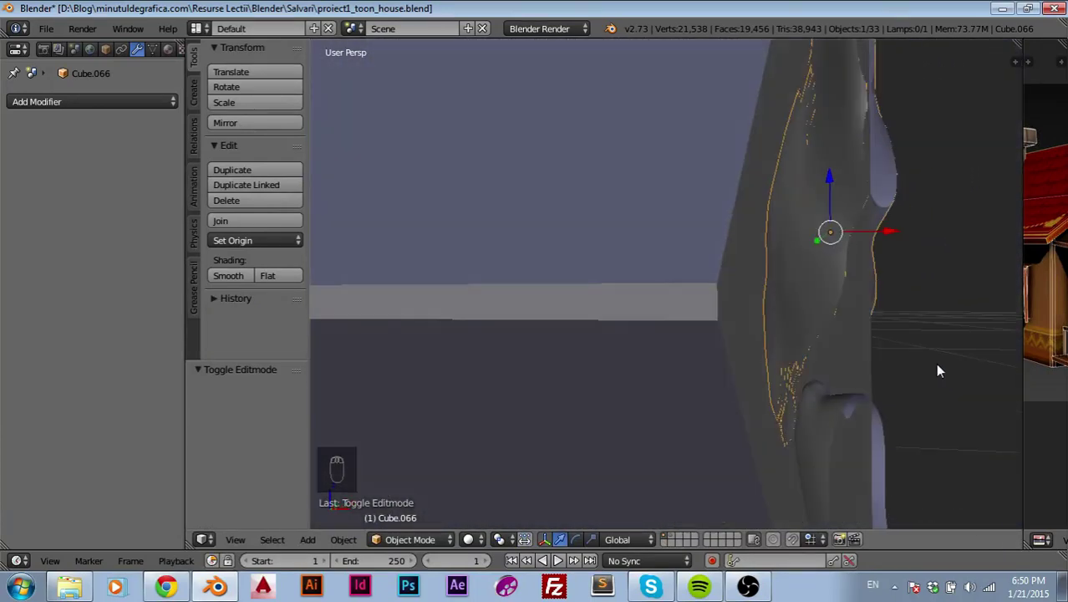
- Reopen the stone's mesh edge-on and try soft-falloff vertex moves along X, undoing one
key("Tab")
left_click_drag(754, 298, 787, 319)
left_click_drag(769, 346, 806, 349)
key("ctrl+z")
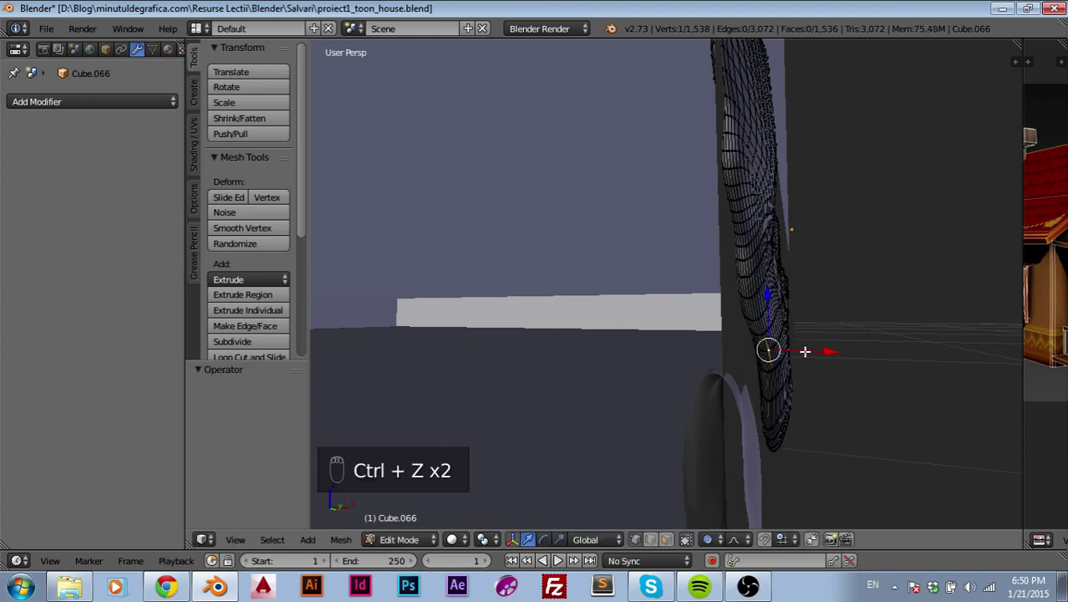
- Pull the stone's lower edge vertices along X toward the wall with soft falloff, then finish editing
left_click_drag(807, 349, 807, 349)
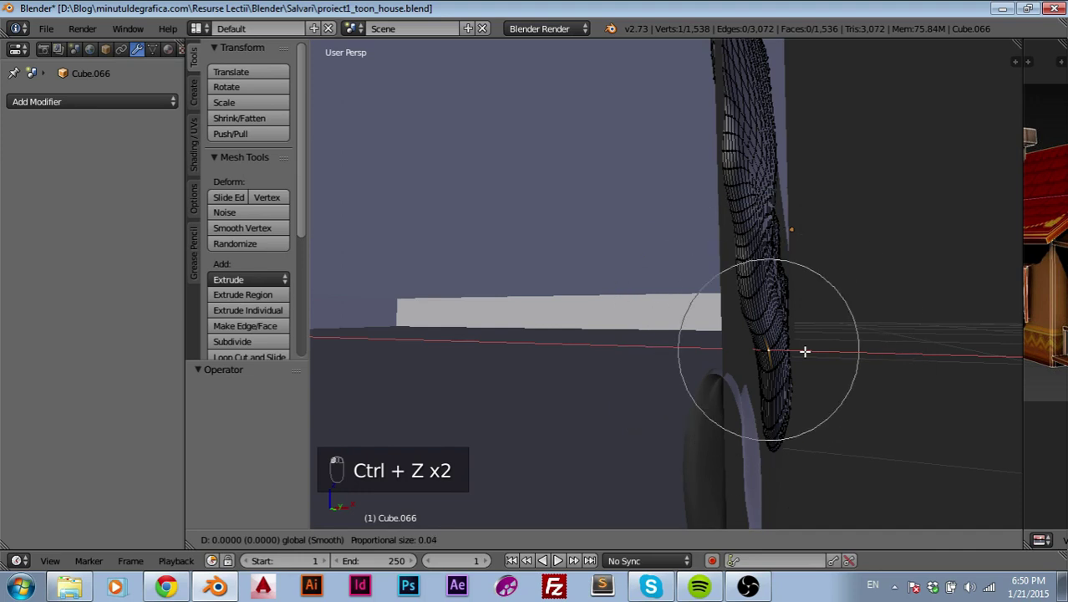
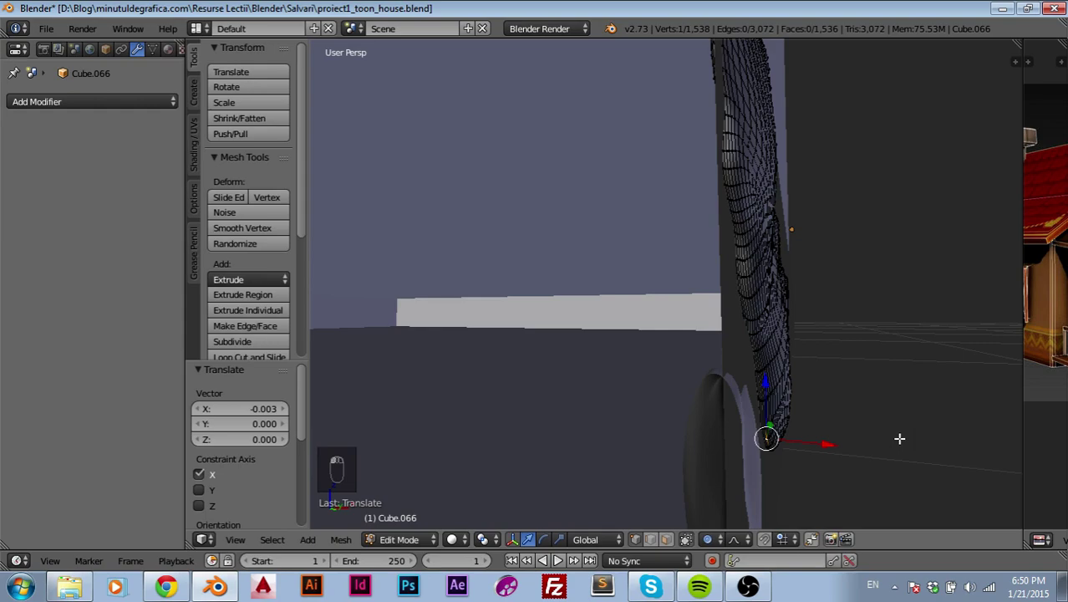
left_click_drag(922, 409, 799, 415)
key("Tab")
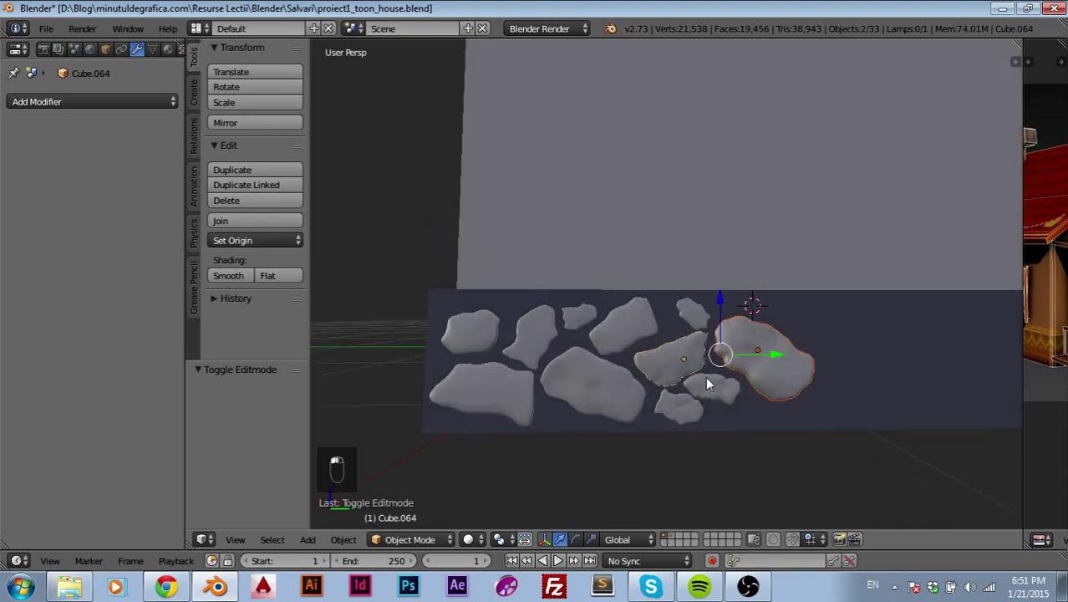
- Duplicate a group of stones and slide the copies further along the wall in side view
left_click_drag(715, 394, 634, 326)
key("shift+d")
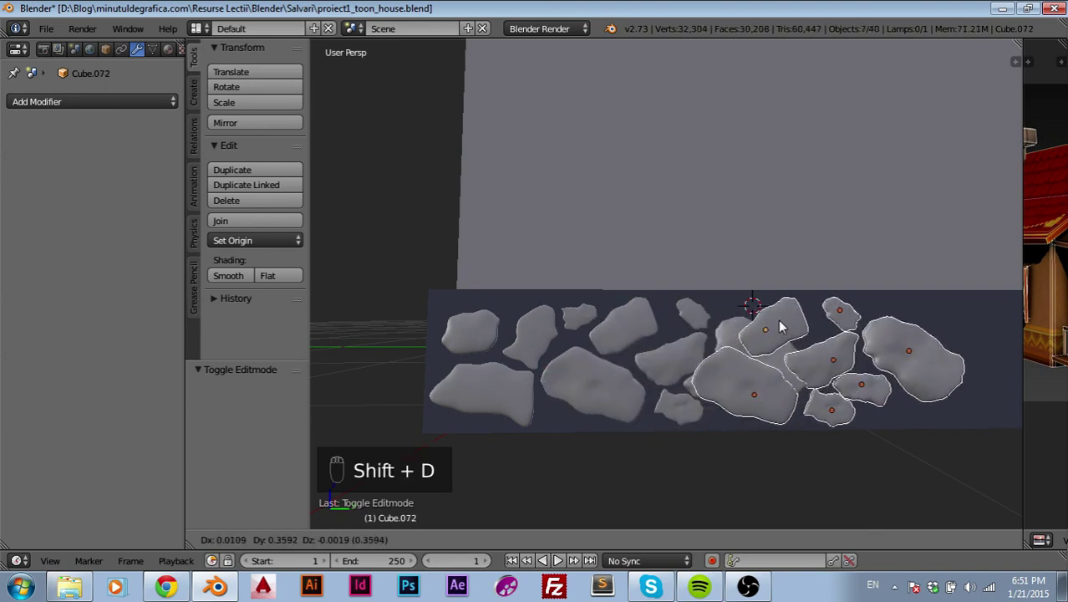
key("KP_3")
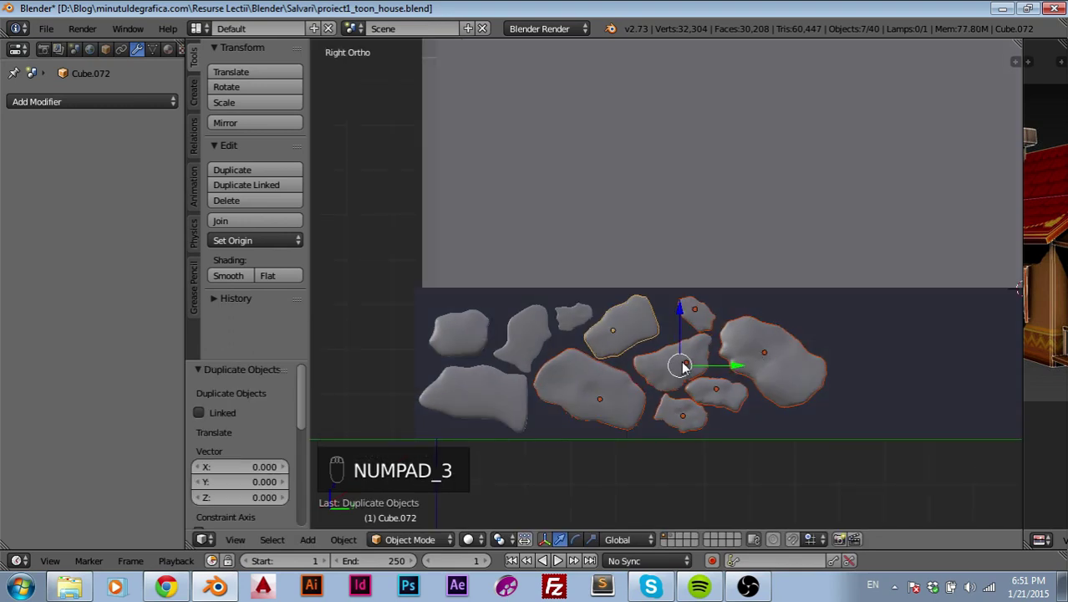
left_click_drag(739, 370, 338, 377)
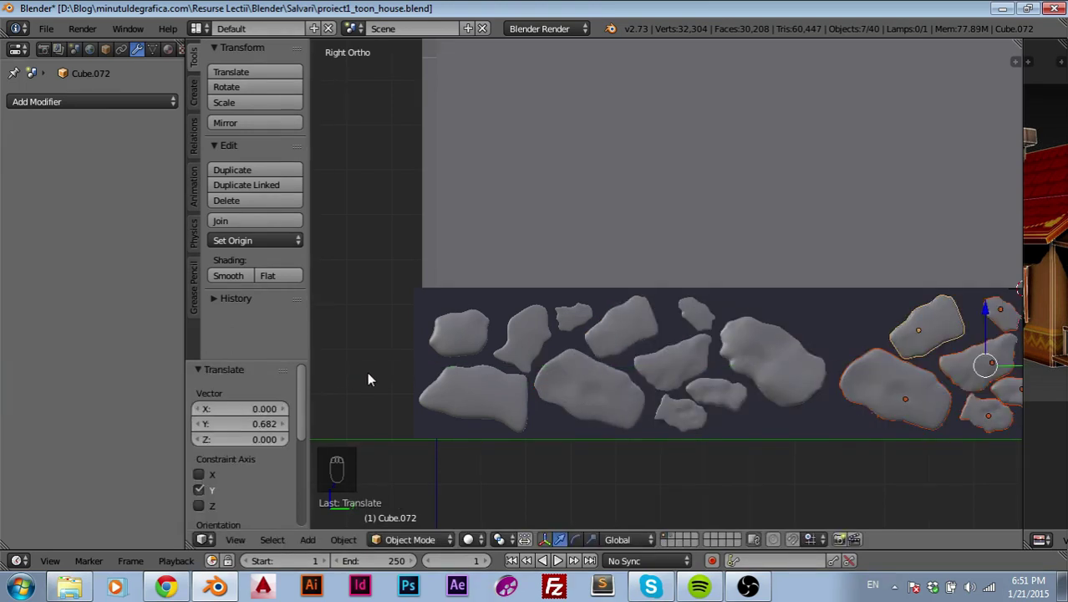
left_click_drag(829, 440, 734, 415)
- Place one copied stone in a gap near the top and rotate it to a new angle
left_click_drag(717, 413, 727, 418)
key("g")
left_click_drag(748, 396, 472, 302)
key("g")
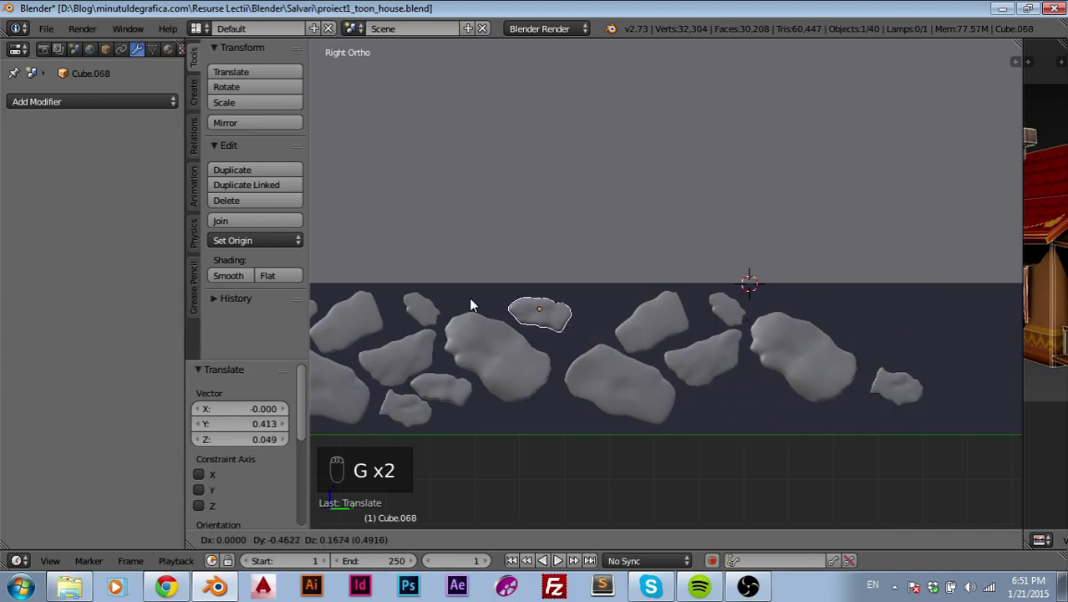
key("r")
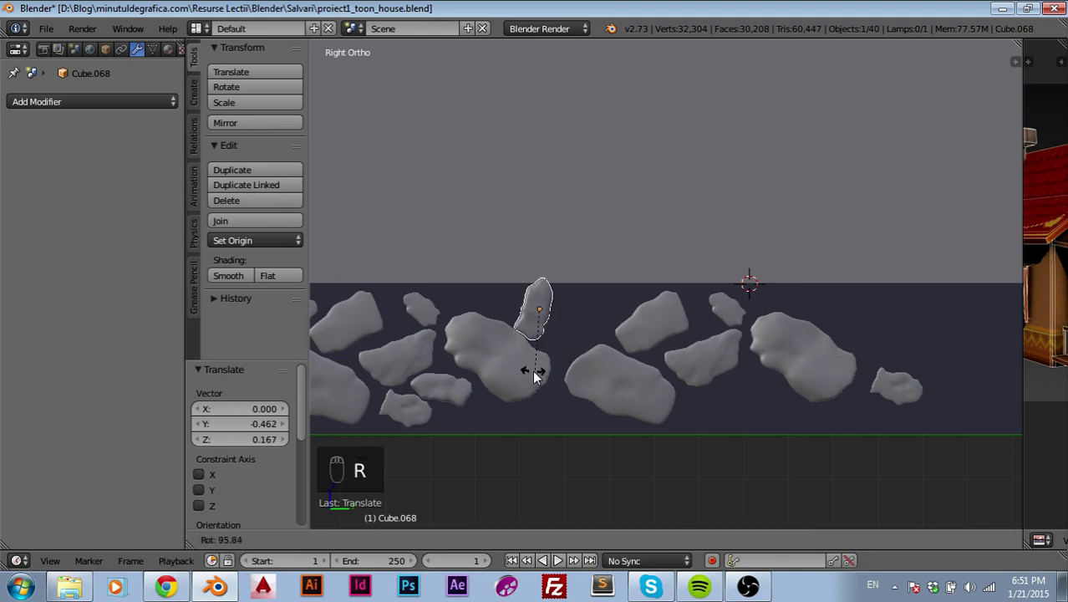
key("g")
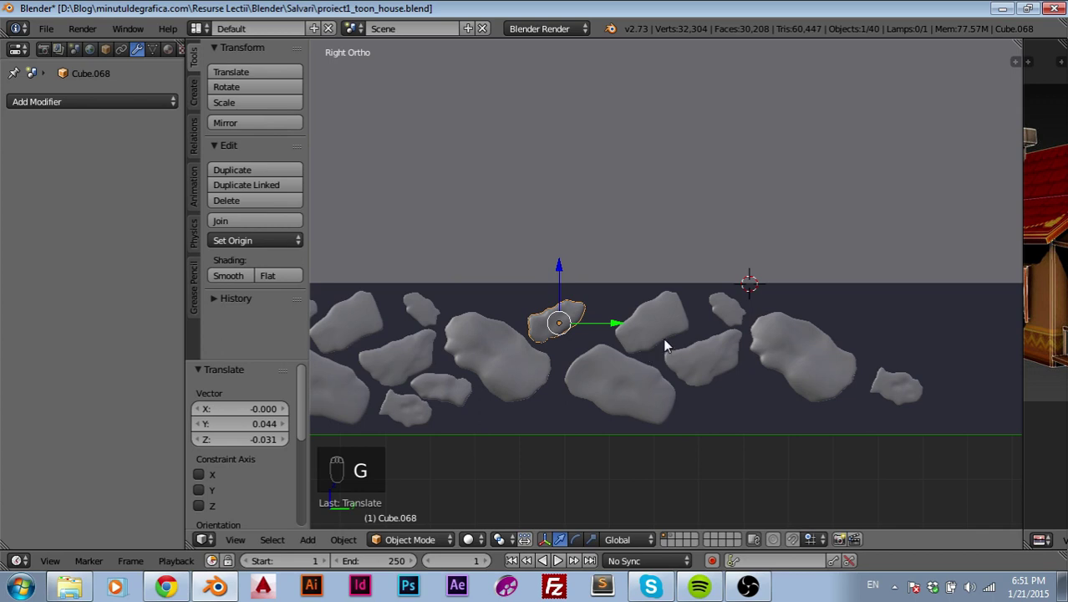
- Rotate the next stone, shrink it to about two-thirds and move it into place
left_click_drag(716, 318, 499, 313)
key("g")
key("r")
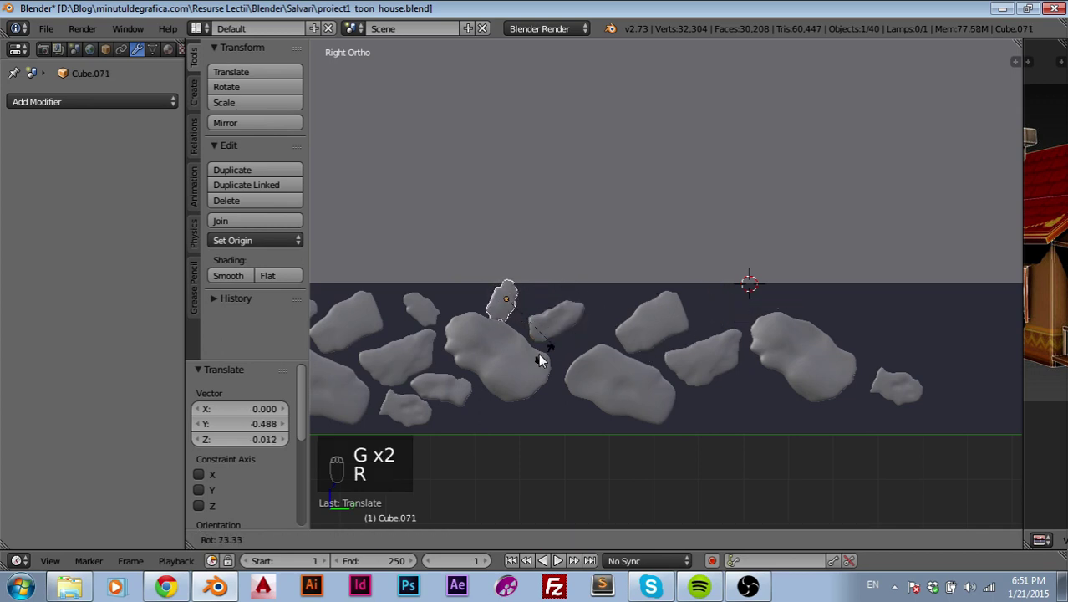
key("s")
key("g")
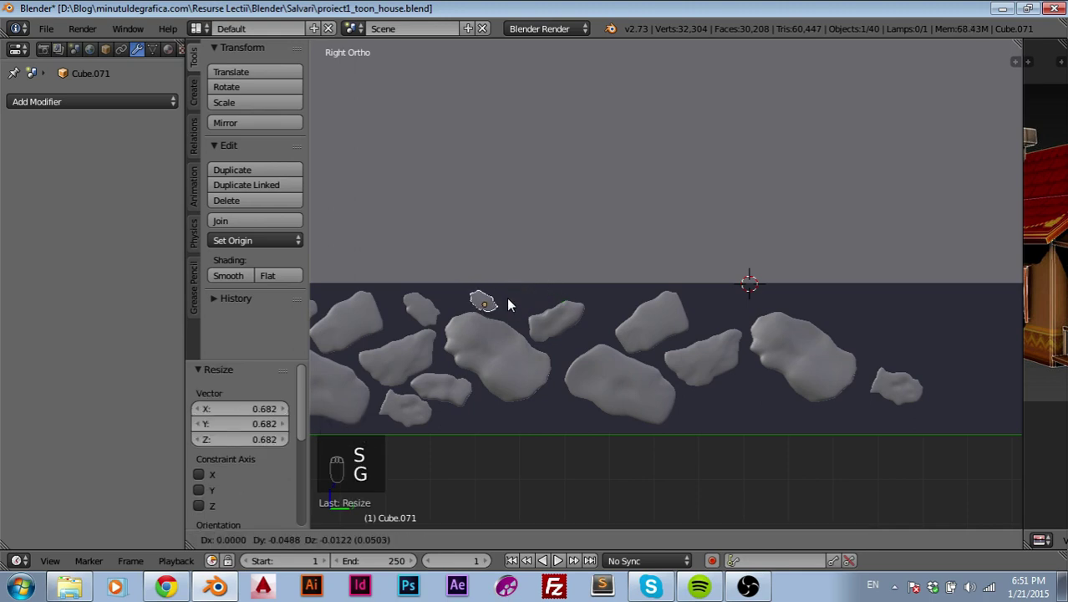
key("g")
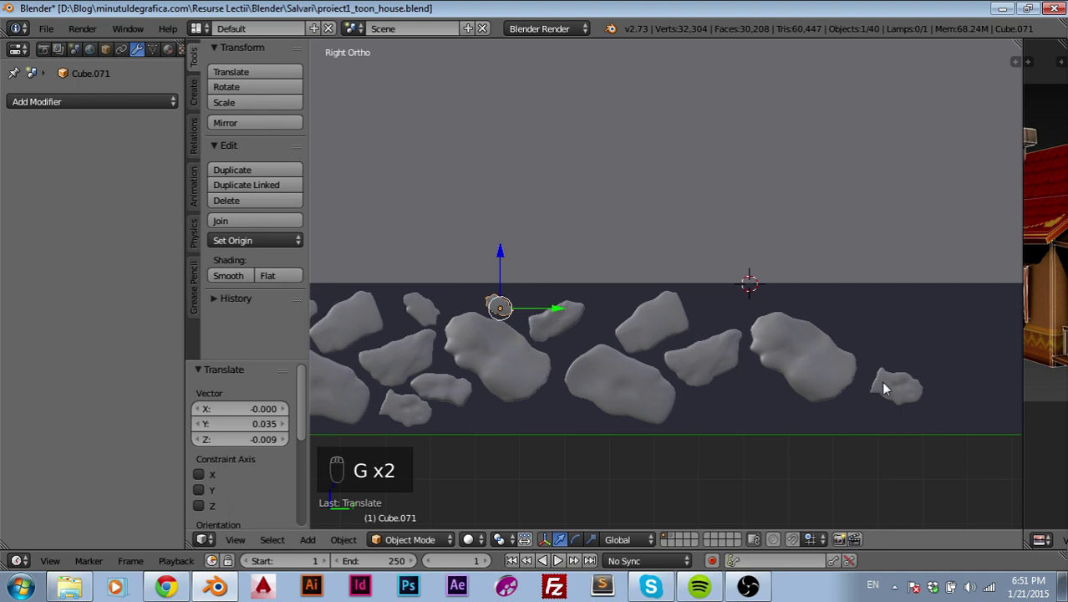
- Rotate another top stone, scale it to about 67 percent and move it down into its gap
left_click_drag(883, 386, 528, 267)
key("g")
key("r")
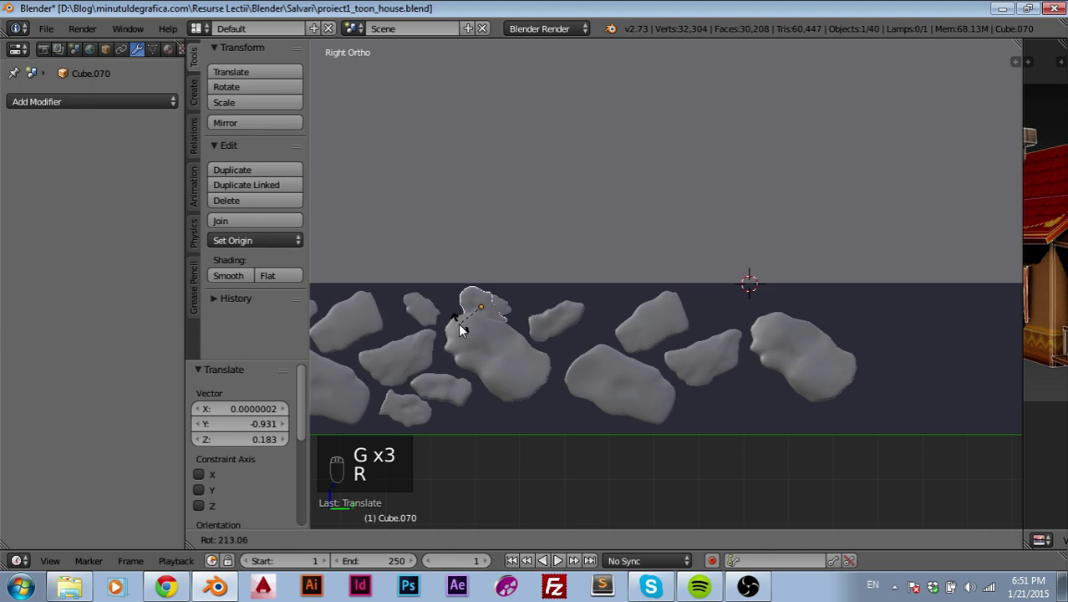
key("s")
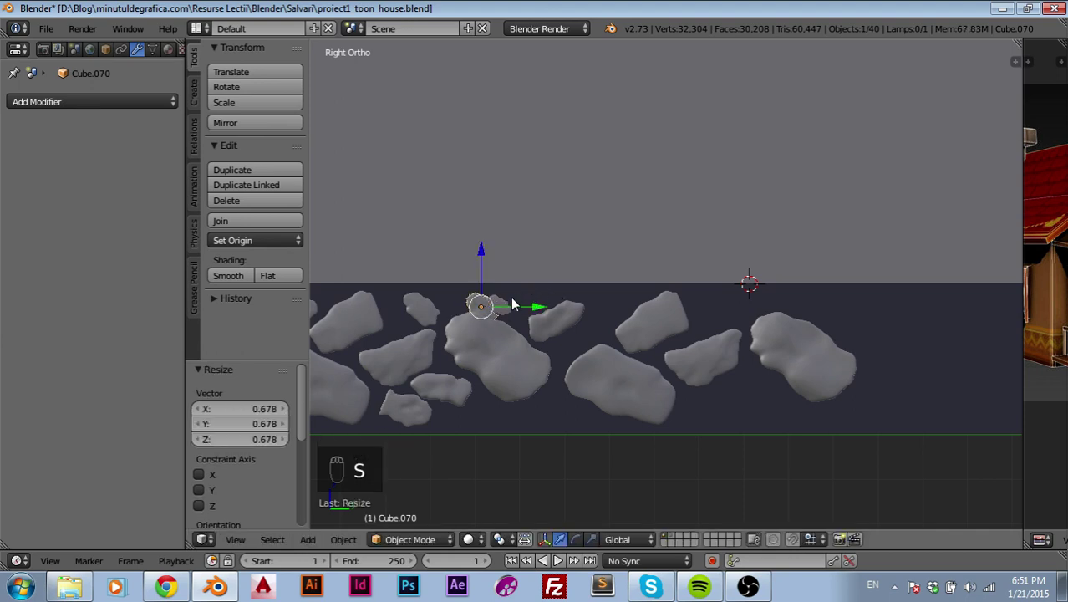
key("g")
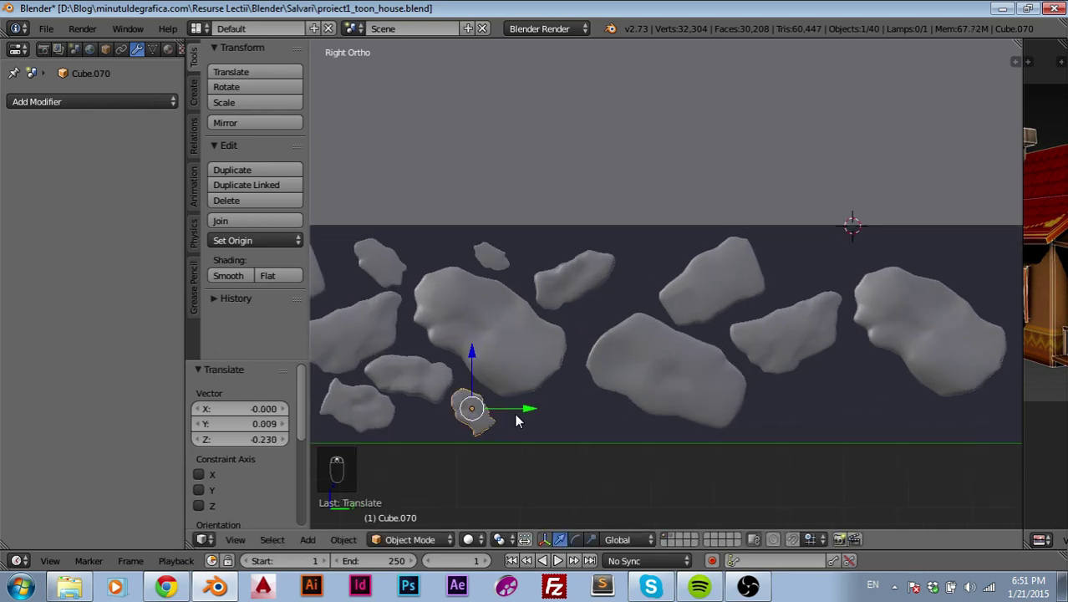
- Zoom in on the small stone and pull an outline vertex with soft falloff
left_click_drag(499, 416, 625, 378)
key("Tab")
left_click(613, 400)
left_click_drag(625, 377, 607, 400)
key("g")
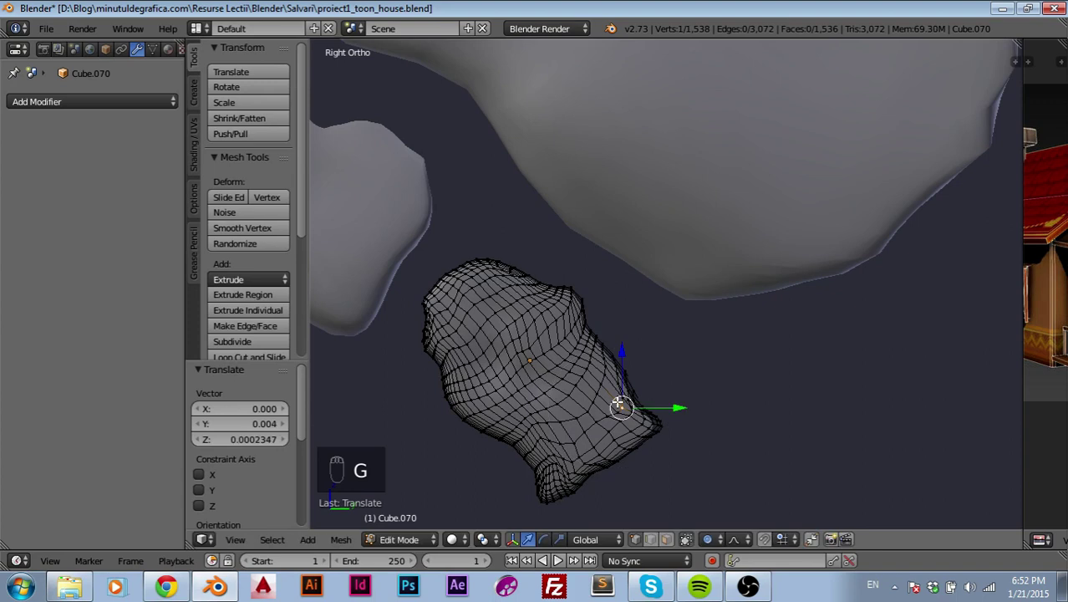
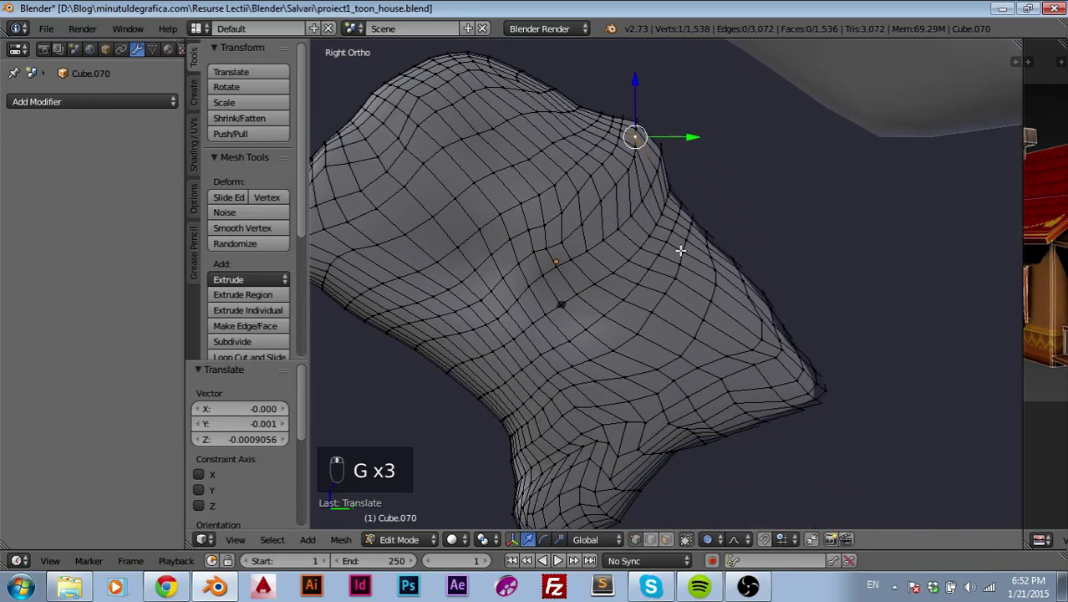
- Pull a lower-edge vertex of the stone with soft falloff to reshape its right outline
left_click_drag(769, 324, 632, 449)
key("g")
key("g")
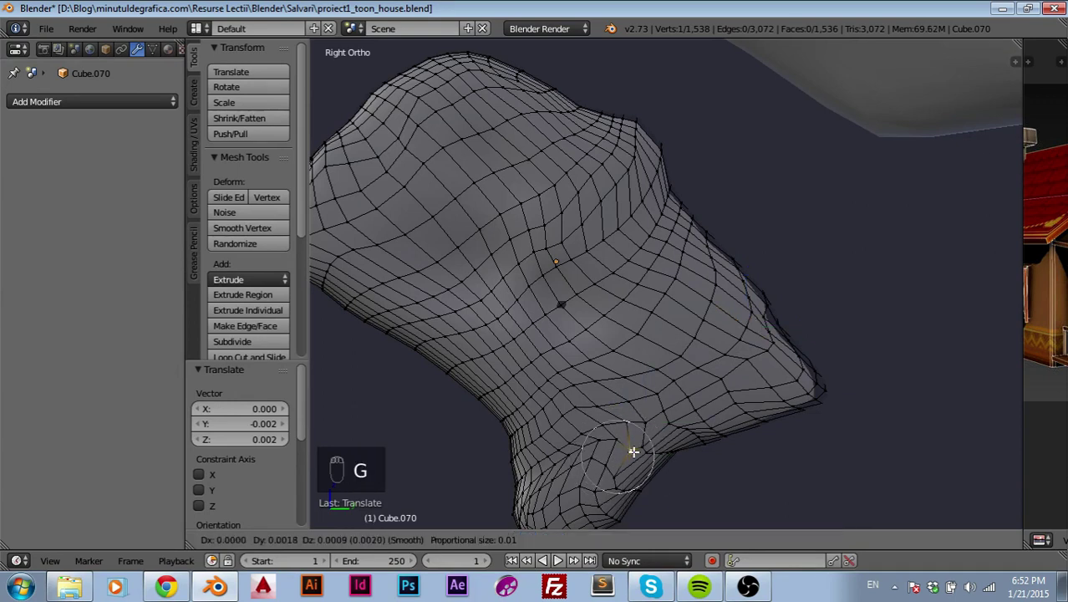